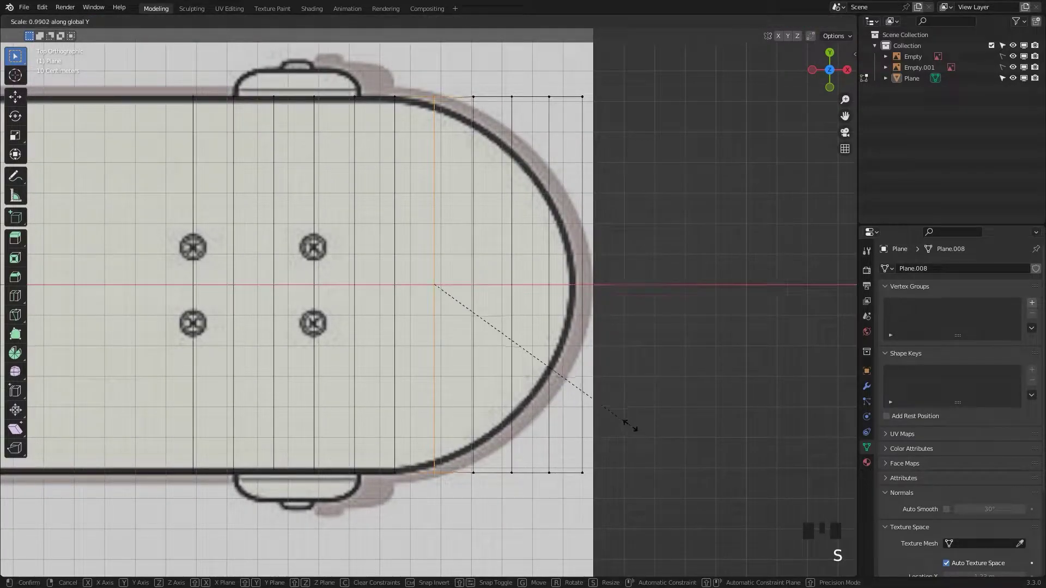
Step: Scale the nose-end and tip vertices along Y so the plane follows the rounded reference nose
click(483, 93)
key(s)
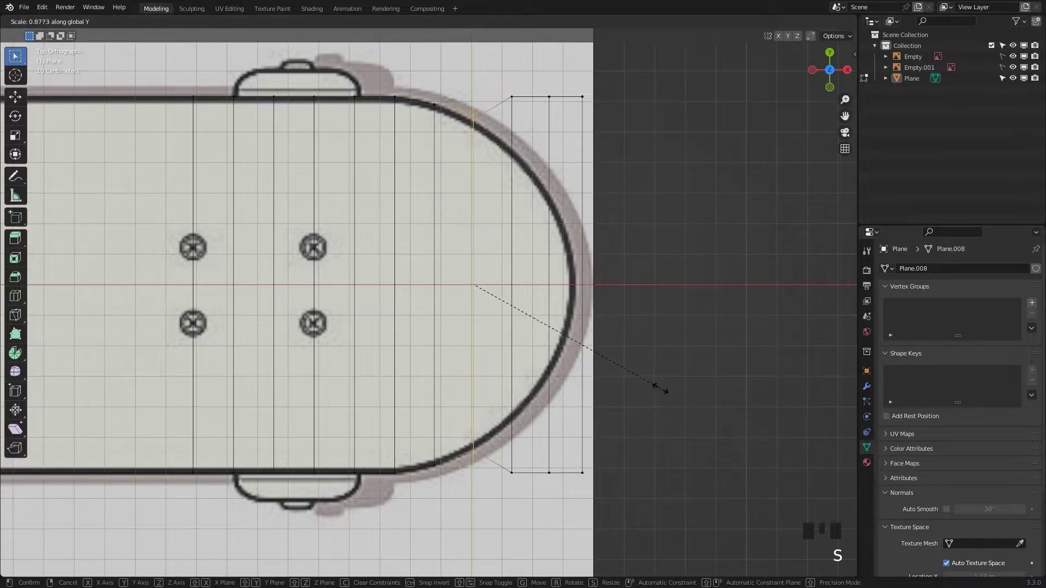
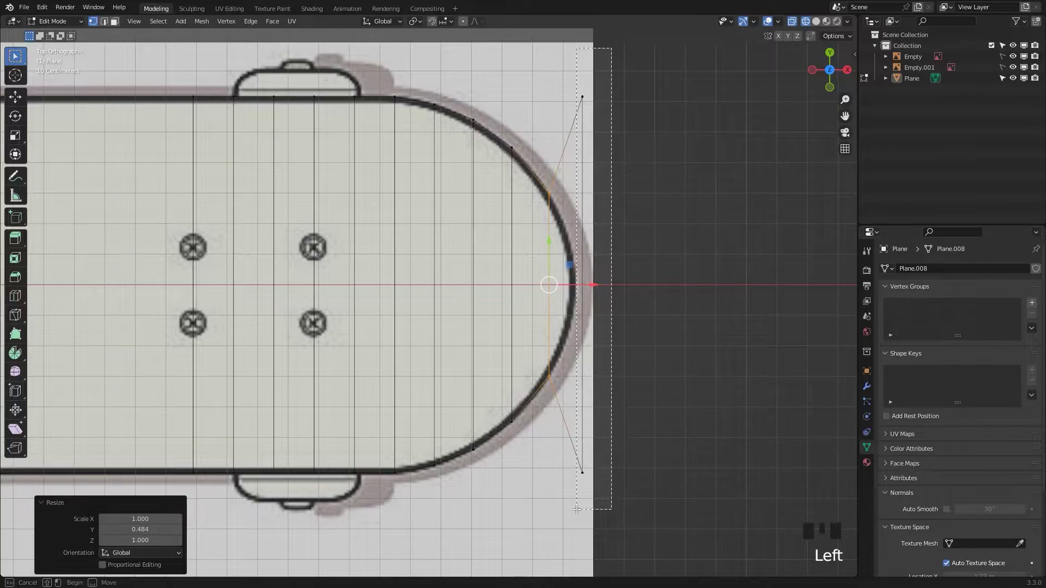
key(s)
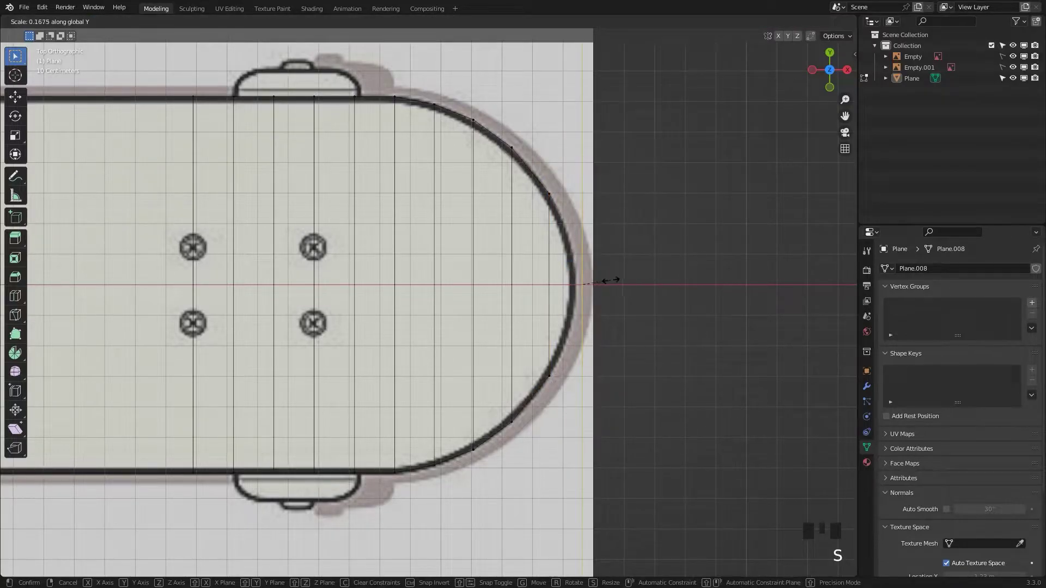
key(Tab)
drag(623, 340, 638, 244)
drag(638, 244, 511, 288)
drag(510, 287, 505, 303)
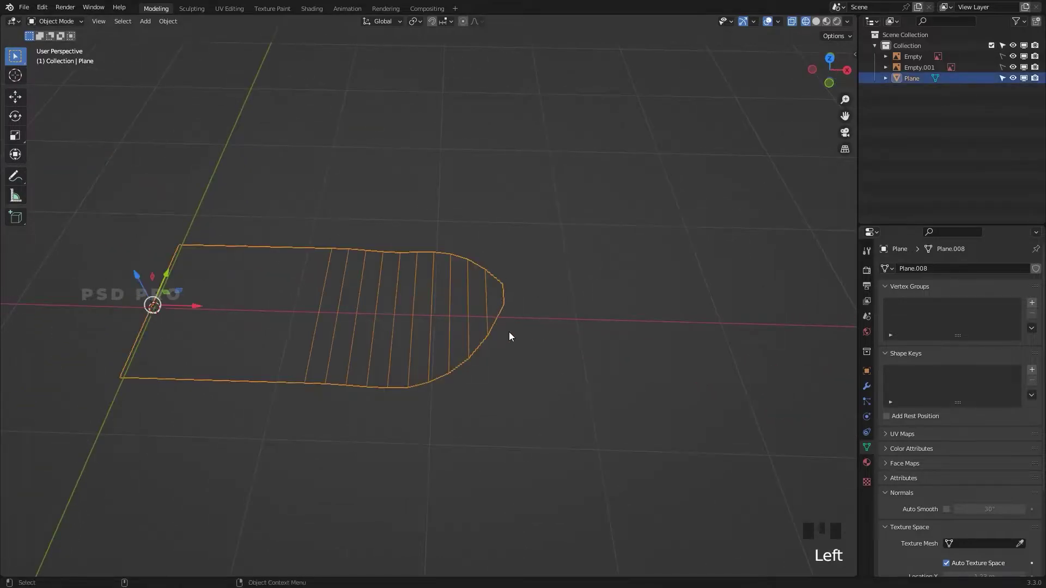
Step: Add Subdivision Surface and Mirror modifiers with Clipping to the half deck plane
click(870, 385)
drag(918, 269, 1016, 314)
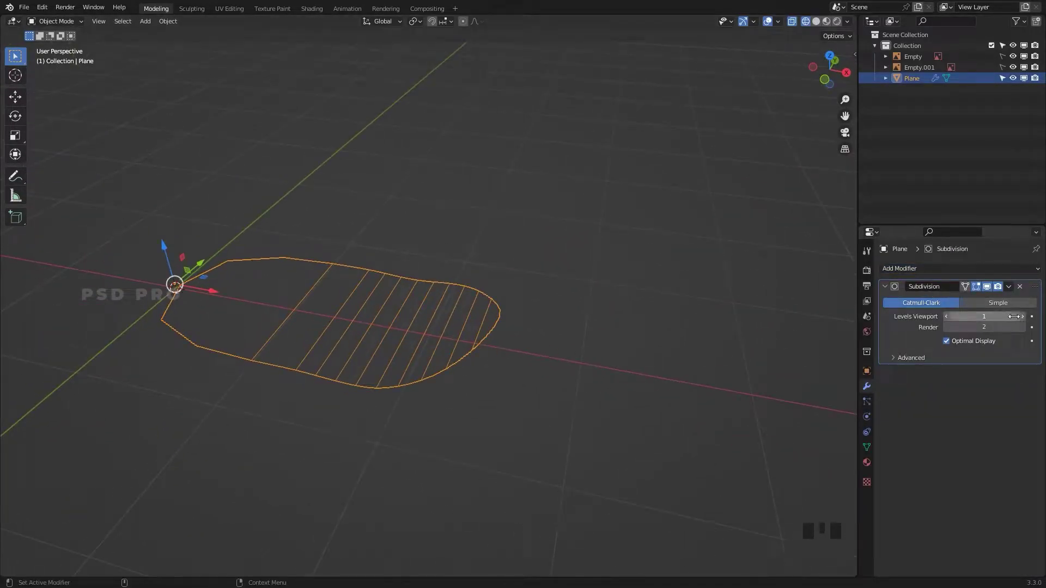
drag(1026, 319, 992, 289)
drag(967, 266, 414, 326)
click(249, 329)
middle_click(292, 335)
right_click(415, 404)
click(969, 443)
key(Tab)
click(384, 337)
click(379, 355)
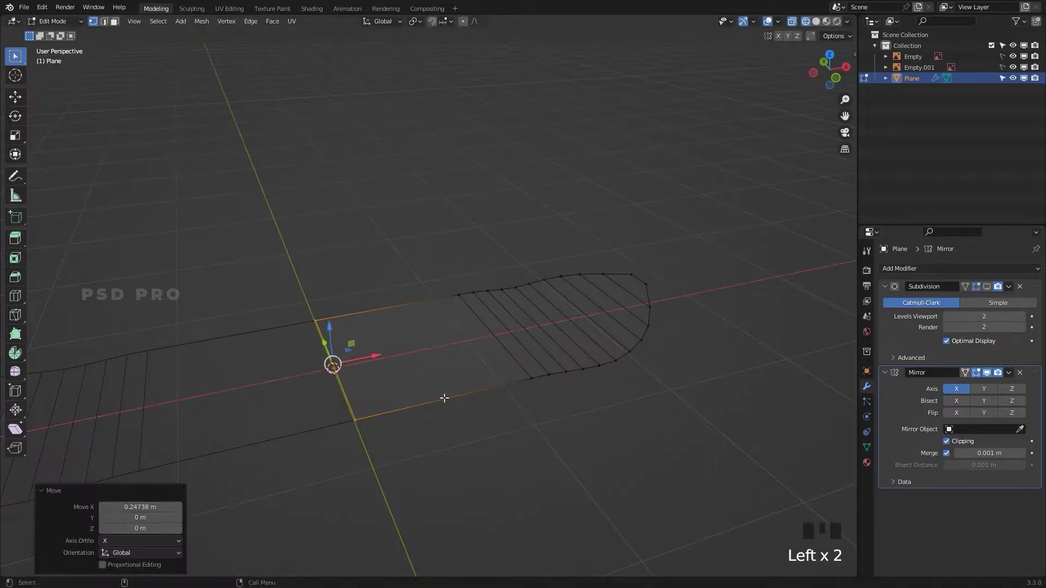
Step: Move the half-deck mesh so the mirrored halves join into one full-length outline
key(Tab)
click(1035, 288)
drag(592, 356, 432, 340)
drag(432, 340, 470, 389)
drag(469, 389, 414, 383)
drag(414, 383, 463, 358)
drag(464, 358, 990, 411)
click(990, 411)
drag(555, 390, 519, 384)
key(z)
key(Tab)
Step: Line the deck up in Front view, select all and begin extruding it for thickness
drag(626, 387, 598, 361)
middle_click(598, 361)
drag(562, 396, 573, 383)
key(a)
key(a)
key(`)
scroll(up, 3)
key(e)
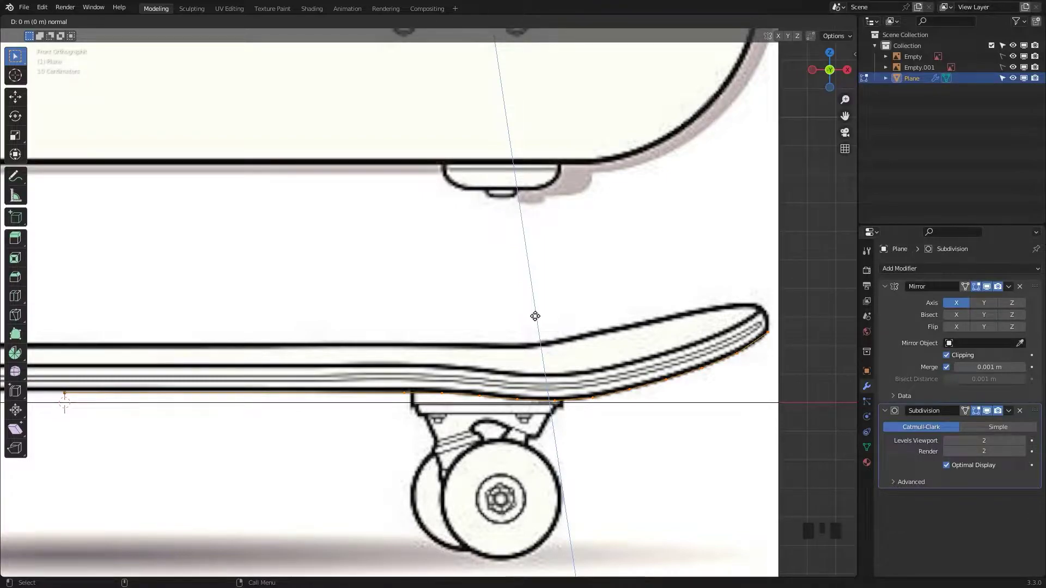
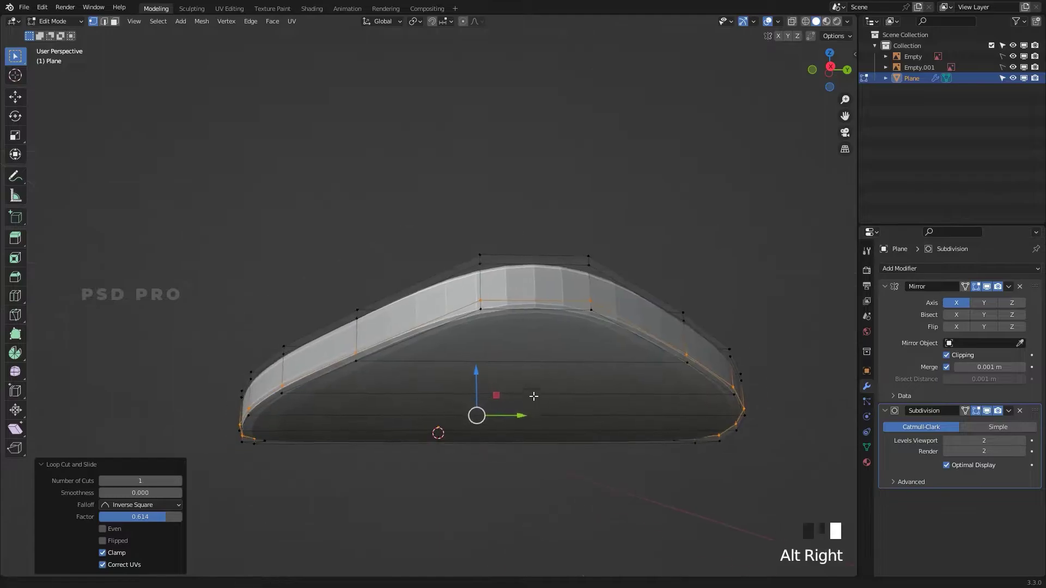
Step: Add an edge loop across the extruded deck with Ctrl+R
click(541, 379)
key(ctrl+r)
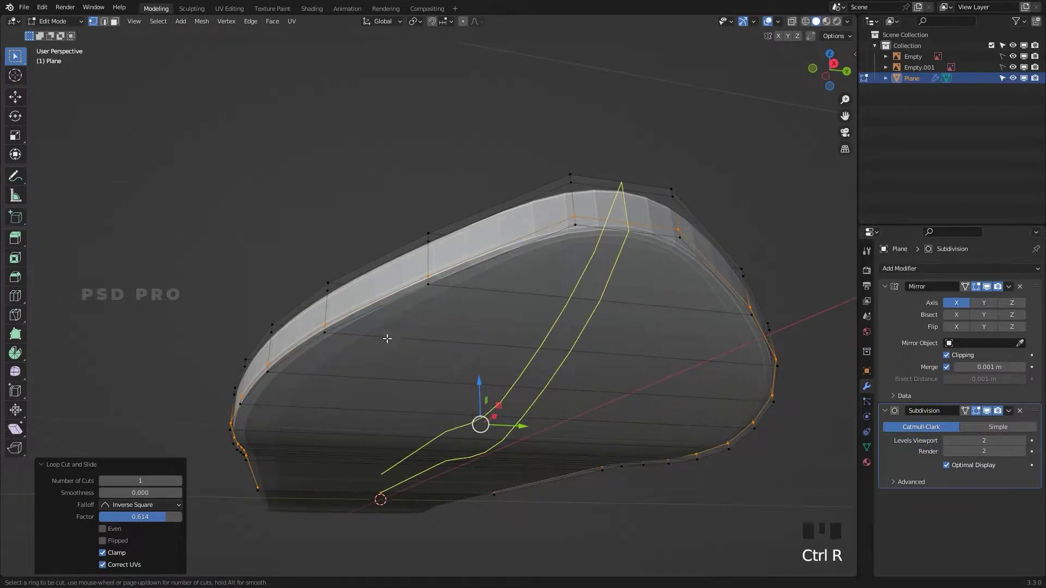
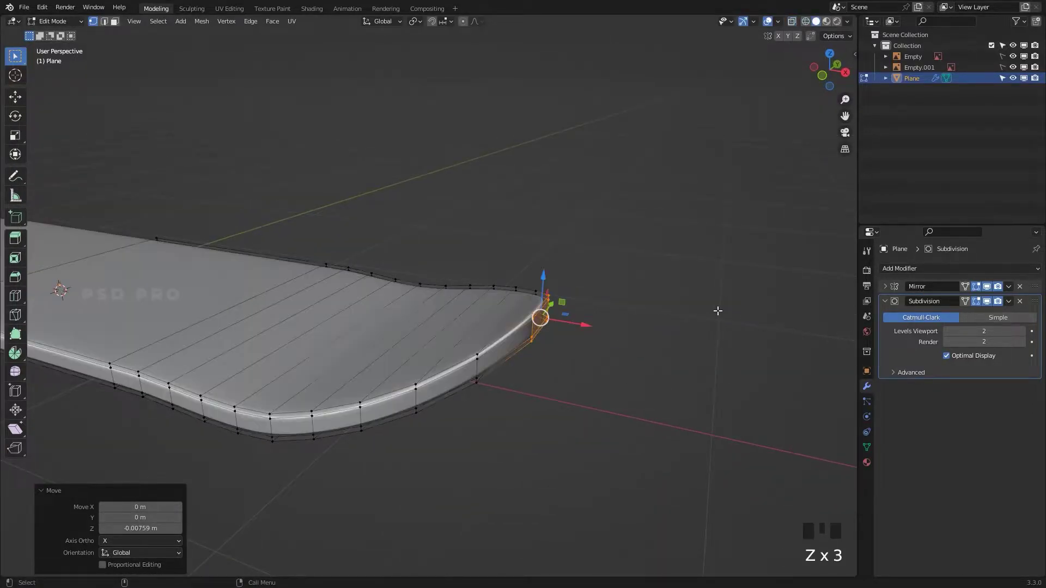
Step: Enter Edit Mode and select the nose tip vertex in Top view
key(`)
key(Tab)
drag(624, 352, 548, 334)
drag(547, 335, 637, 354)
drag(637, 353, 483, 421)
drag(484, 421, 590, 414)
right_click(516, 352)
drag(471, 434, 153, 478)
key(`)
Step: Nudge the nose tip vertex along X to meet the reference outline
scroll(up, 3)
drag(710, 235, 562, 315)
click(562, 315)
key(Tab)
scroll(up, 3)
middle_click(716, 310)
click(656, 340)
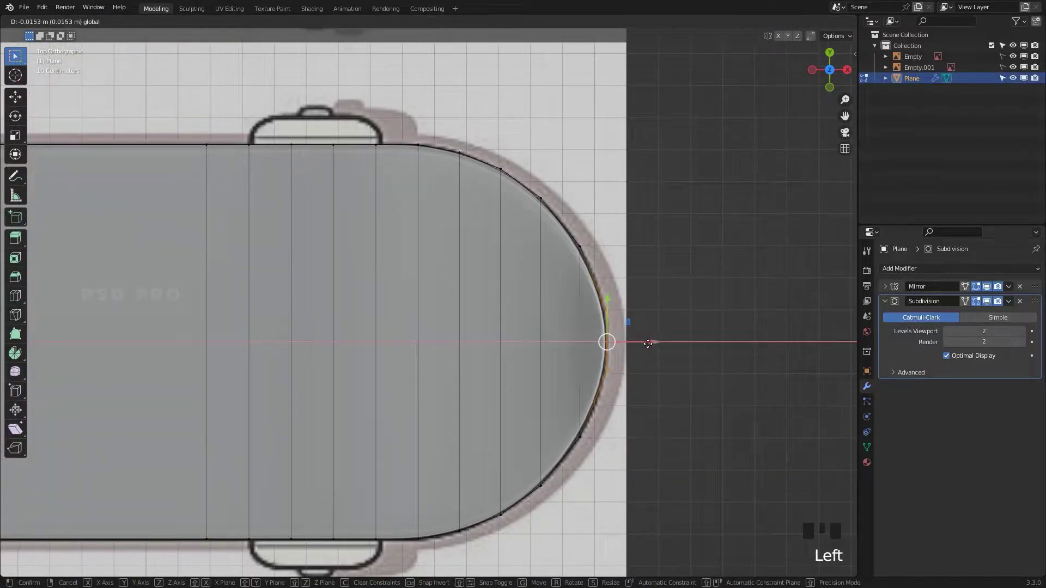
key(`)
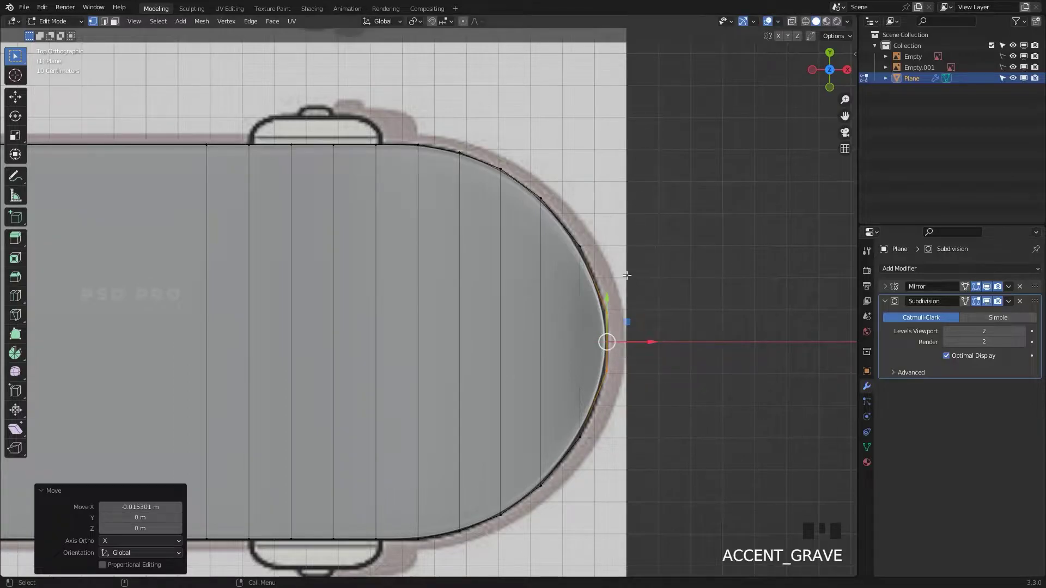
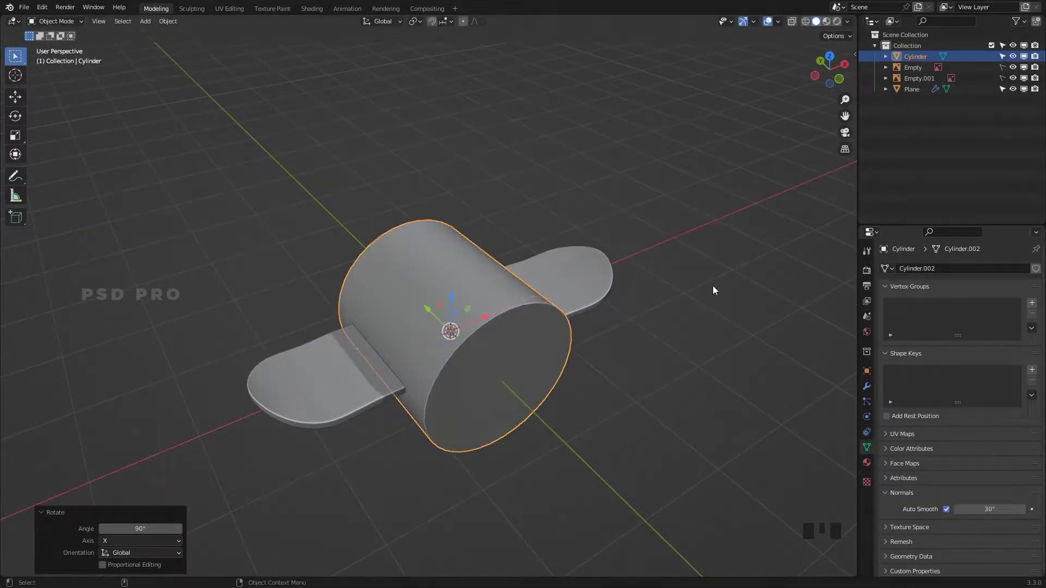
Step: View the cylinder from the top and scale it down
key(`)
scroll(up, 3)
key(s)
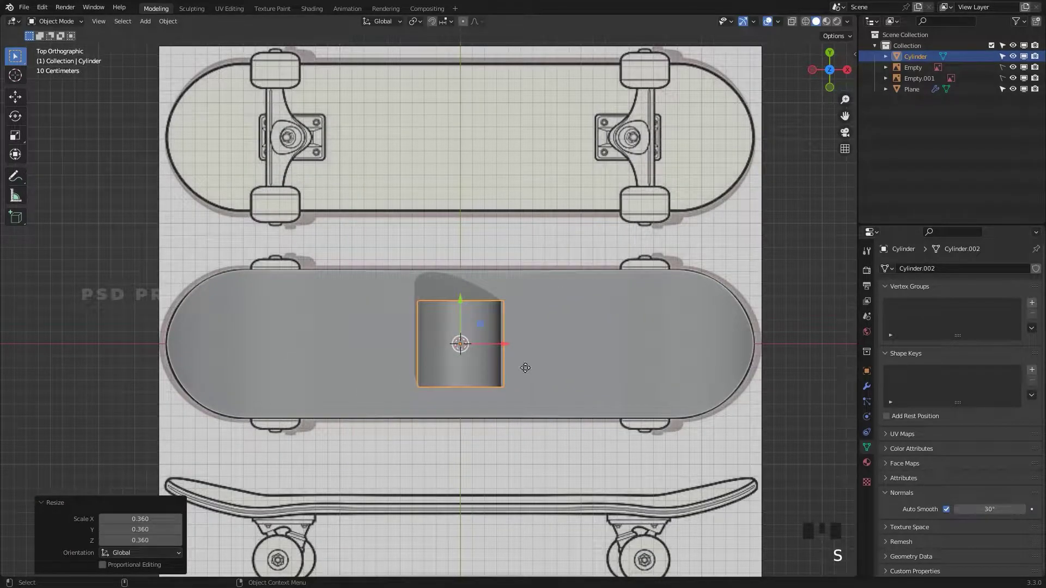
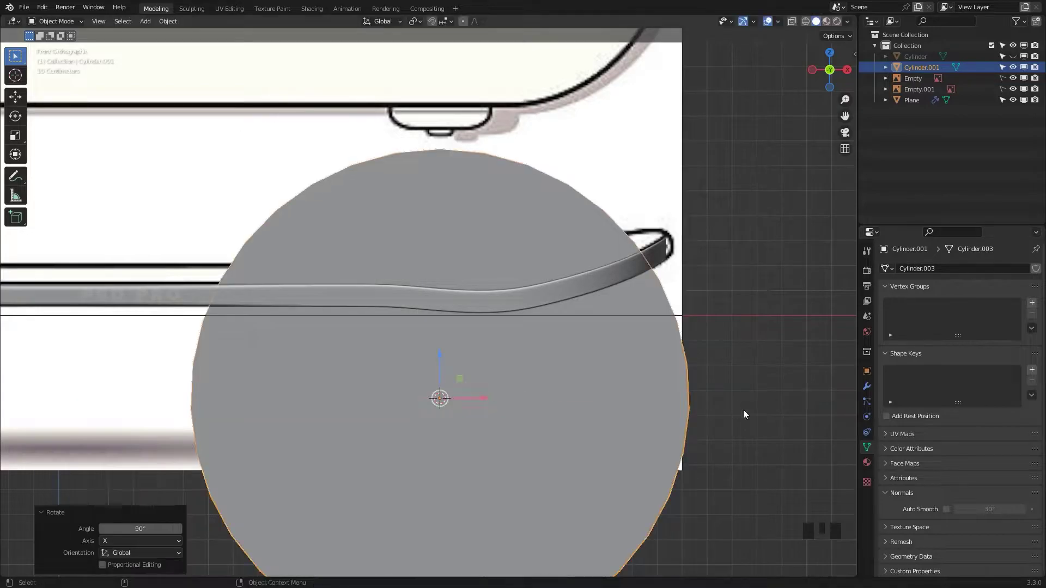
Step: Shrink the new cylinder down to the wheel hub size
key(s)
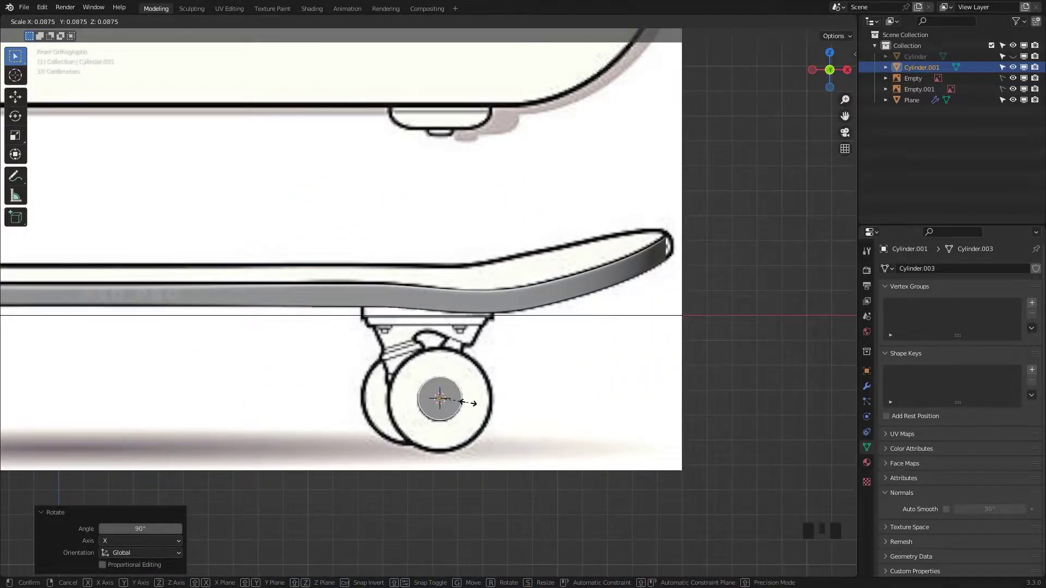
click(442, 357)
key(s)
scroll(up, 3)
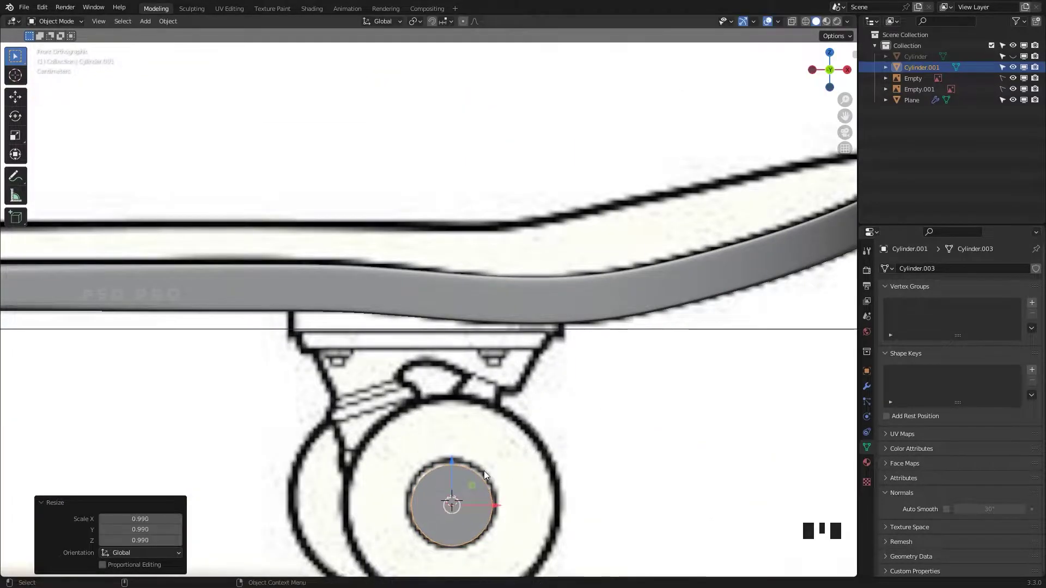
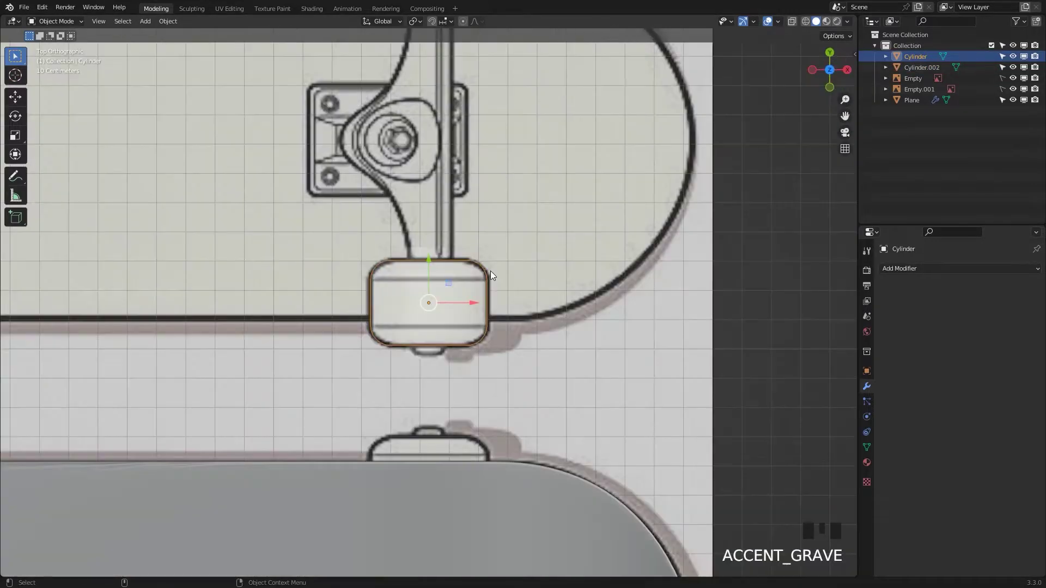
Step: Move the wheel along Y into its wheel position on the axle
scroll(down, 3)
click(485, 283)
click(430, 282)
drag(519, 421, 564, 336)
scroll(up, 3)
drag(560, 360, 429, 192)
click(429, 191)
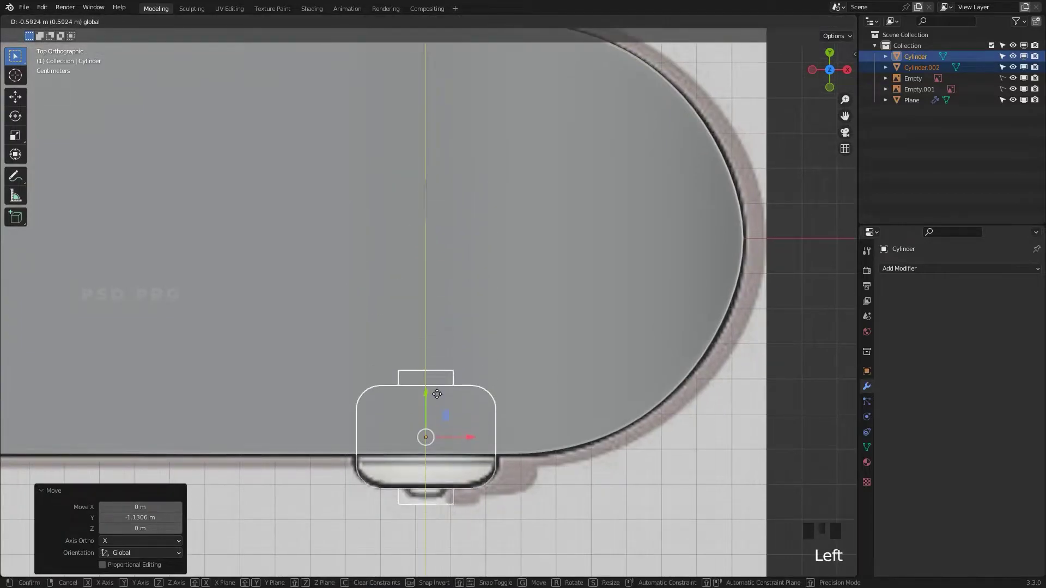
click(523, 393)
Step: Pick the inner hub cylinder as the boolean cutter for the wheel bore and hide it
drag(560, 385, 513, 430)
drag(513, 430, 511, 413)
drag(511, 413, 524, 423)
drag(525, 423, 450, 464)
drag(451, 464, 516, 400)
click(515, 400)
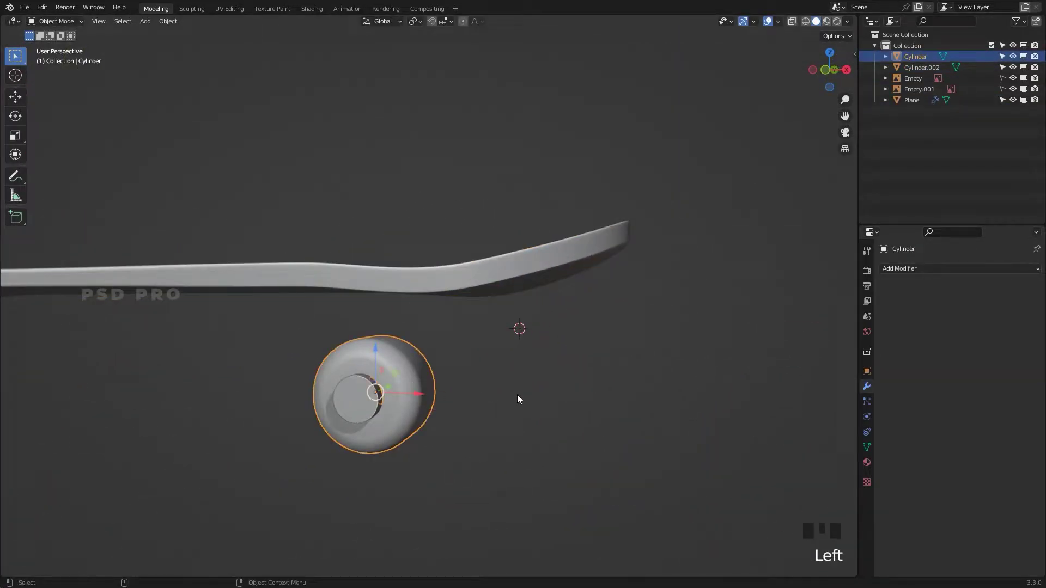
click(510, 386)
drag(530, 370, 428, 391)
click(428, 391)
click(386, 392)
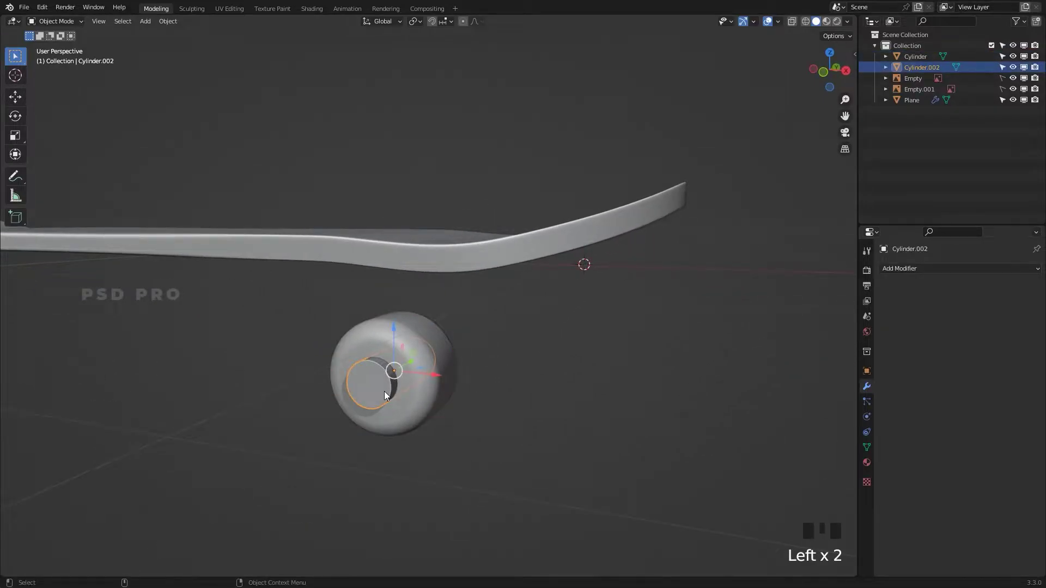
key(h)
Step: Bring up the Shift+A add menu to insert a BoltFactory bolt
drag(49, 11, 468, 203)
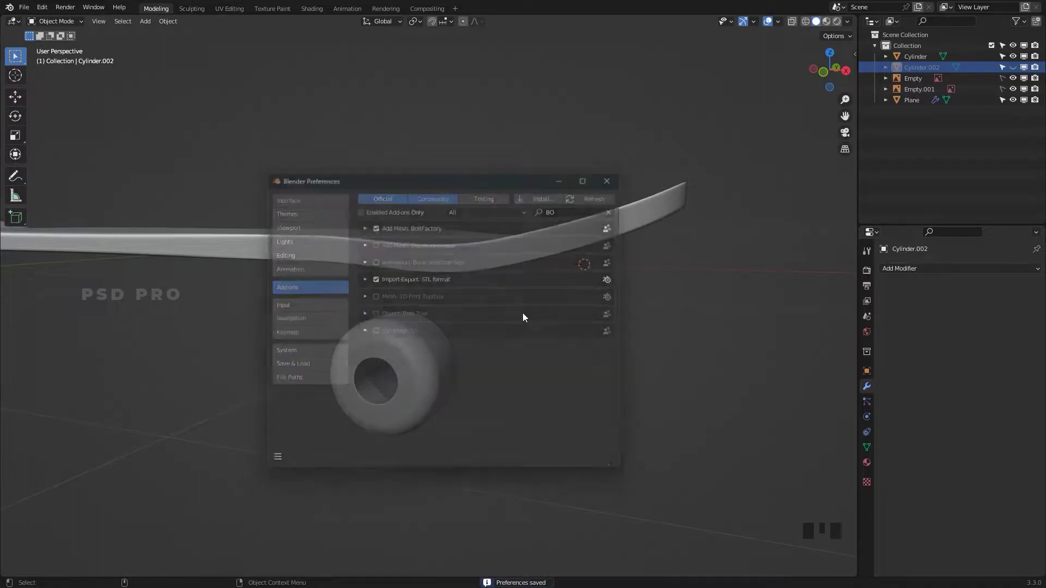
key(shift+a)
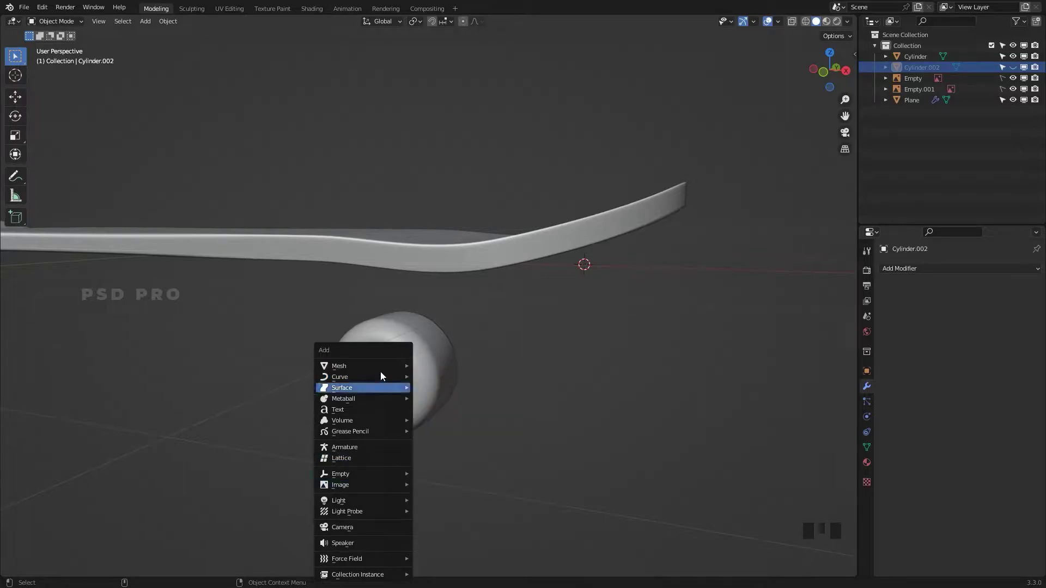
scroll(down, 3)
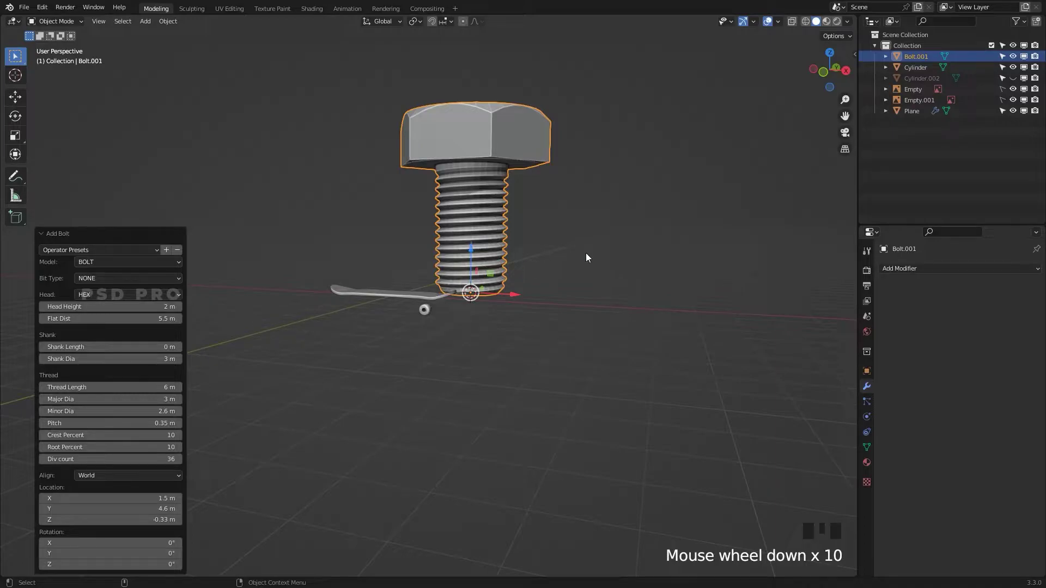
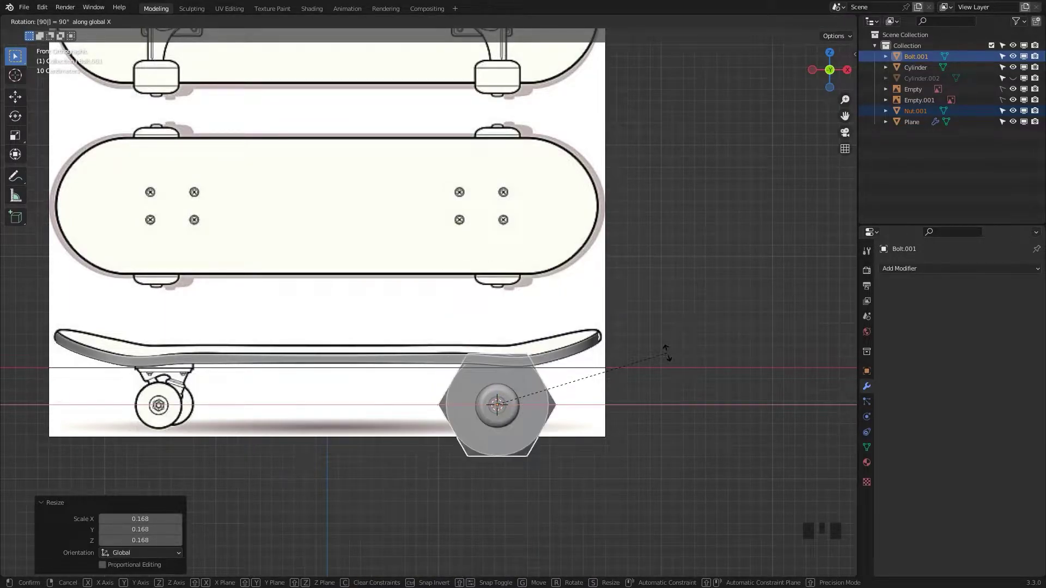
Step: Turn the bolt sideways and slide the nut onto it
drag(585, 469, 491, 470)
click(513, 445)
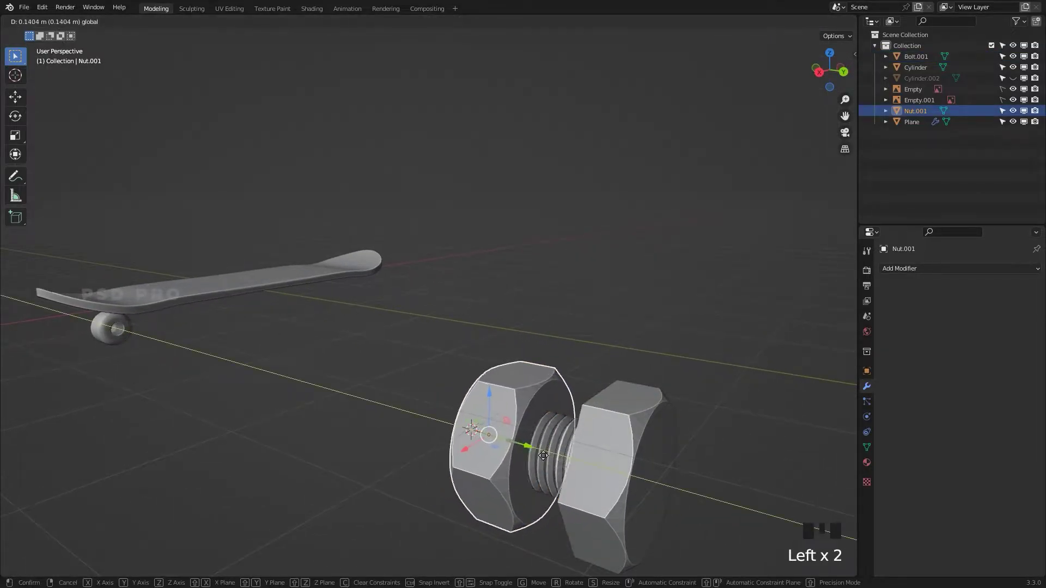
drag(606, 500, 570, 457)
click(568, 456)
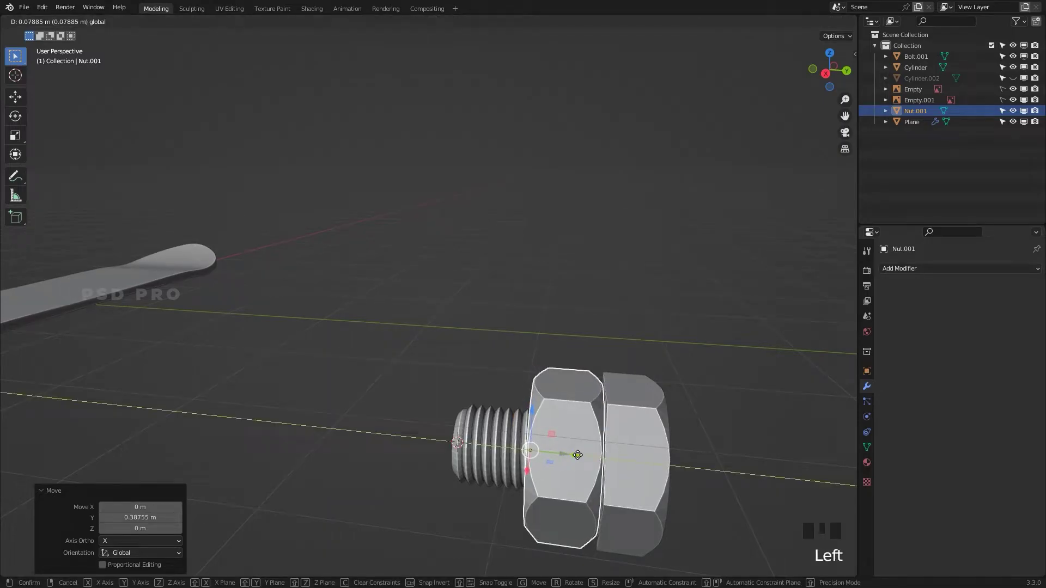
click(708, 437)
click(667, 437)
click(576, 442)
Step: In front orthographic view, resize the nut to fit the wheel hub
scroll(down, 3)
key(`)
scroll(up, 3)
drag(664, 390, 537, 322)
key(z)
scroll(up, 3)
key(s)
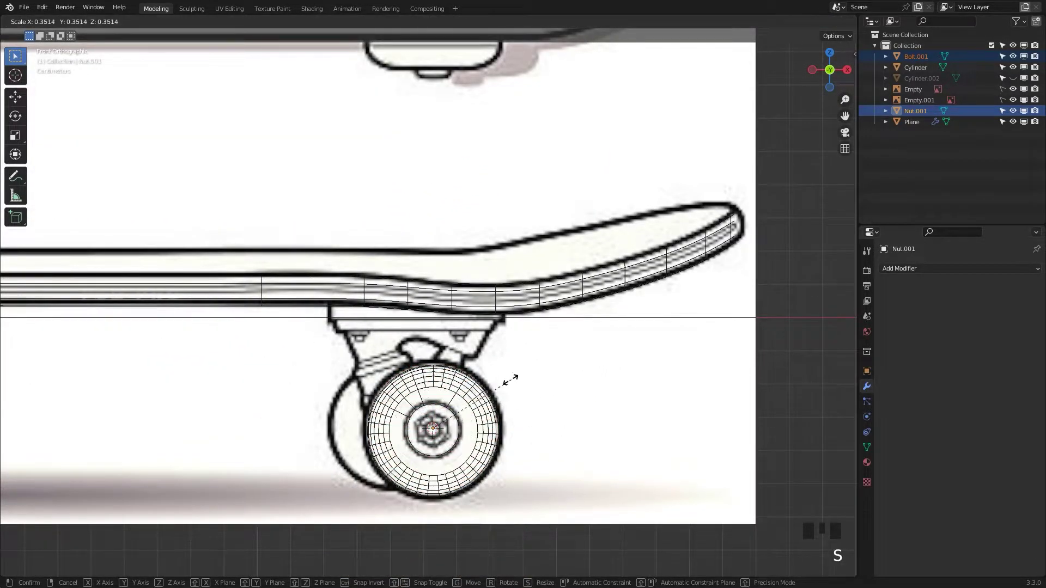
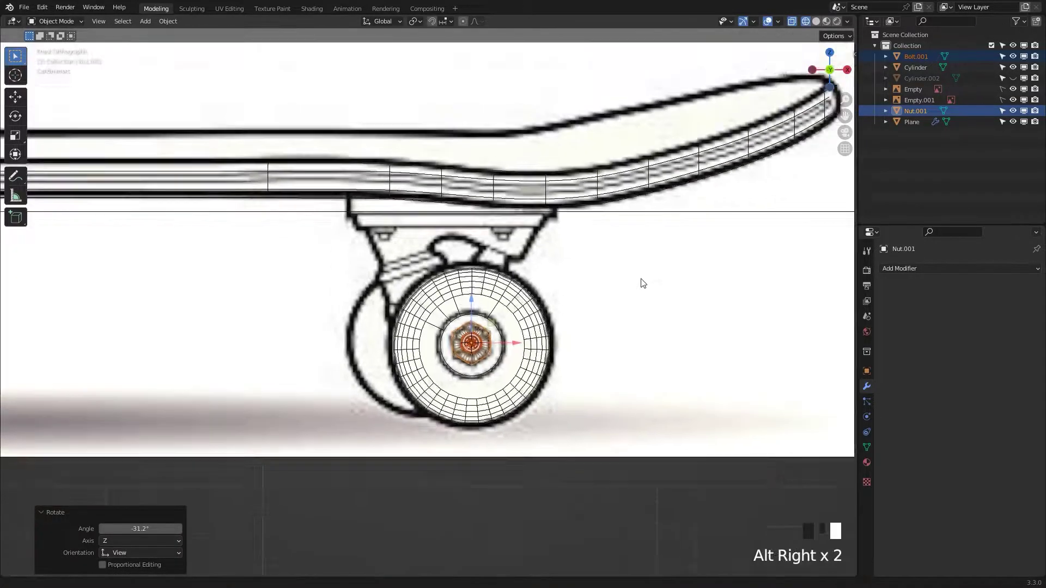
Step: Slide the nut along Y into the wheel's centre bore at the axle end
drag(627, 303, 620, 245)
drag(621, 245, 544, 324)
drag(545, 324, 579, 368)
right_click(578, 368)
middle_click(608, 304)
click(401, 369)
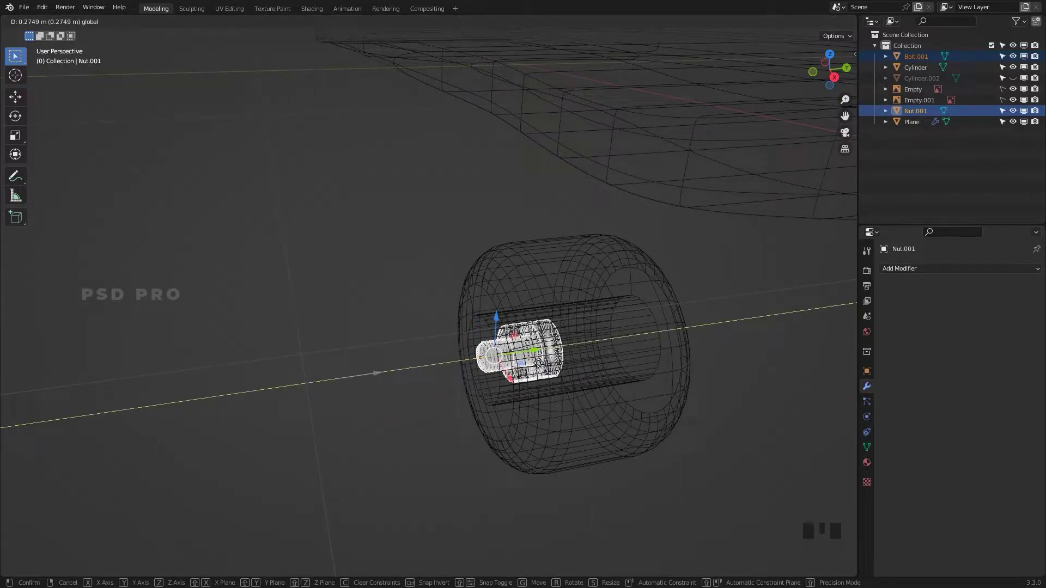
Step: From Top view, enlarge the nut slightly to fill the bore
key(`)
scroll(up, 3)
click(527, 356)
key(s)
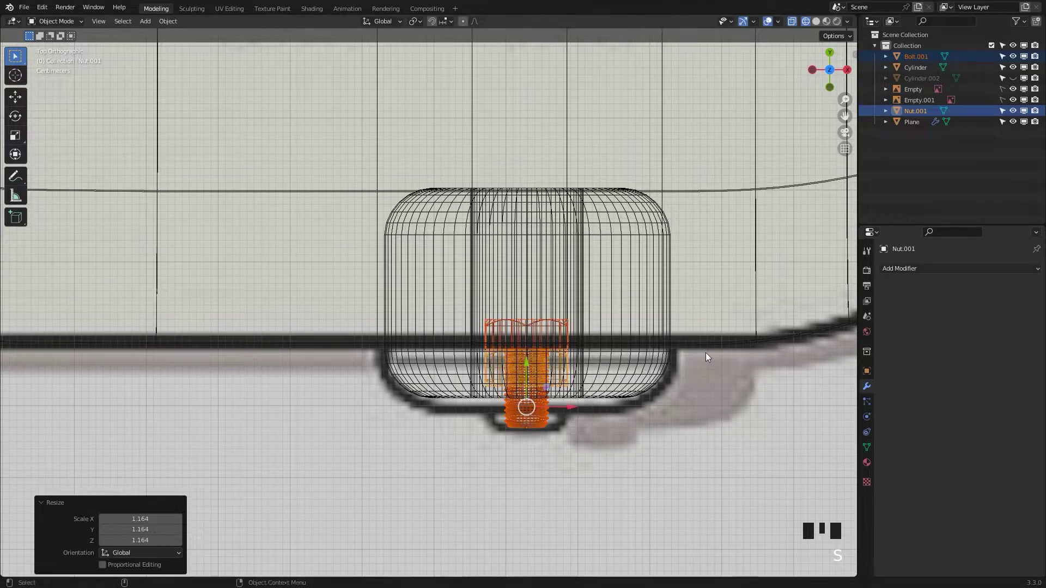
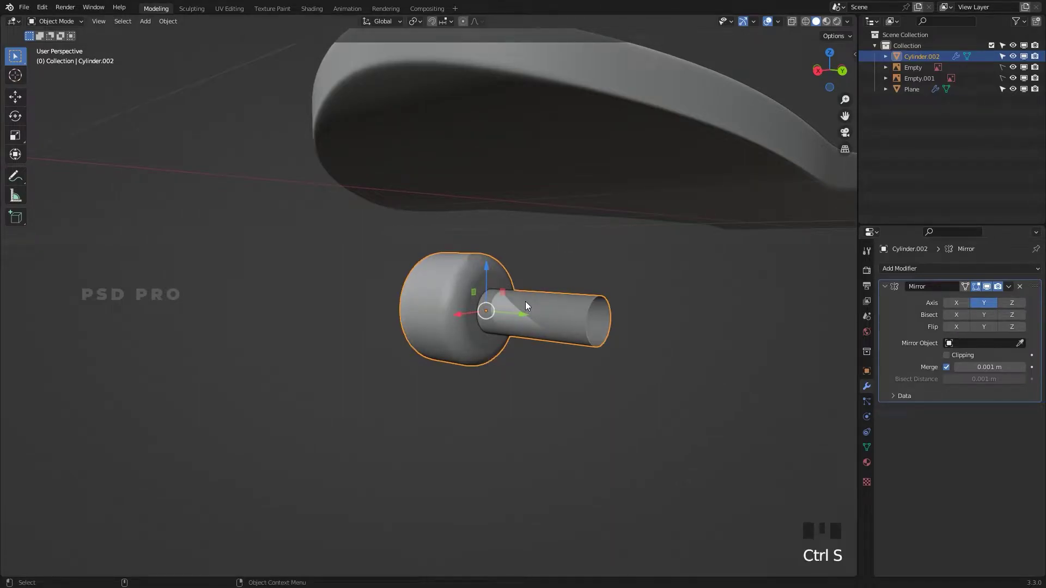
Step: Apply the wheel object's transforms so the mirror pivots from the origin
key(shift+a)
key(ctrl+a)
key(ctrl+a)
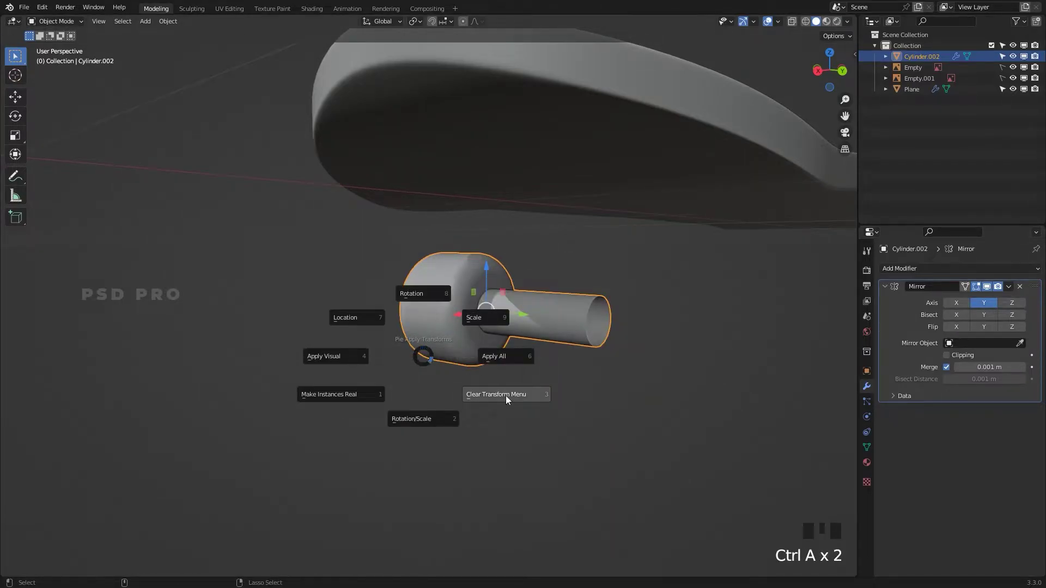
click(591, 406)
drag(541, 407, 580, 414)
drag(581, 414, 610, 377)
drag(611, 378, 643, 406)
drag(642, 405, 541, 374)
Step: Enable the X axis on the Mirror modifier so four wheels sit under the deck, then enter Edit Mode
click(468, 315)
click(459, 374)
right_click(380, 396)
click(444, 414)
drag(362, 387, 472, 407)
middle_click(472, 408)
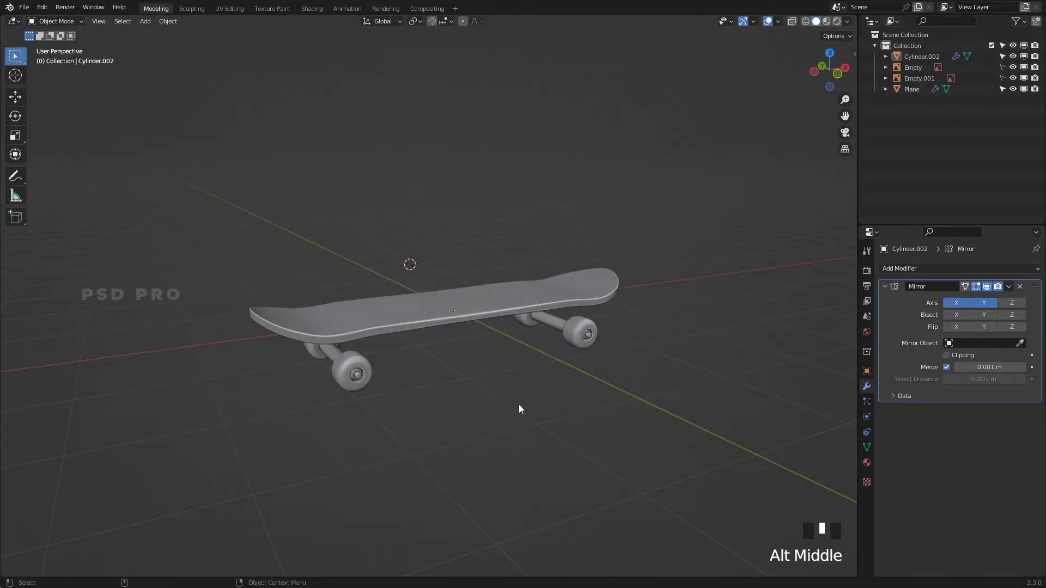
right_click(622, 356)
middle_click(556, 381)
right_click(581, 360)
right_click(552, 415)
click(546, 404)
key(Tab)
Step: Select the linked axle geometry, duplicate it and separate the copy into its own object
click(546, 416)
middle_click(510, 396)
drag(540, 354, 567, 390)
key(l)
drag(568, 448, 562, 399)
key(l)
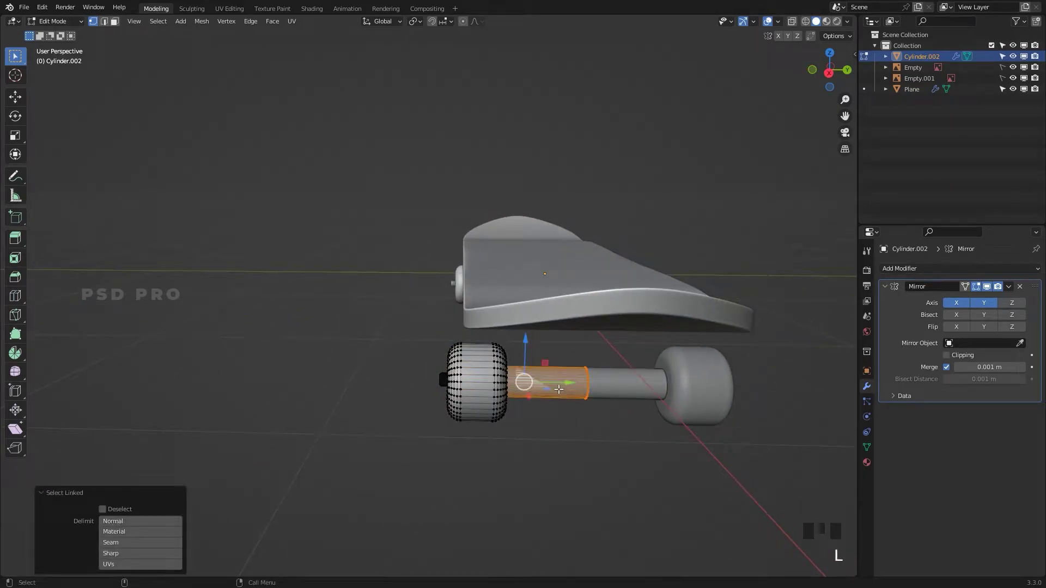
key(shift+d)
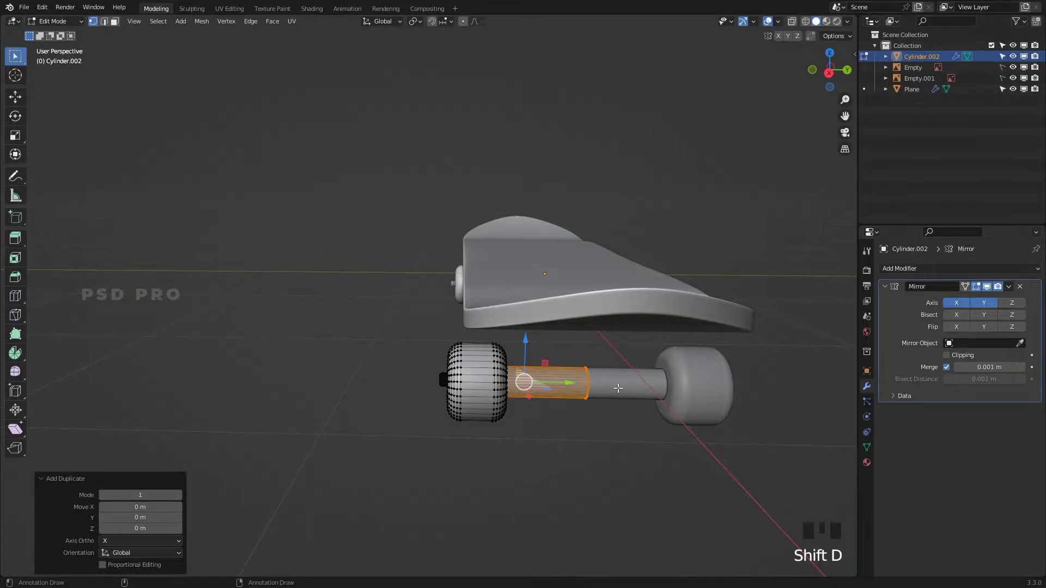
key(p)
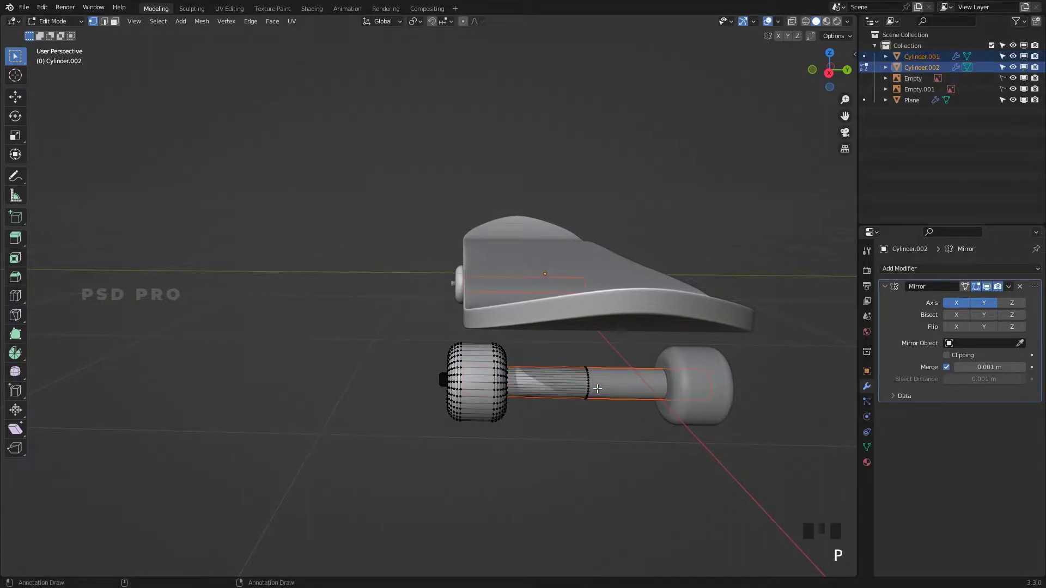
Step: Leave Edit Mode and select the new Cylinder.001 object in the Outliner
key(Tab)
click(606, 396)
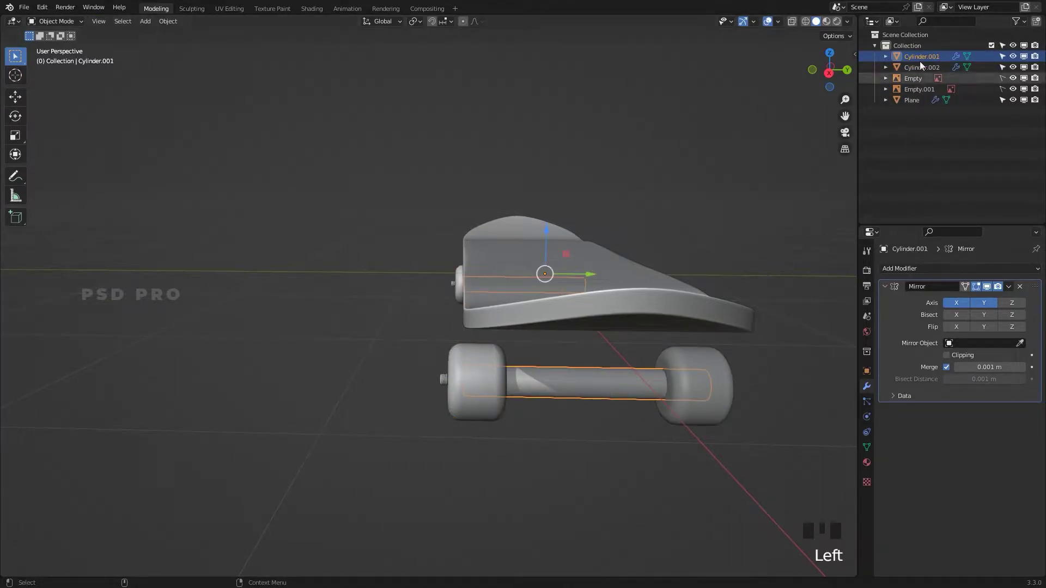
click(925, 78)
click(924, 65)
click(928, 59)
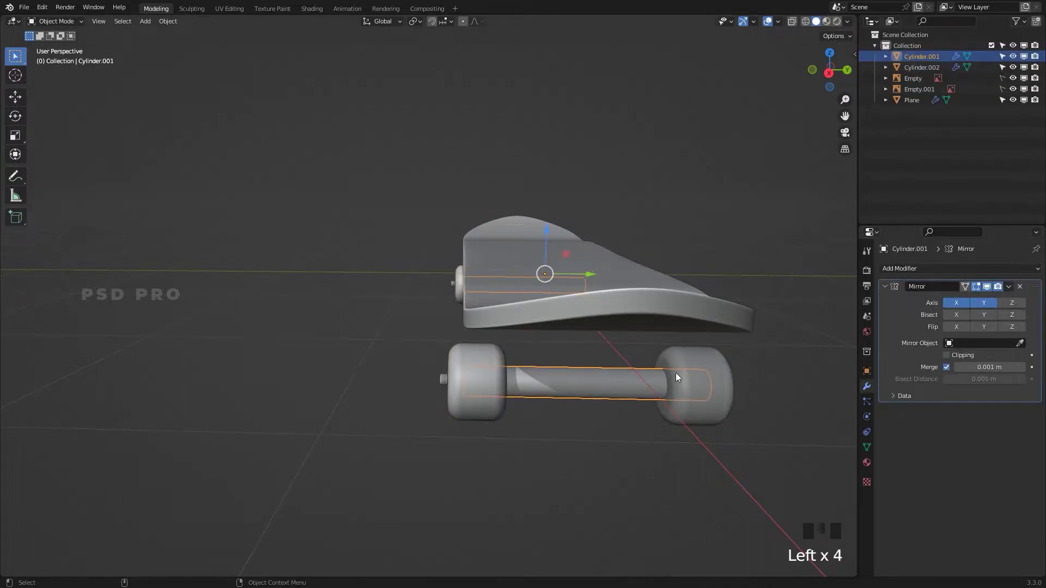
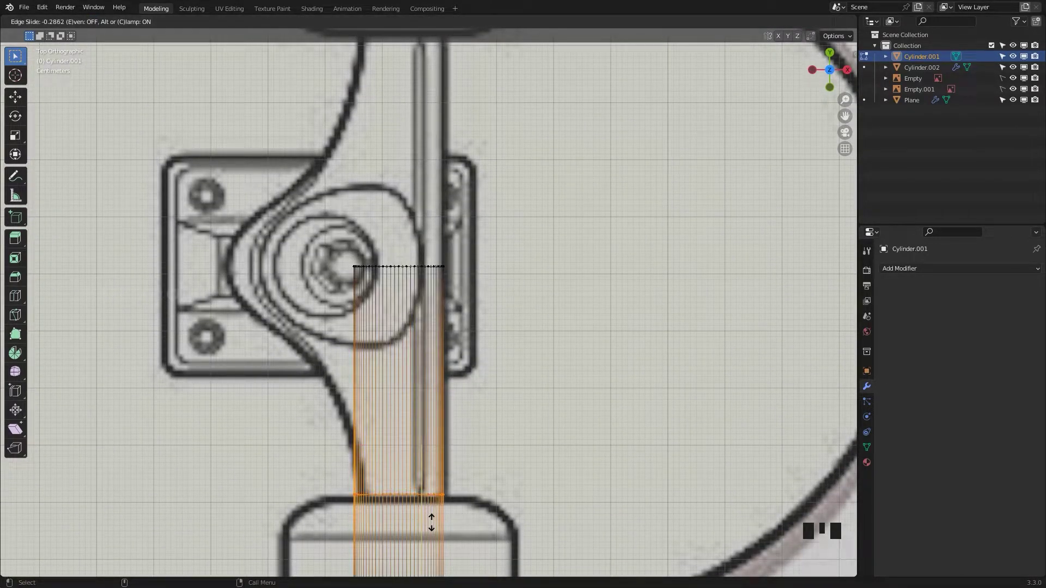
Step: Cut three edge loops along the axle to match the hanger drawing and scale its end ring
key(ctrl+r)
key(ctrl+r)
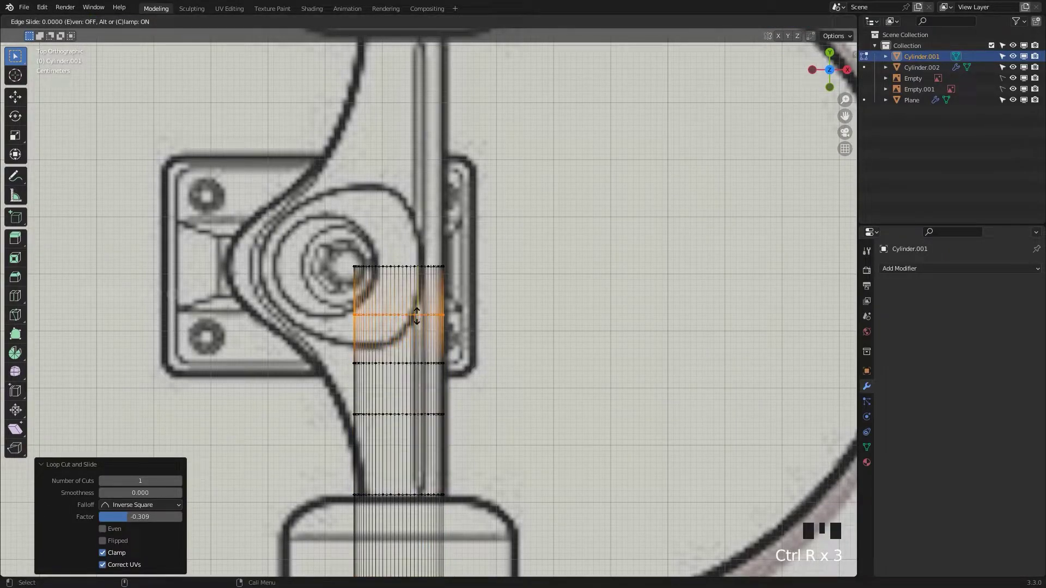
key(ctrl+r)
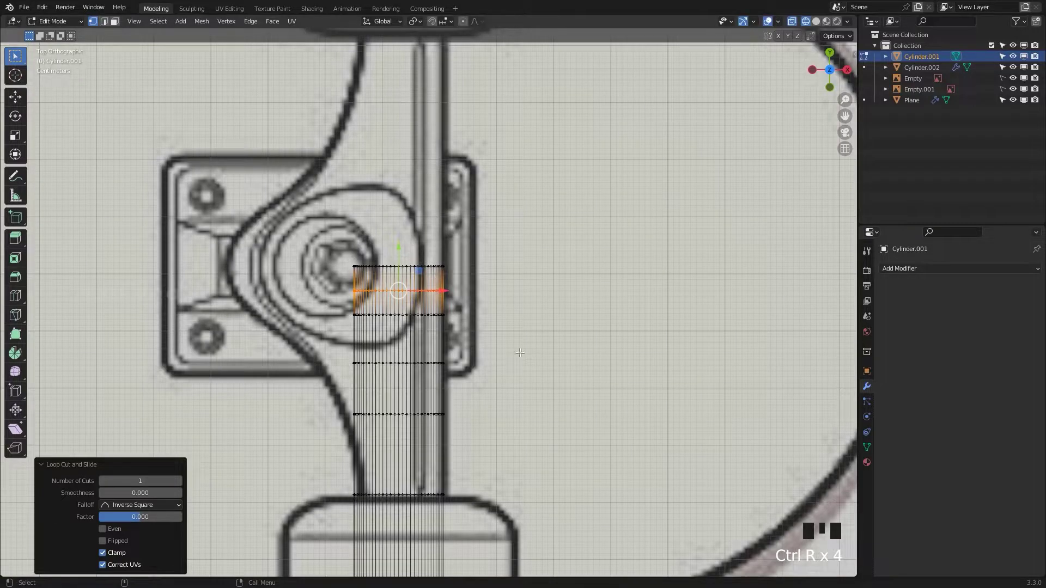
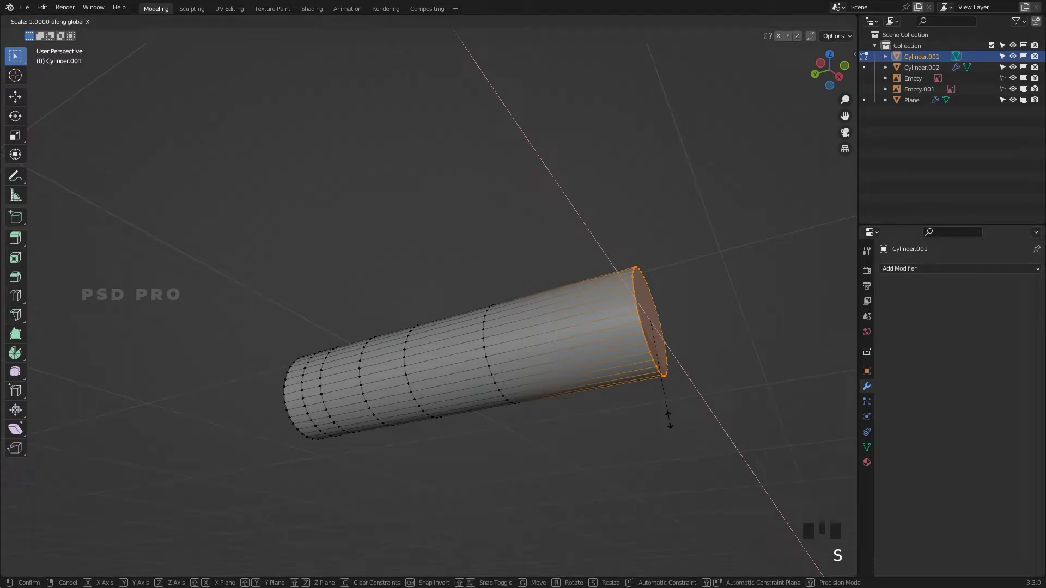
click(671, 417)
drag(691, 434, 582, 483)
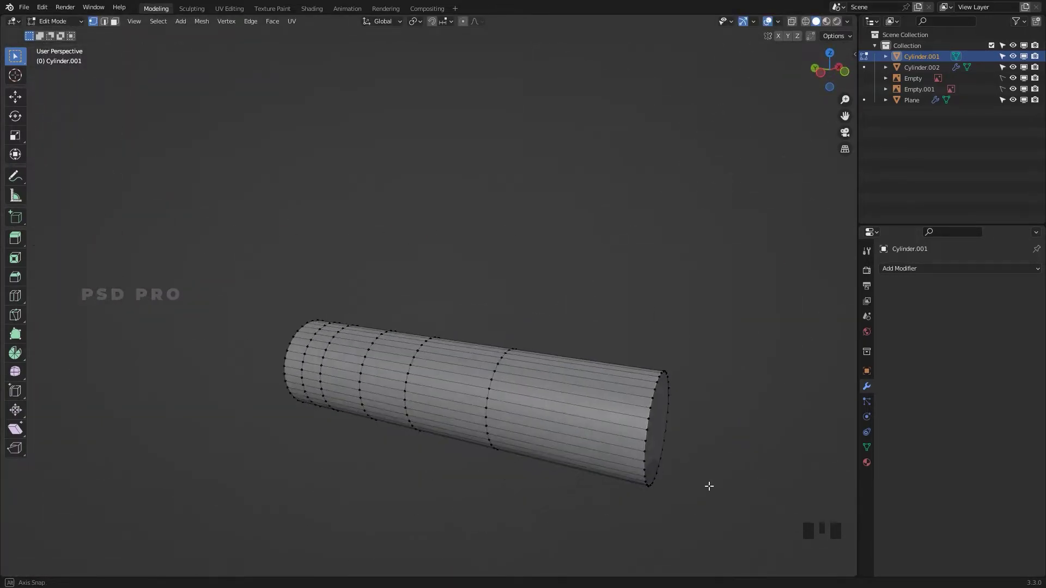
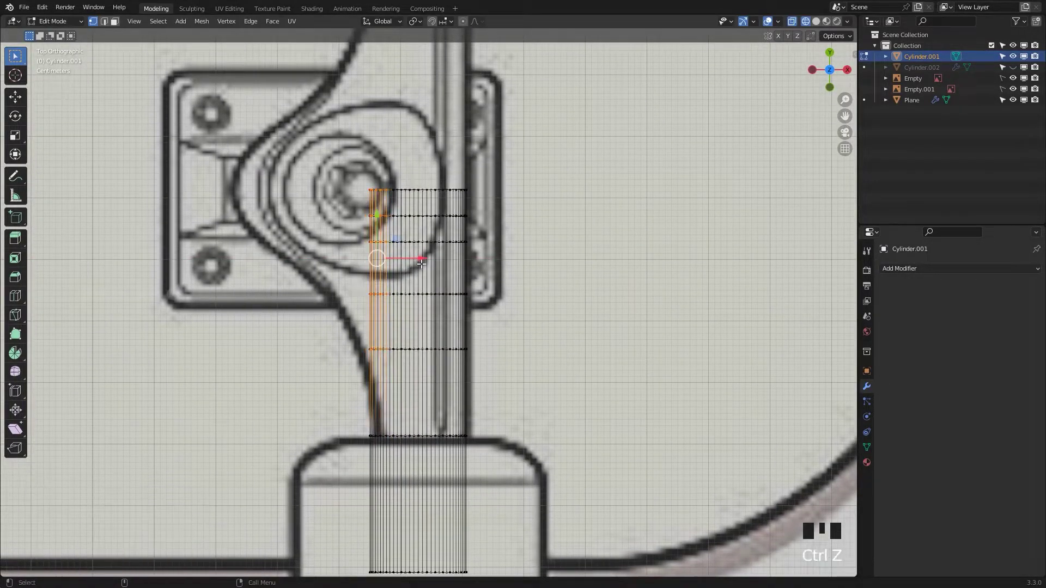
Step: Extrude the side edge columns outward twice along the truck hanger outline
key(e)
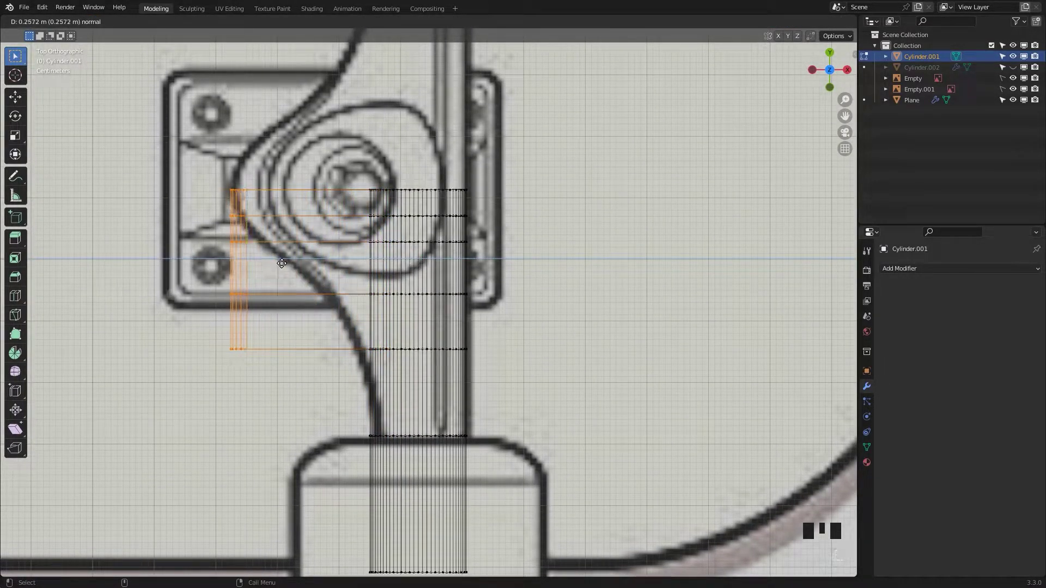
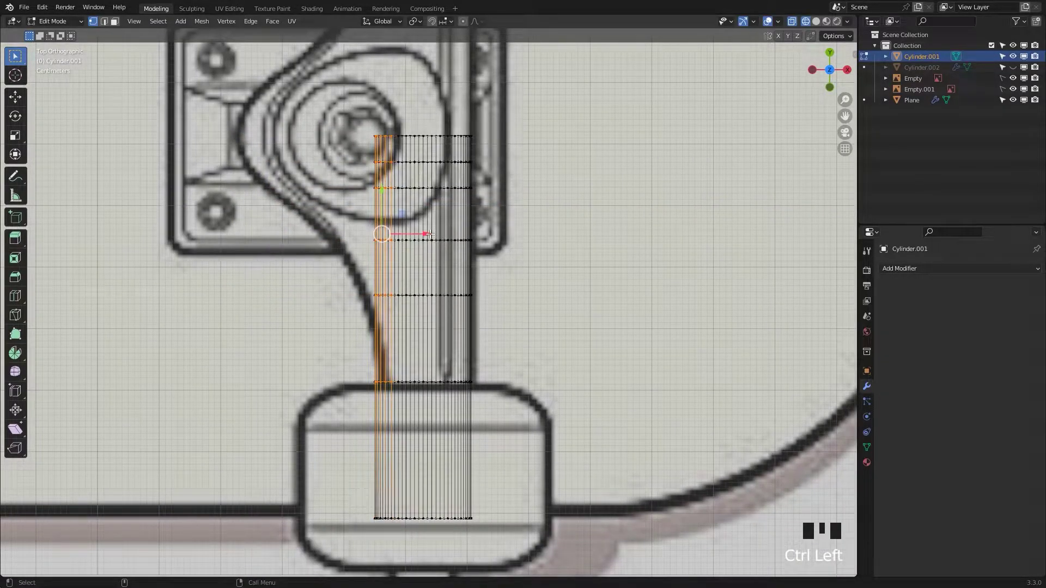
key(e)
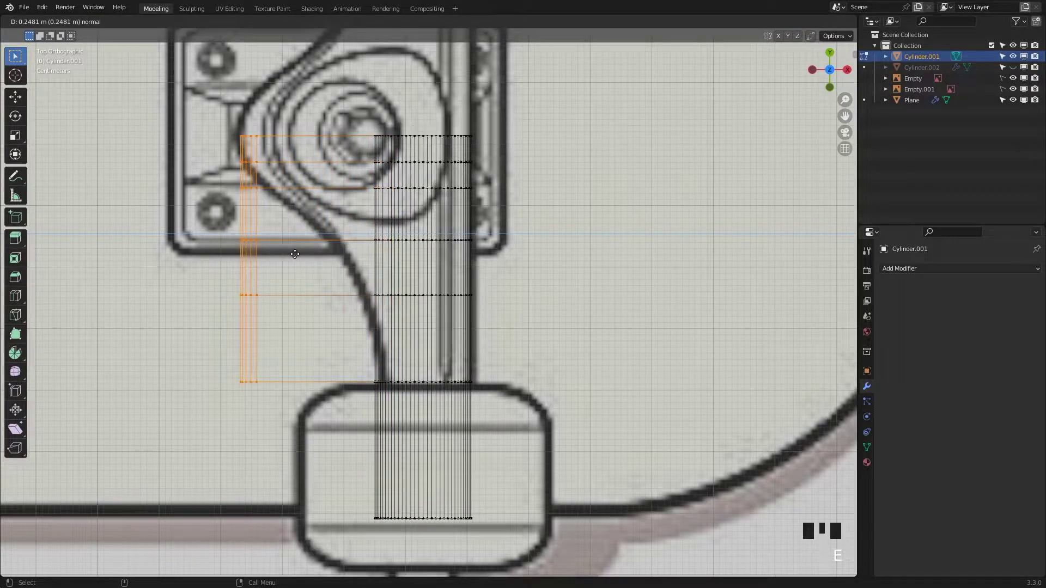
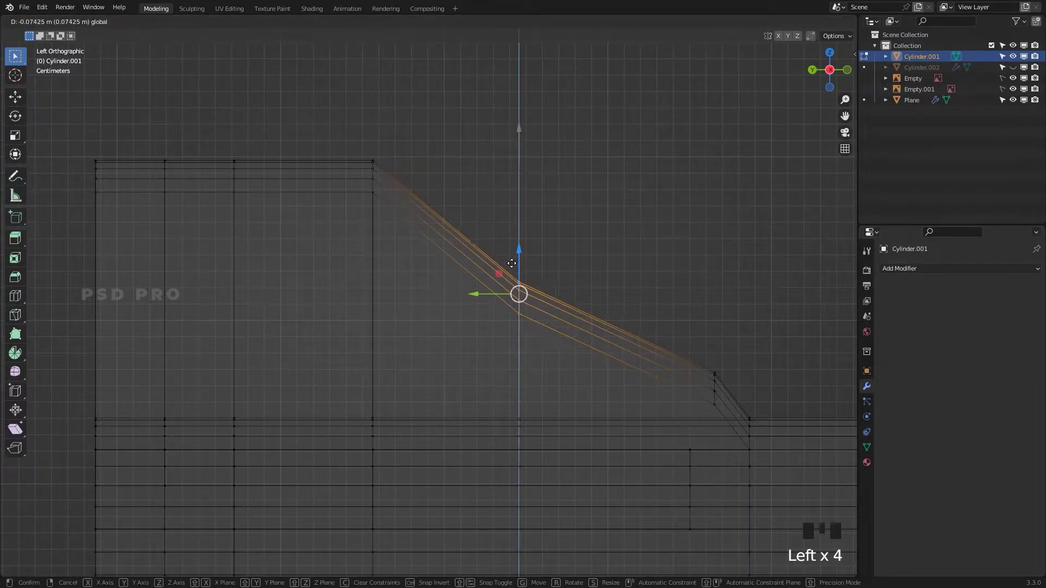
Step: Select and move the hanger's slope vertices into a smoother profile
click(742, 357)
click(315, 247)
click(370, 137)
click(265, 148)
drag(237, 132, 235, 151)
click(185, 136)
click(170, 124)
key(ctrl+z)
click(273, 167)
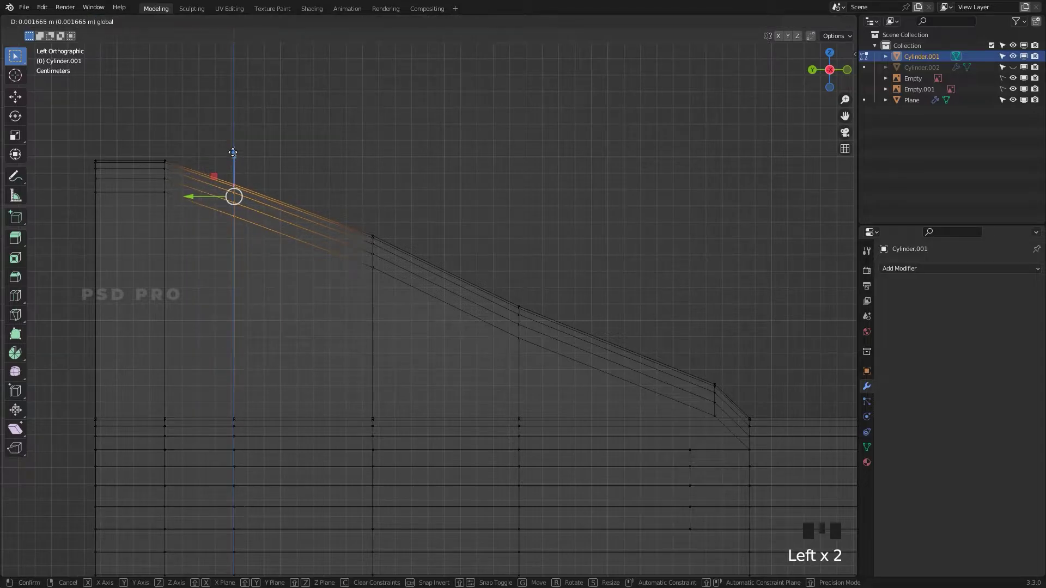
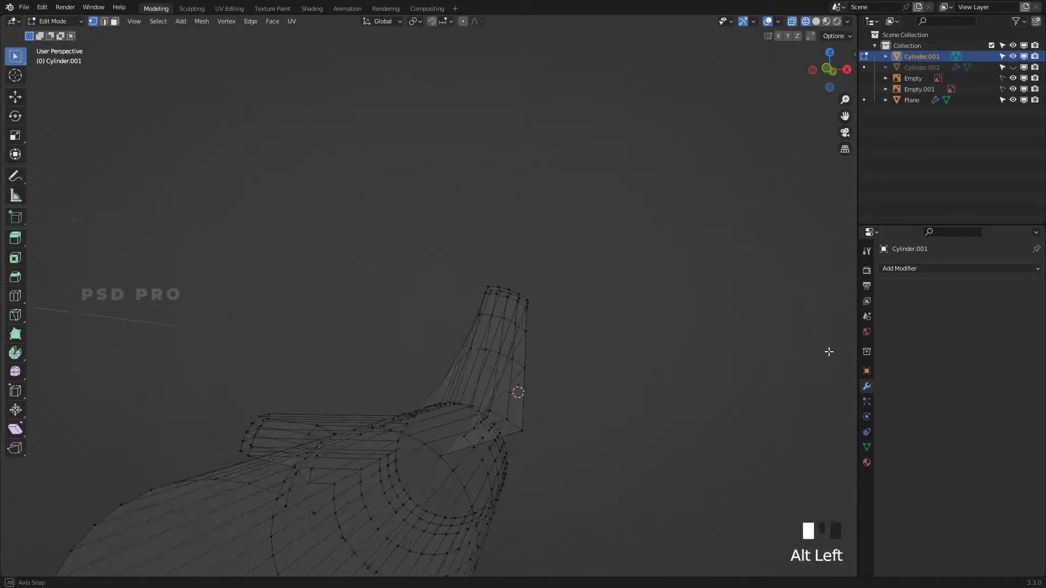
Step: Undo the unwanted moves and edge-slide a loop along the hanger arm near the bend
key(ctrl+z)
key(ctrl+z)
key(ctrl+z)
key(ctrl+z)
key(ctrl+z)
key(ctrl+z)
key(ctrl+z)
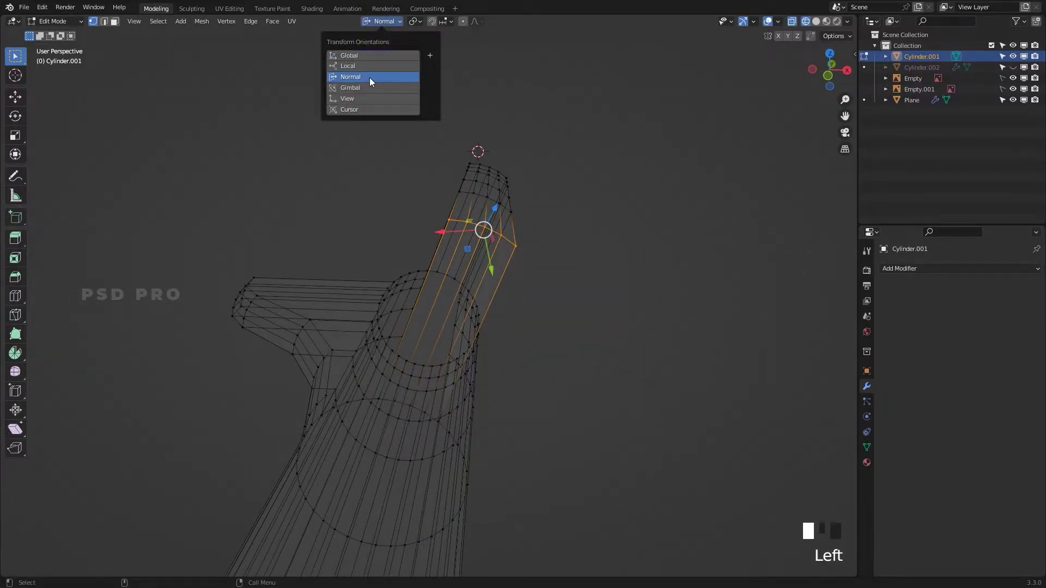
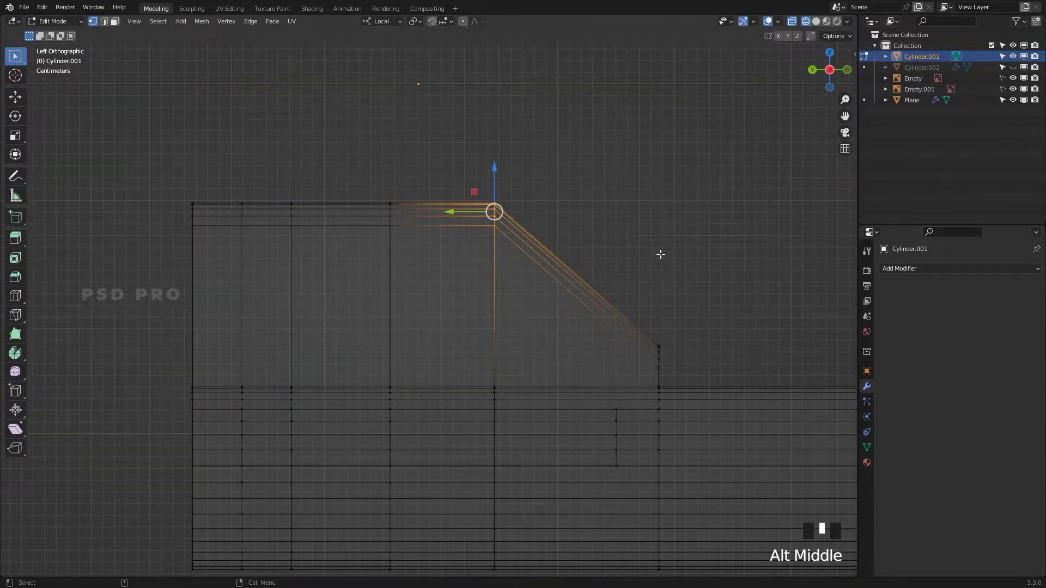
key(g)
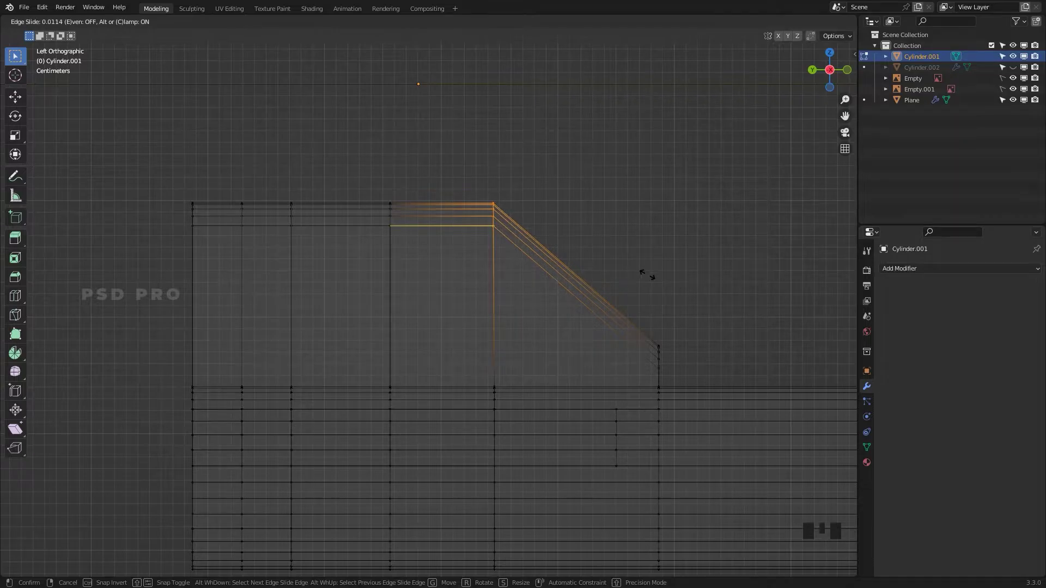
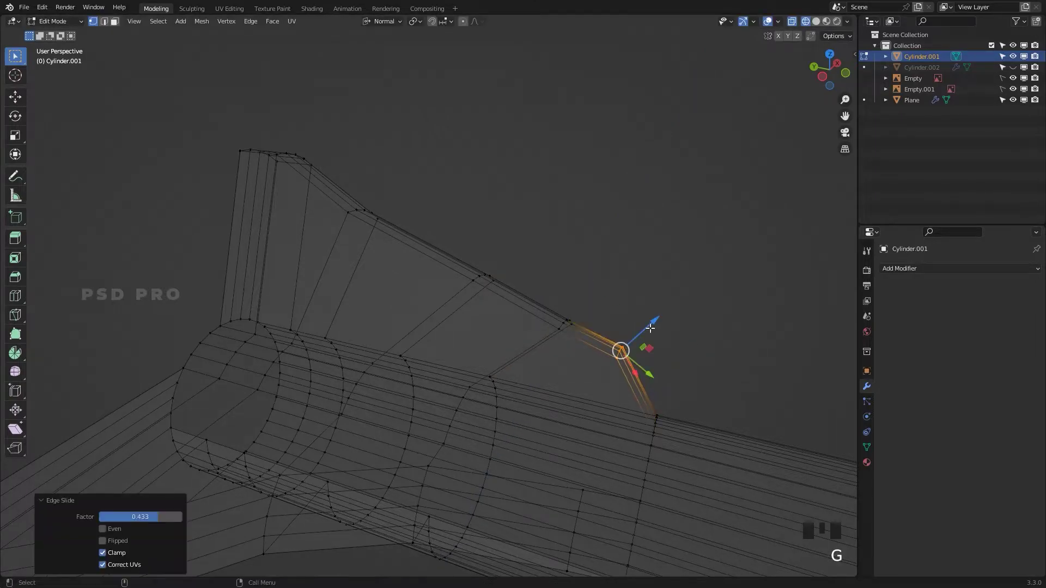
Step: Shade the hanger smooth and add a Subdivision Surface modifier to it
click(655, 319)
click(679, 274)
drag(696, 284, 592, 261)
key(Tab)
right_click(525, 229)
drag(416, 371, 448, 341)
key(z)
drag(507, 371, 760, 350)
key(Tab)
Step: Select and delete stray geometry at the hanger tip in Edit Mode
drag(428, 387, 407, 394)
drag(406, 394, 313, 368)
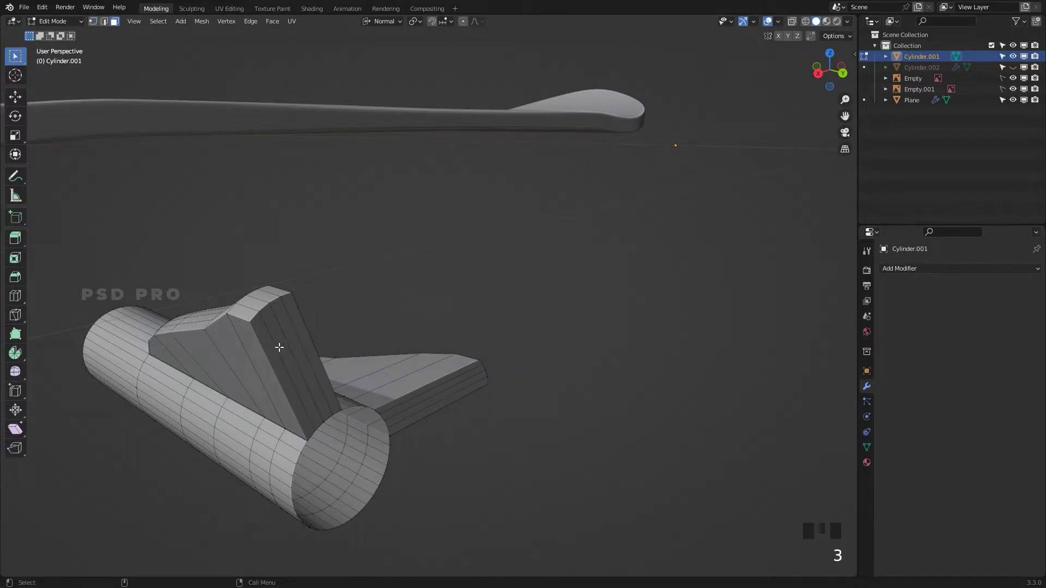
click(279, 349)
drag(274, 355, 289, 353)
click(295, 346)
click(310, 338)
click(402, 403)
click(397, 402)
click(401, 413)
click(404, 420)
key(Delete)
key(Tab)
right_click(442, 382)
Step: Insert an edge loop near the axle end to firm up that edge under subdivision
drag(401, 448, 802, 398)
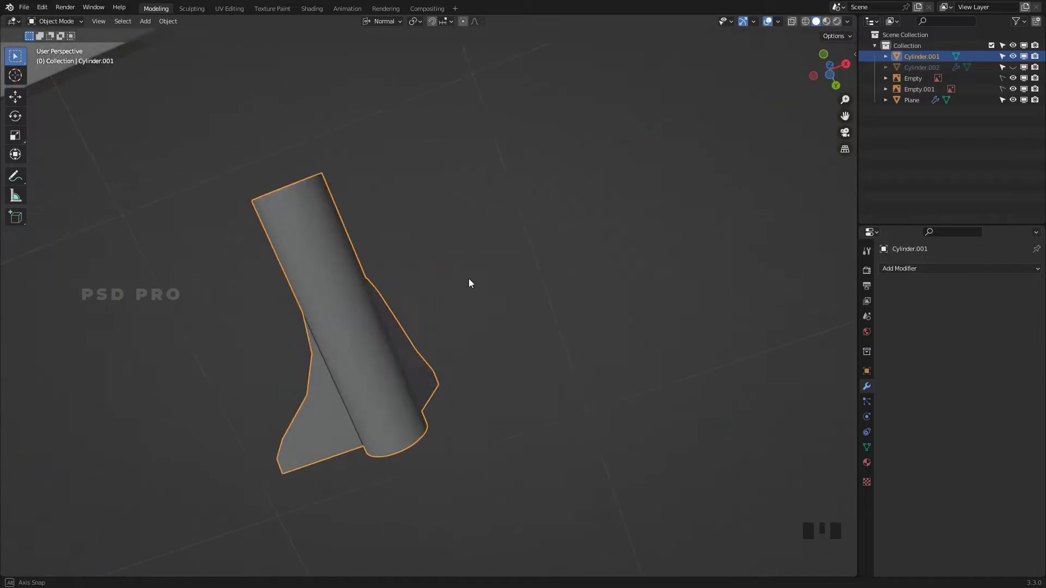
drag(936, 277, 438, 369)
drag(437, 370, 351, 351)
click(351, 351)
key(Tab)
key(ctrl+r)
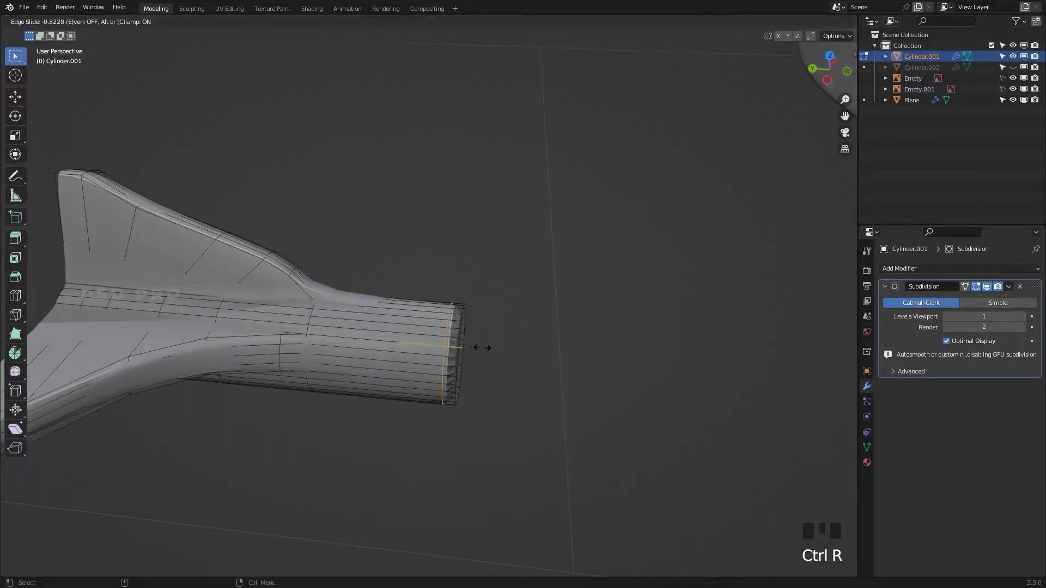
Step: Set the Subdivision modifier's viewport level to 2 and inspect the axle end
click(531, 358)
key(Tab)
drag(456, 339, 871, 448)
click(871, 447)
click(949, 512)
click(642, 416)
click(476, 426)
right_click(261, 291)
drag(308, 373, 342, 344)
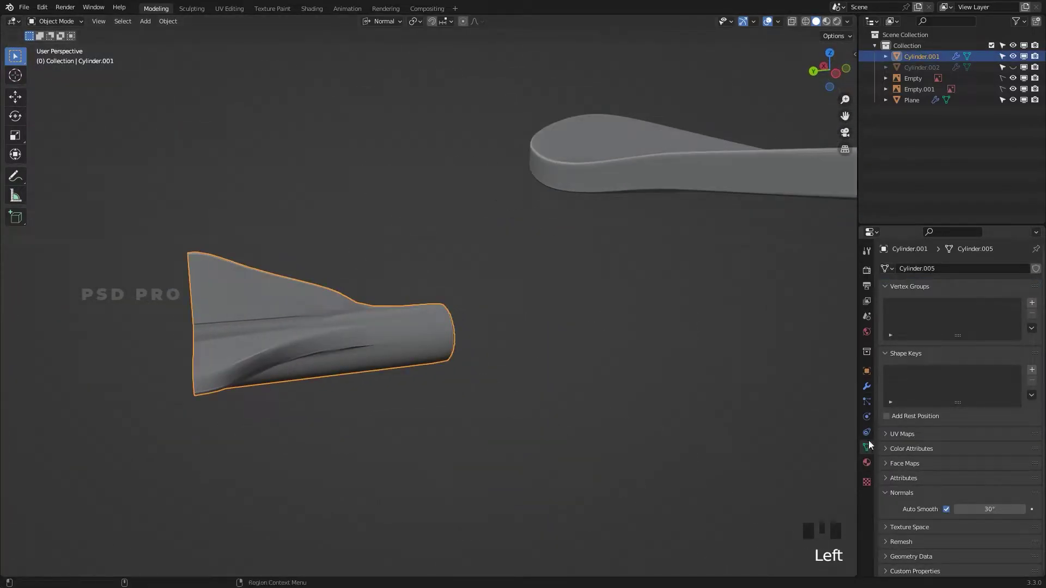
click(871, 392)
drag(1029, 318, 580, 369)
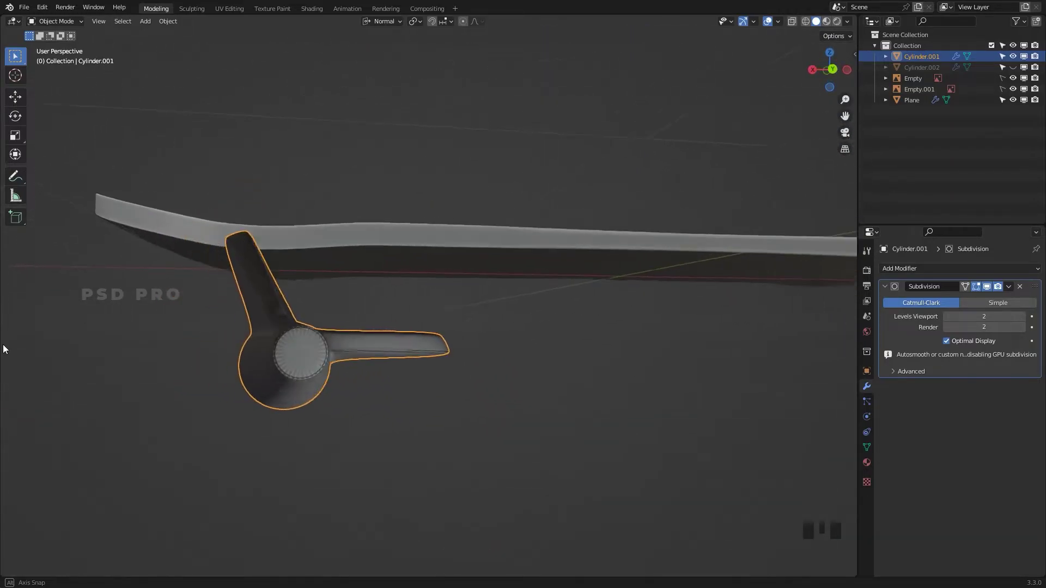
Step: Delete the axle end cap faces, select the open rim loop and search for Grid Fill
key(Tab)
click(410, 366)
key(Tab)
key(Tab)
drag(436, 370, 395, 316)
click(395, 317)
click(510, 306)
click(398, 328)
key(3)
key(Delete)
click(404, 334)
click(398, 323)
key(2)
click(267, 316)
key(F3)
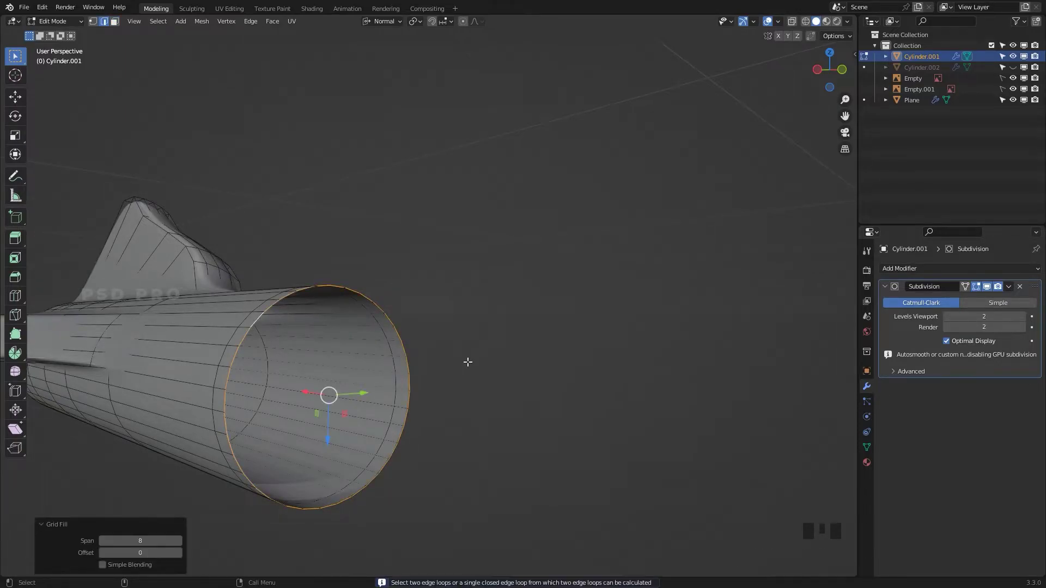
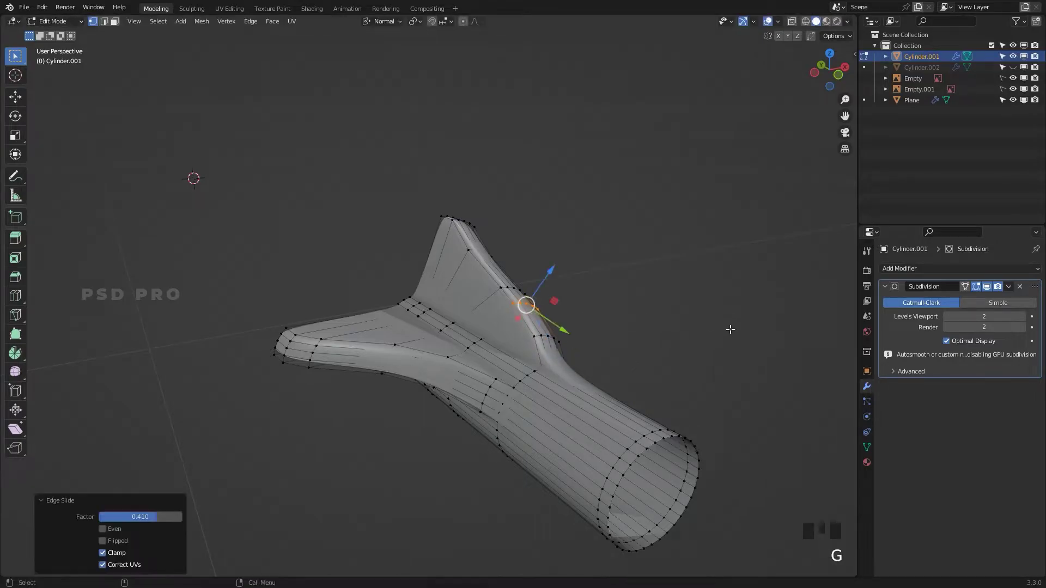
Step: Orbit the view around the hanger to check the new edge loops at the flange junction
drag(723, 353, 573, 344)
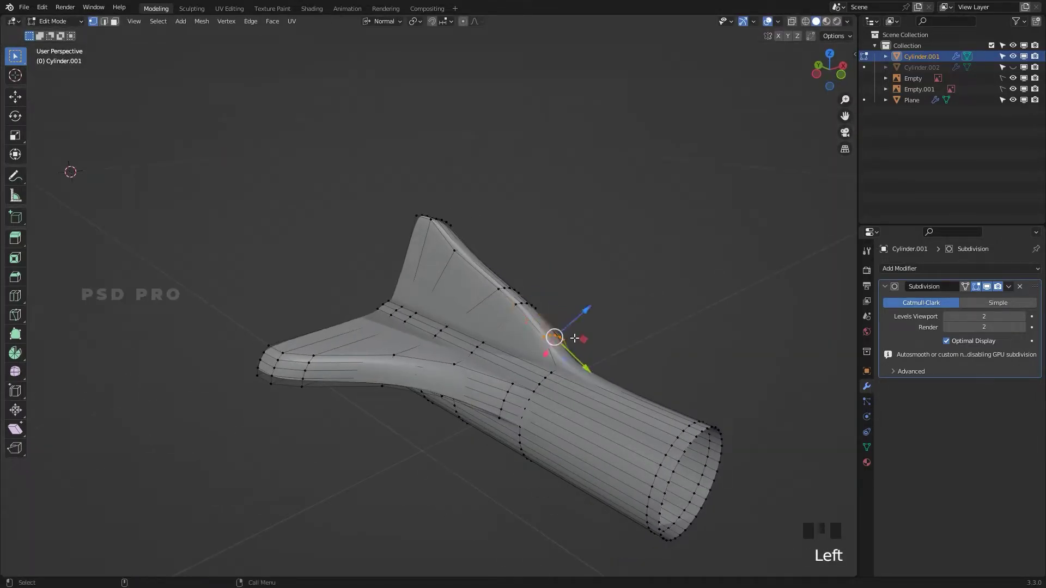
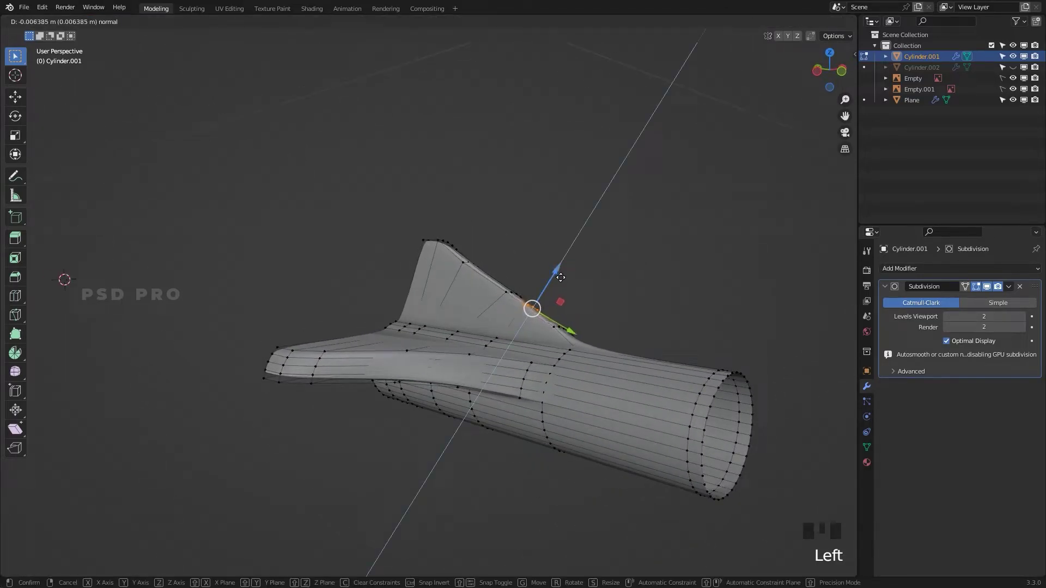
Step: Return to Object Mode and save the project as Skateboard_01.blend
click(632, 293)
drag(665, 321, 557, 321)
key(Tab)
click(736, 339)
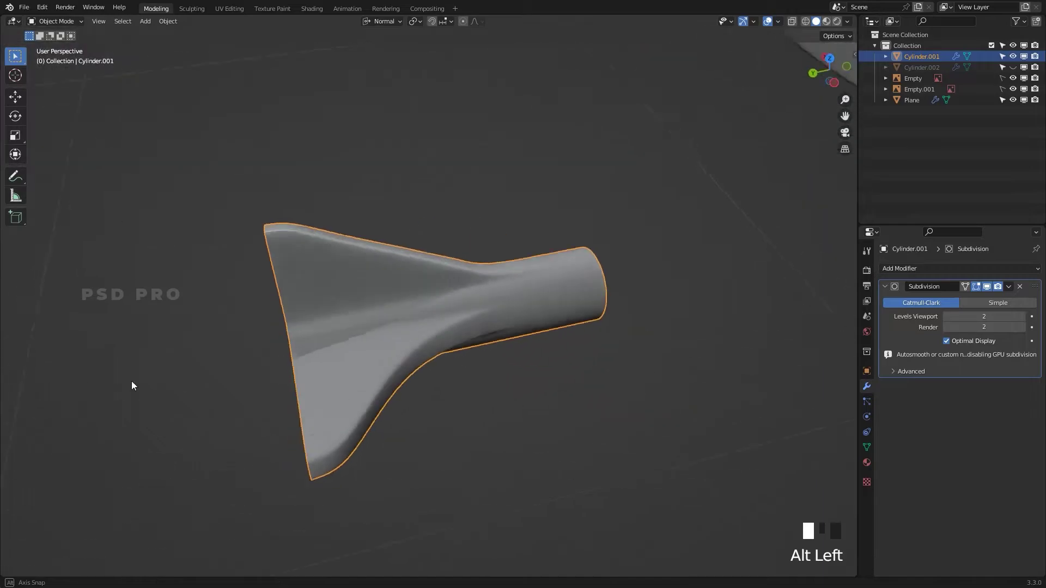
drag(388, 339, 560, 365)
click(560, 365)
key(ctrl+s)
click(429, 419)
Step: Move the hanger along Y to sit under the deck with the other truck parts
drag(476, 392, 549, 435)
drag(549, 435, 463, 363)
drag(461, 406, 450, 406)
click(449, 406)
key(`)
key(z)
scroll(down, 3)
click(291, 257)
click(585, 453)
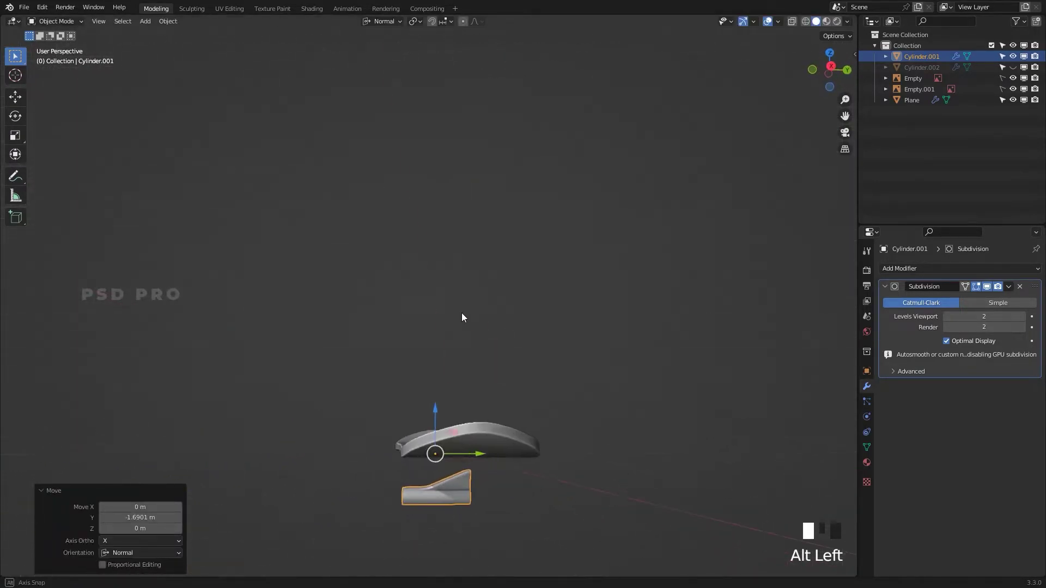
key(`)
key(`)
Step: Check the hanger's alignment in side orthographic view, fine-tune it and switch to wireframe
drag(529, 446, 554, 375)
drag(555, 375, 614, 332)
middle_click(614, 332)
click(444, 290)
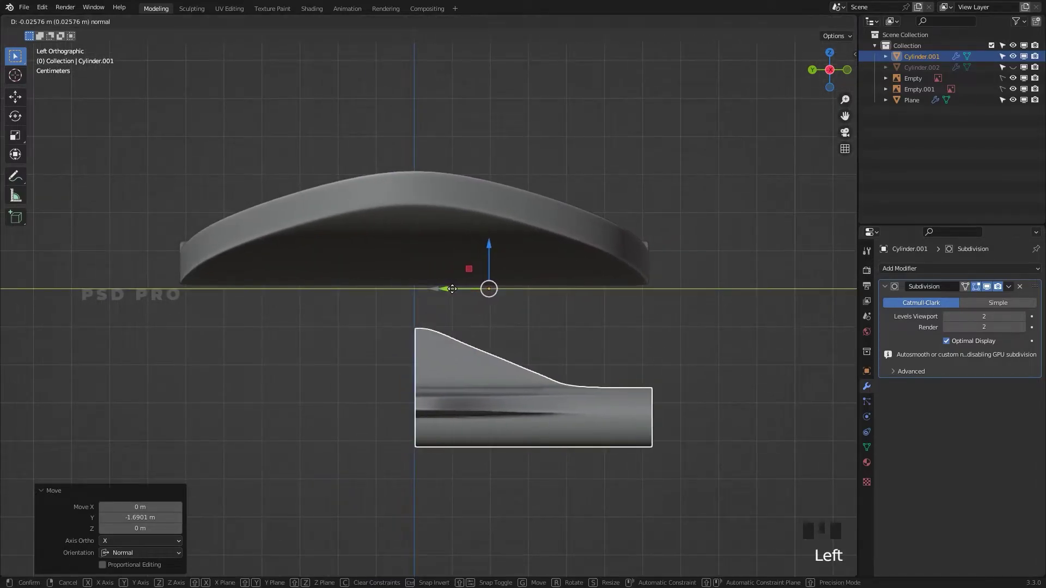
scroll(up, 3)
click(515, 277)
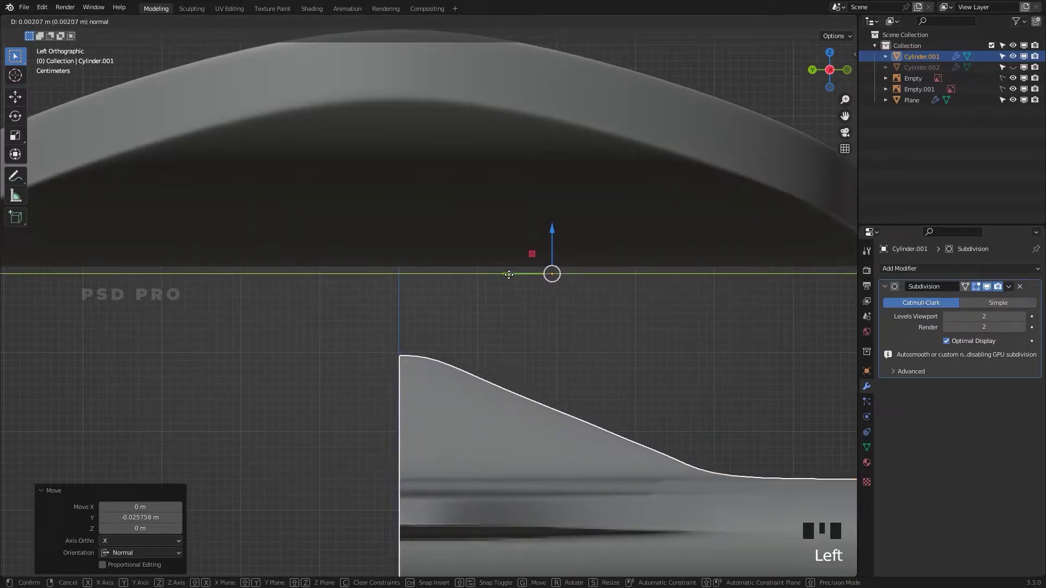
drag(569, 393, 551, 406)
key(z)
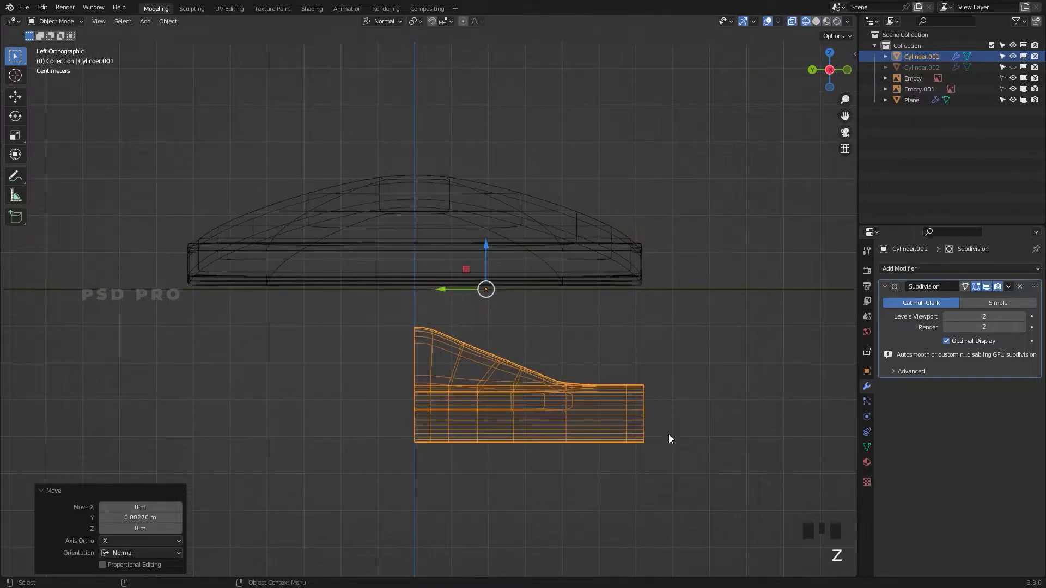
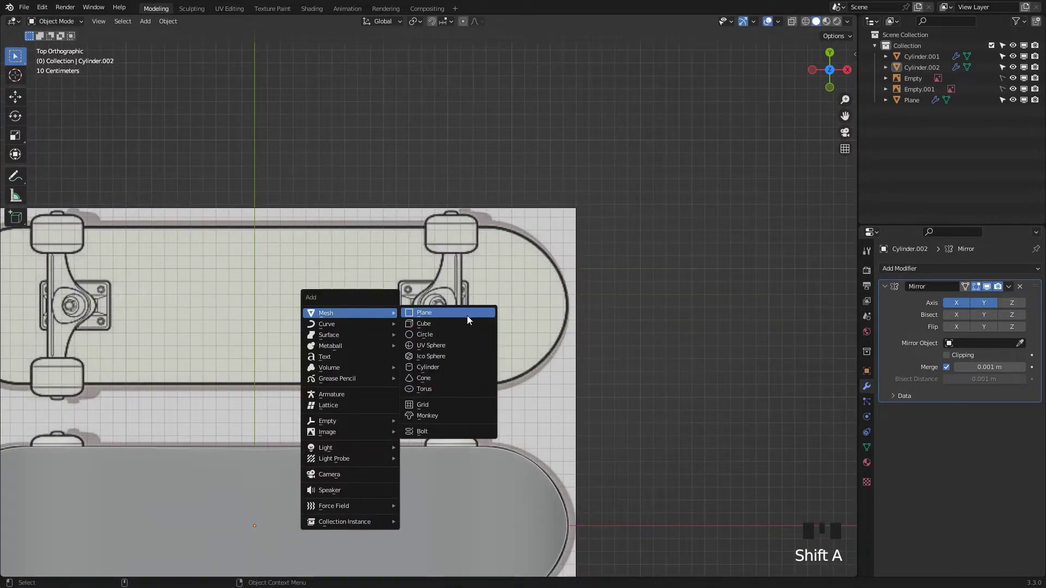
Step: Add a new plane, Plane.001, in Top view and scale it down to cover the truck baseplate outline
scroll(down, 3)
key(s)
double_click(442, 161)
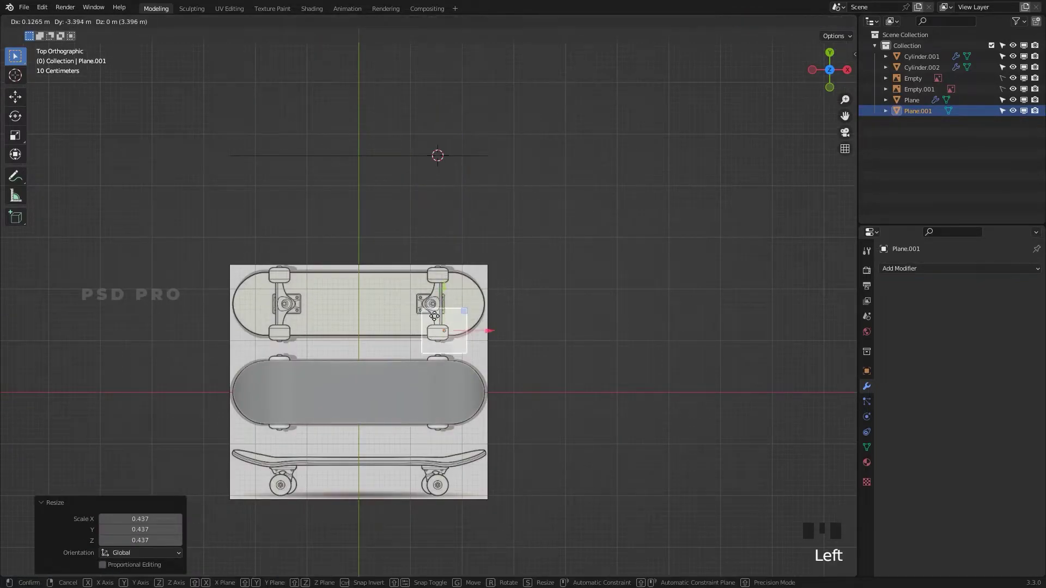
scroll(up, 3)
scroll(down, 3)
key(shift+s)
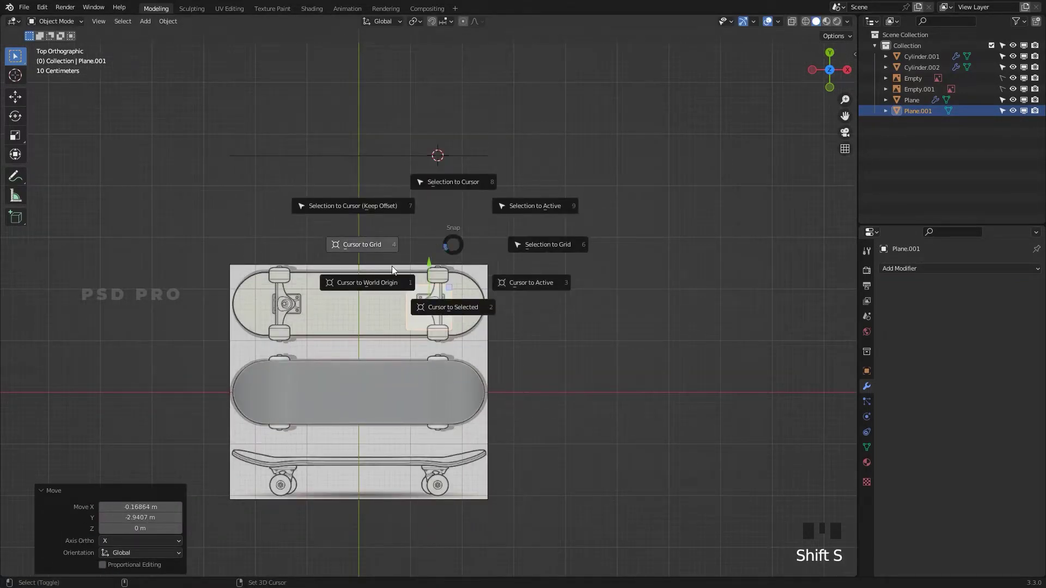
scroll(up, 3)
key(s)
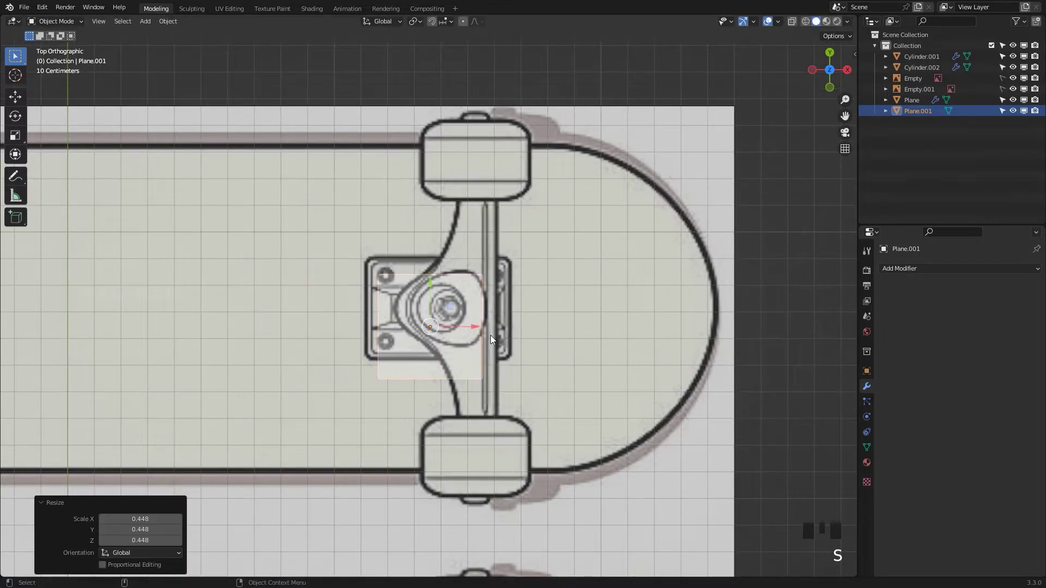
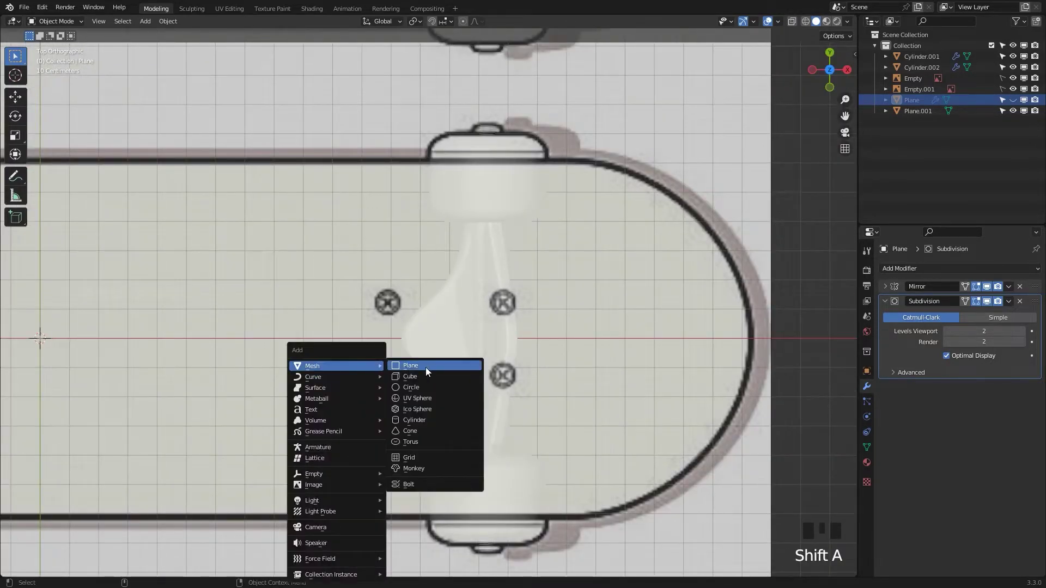
Step: Add a cylinder, shrink it to bolt-hole size over one baseplate hole and duplicate it to a second hole
scroll(down, 3)
key(s)
scroll(up, 3)
drag(471, 331, 504, 370)
key(g)
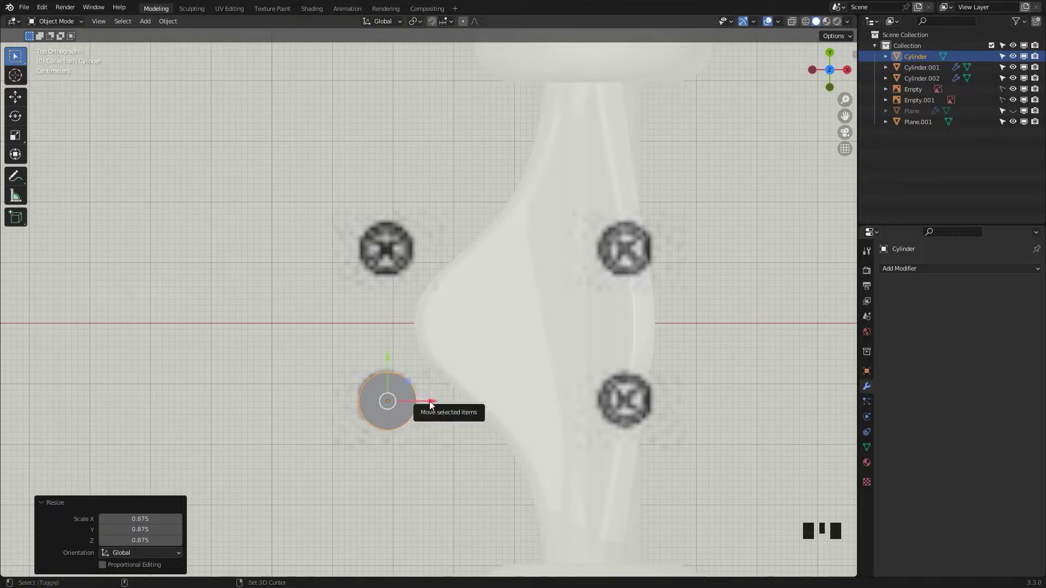
key(shift+d)
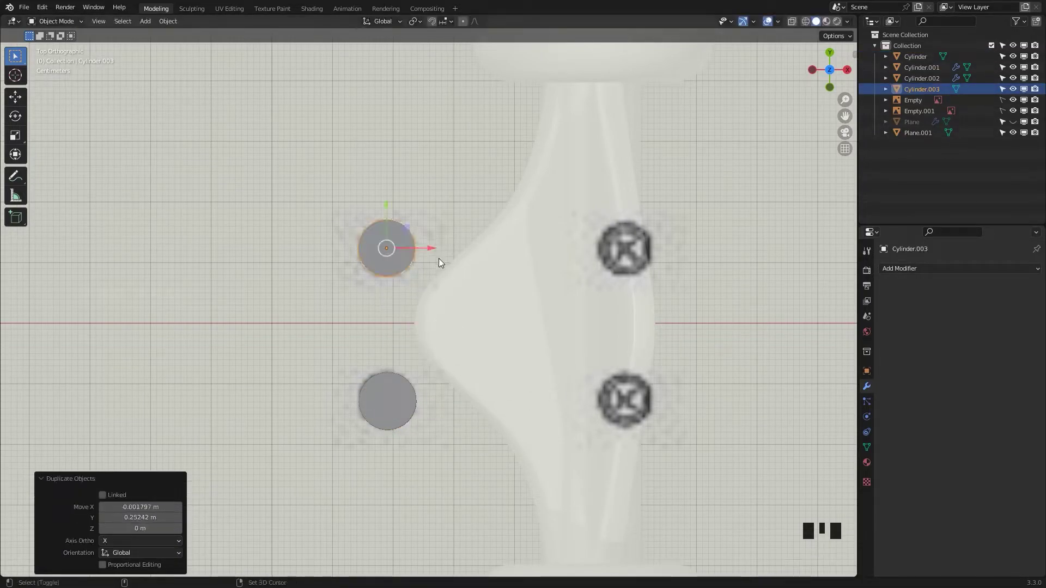
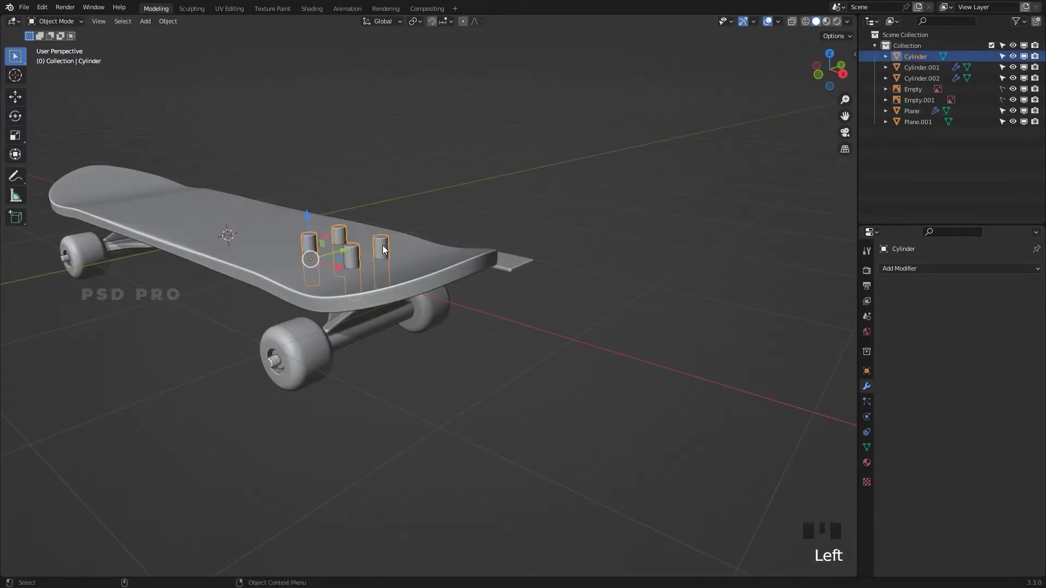
Step: Save the file and mirror the bolt cylinders to both truck positions with a Mirror modifier
key(ctrl+s)
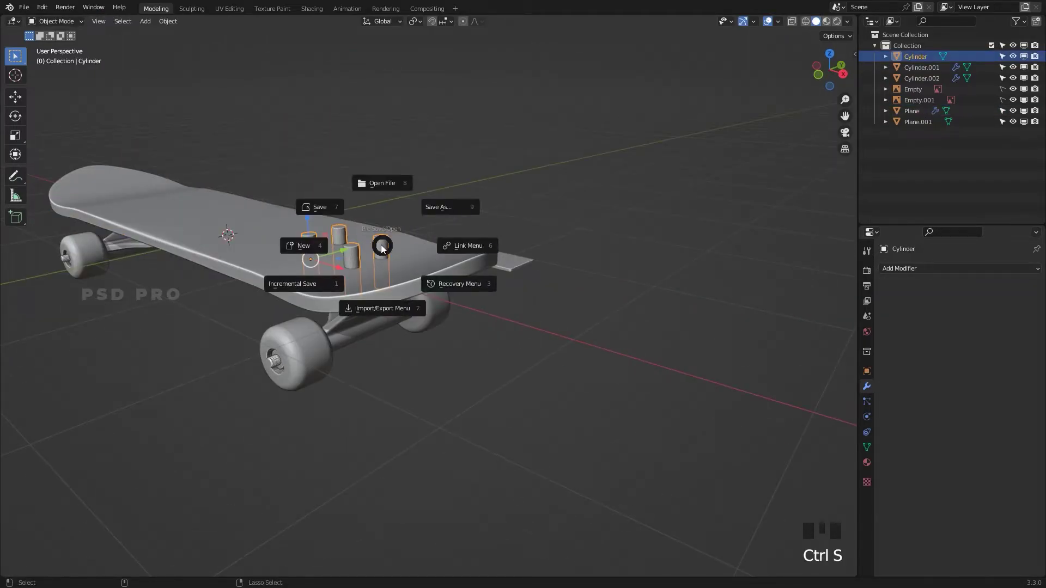
key(ctrl+a)
click(613, 332)
click(388, 245)
Step: Raise Plane.001 up beneath the deck in Front view above the hanger
drag(922, 272, 429, 398)
click(403, 411)
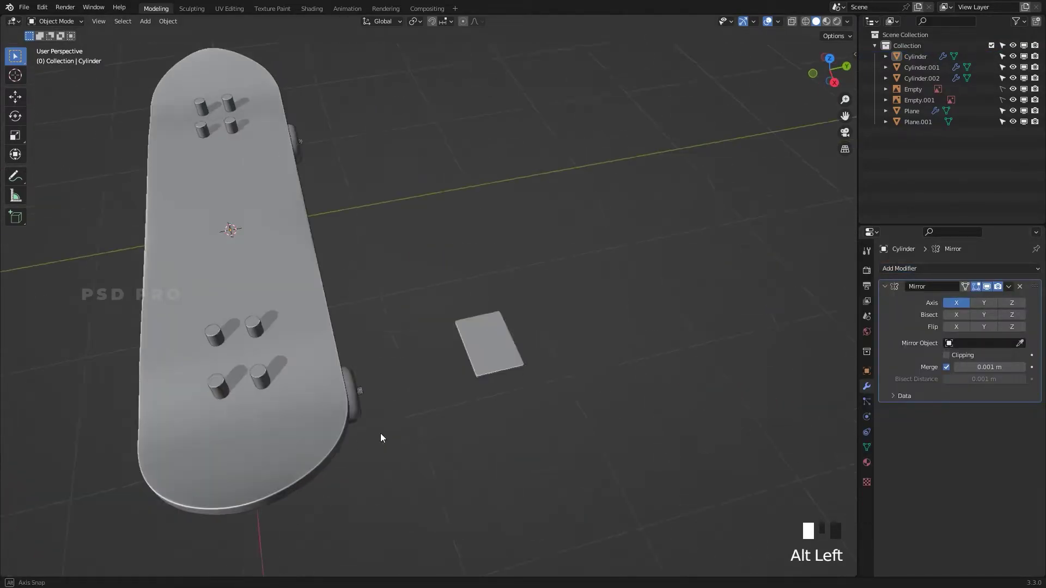
drag(473, 394, 196, 182)
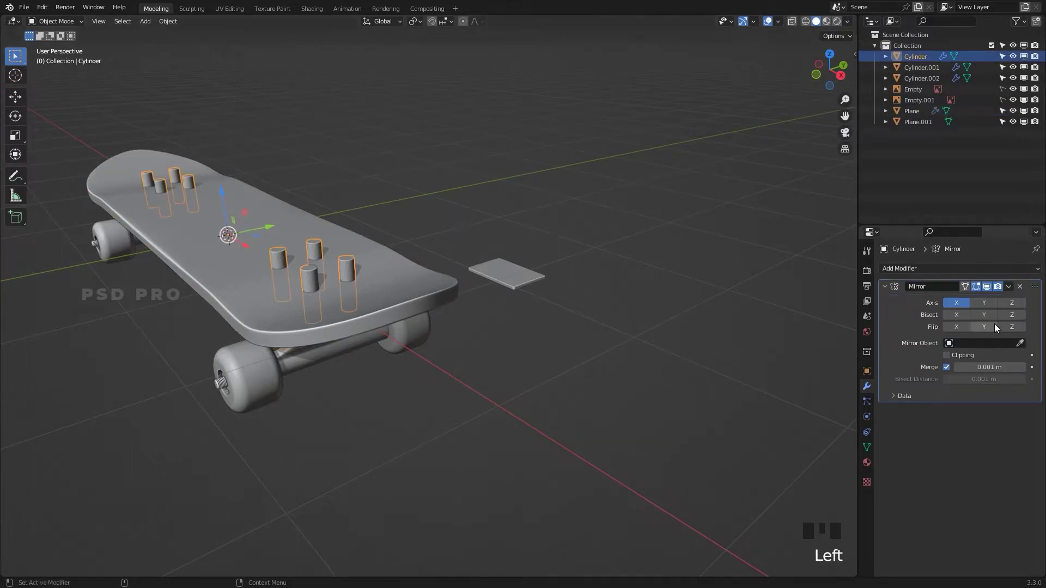
drag(1010, 292, 383, 293)
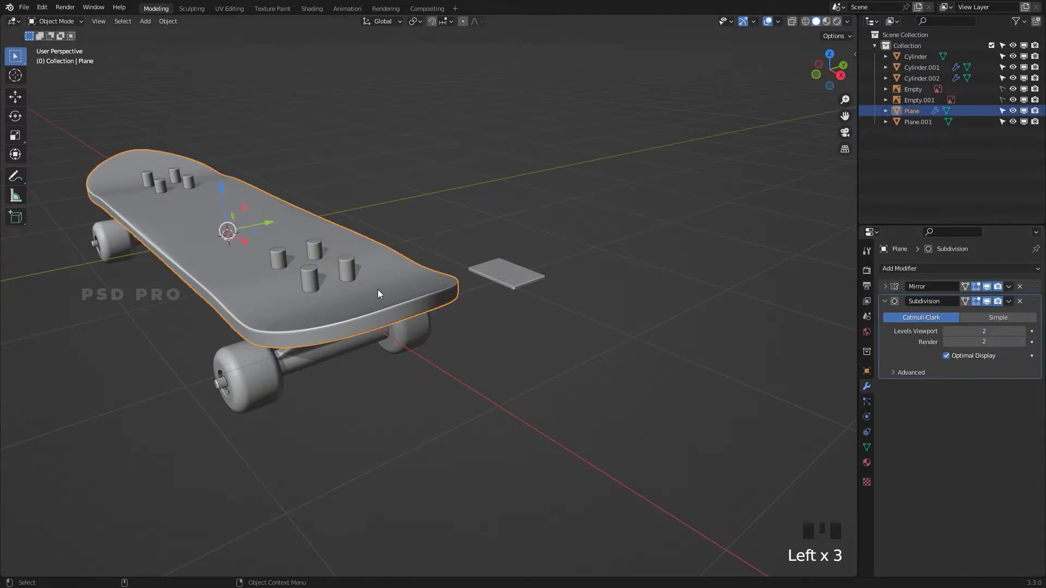
drag(996, 274, 835, 330)
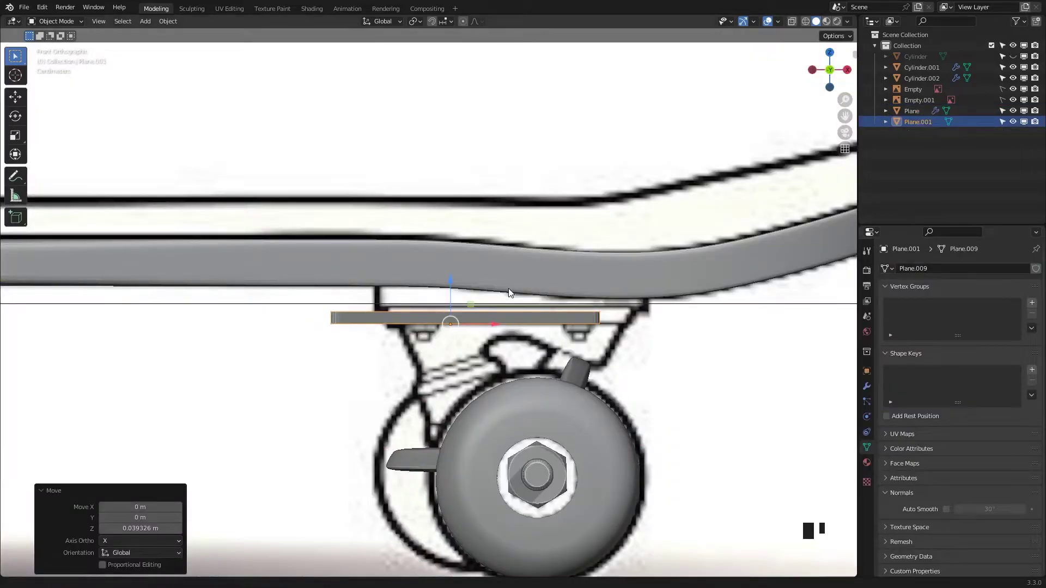
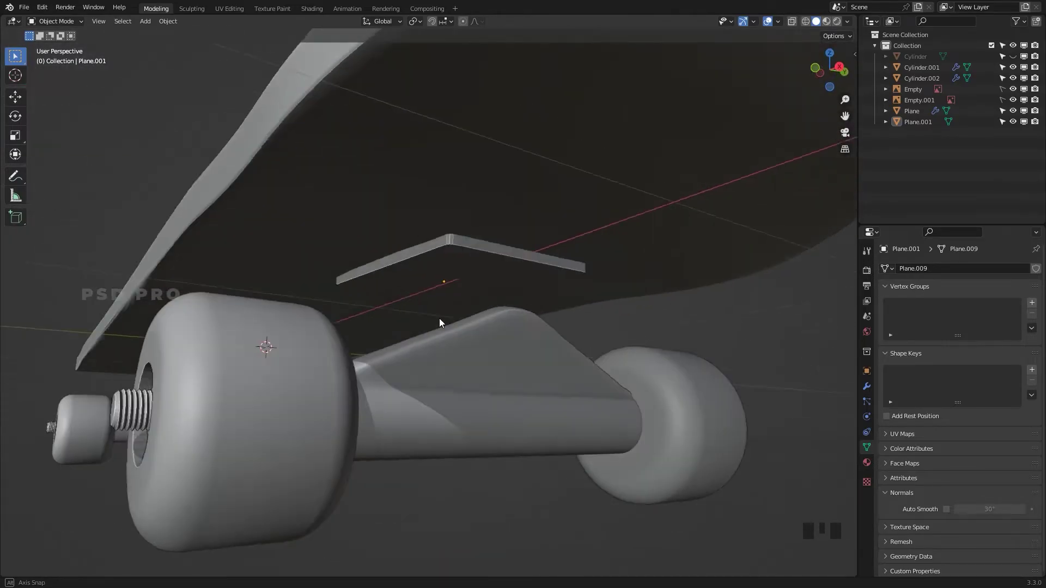
Step: Edit Plane.001's end vertices along X so the plate matches the reference baseplate length
click(471, 270)
key(`)
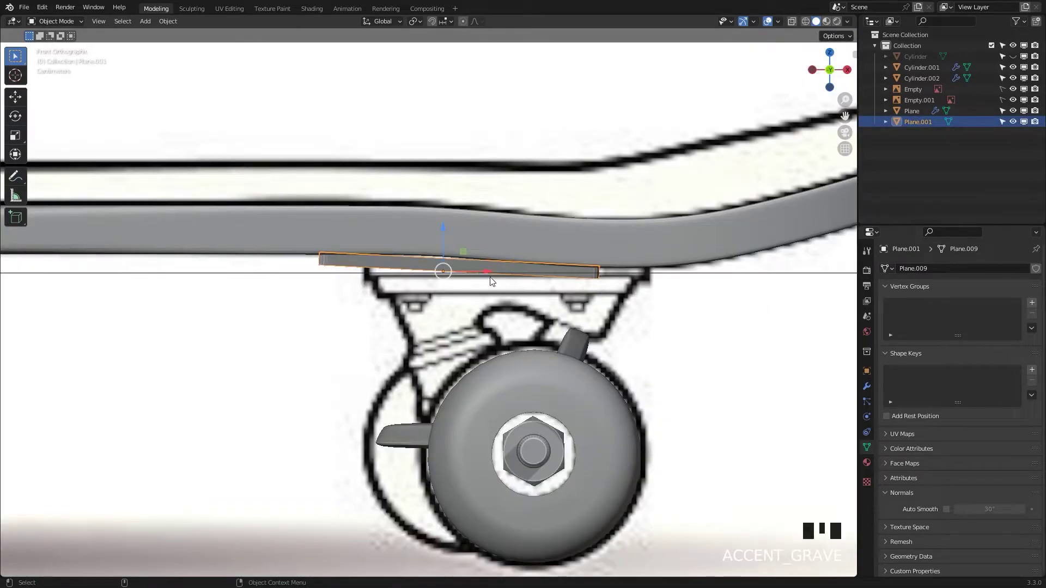
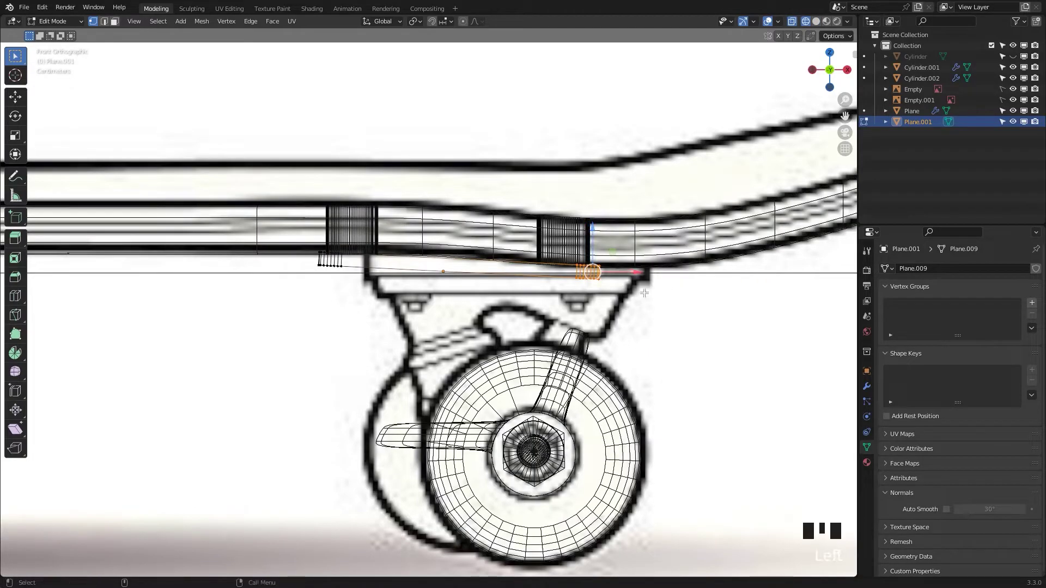
click(637, 274)
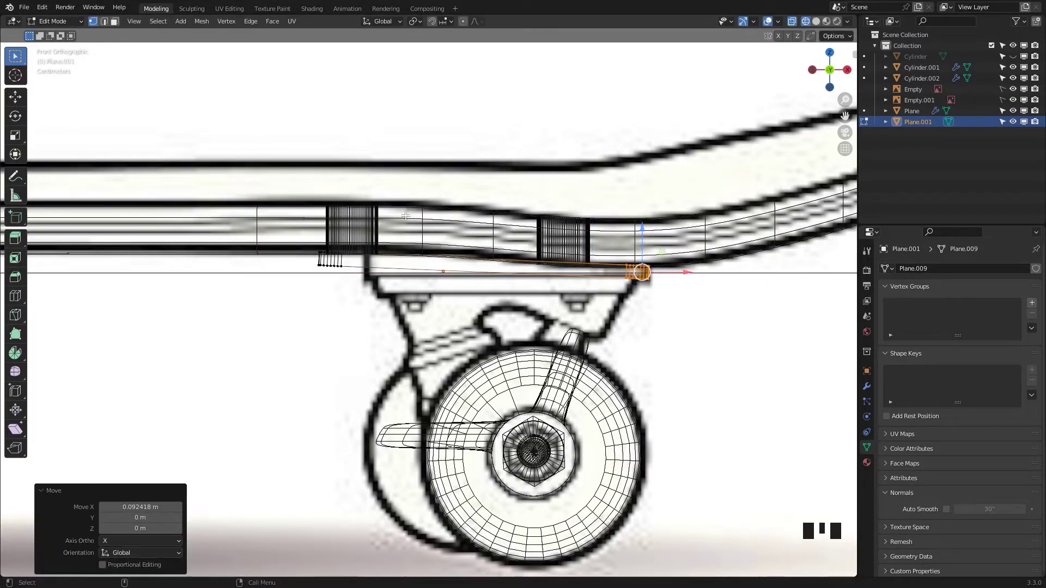
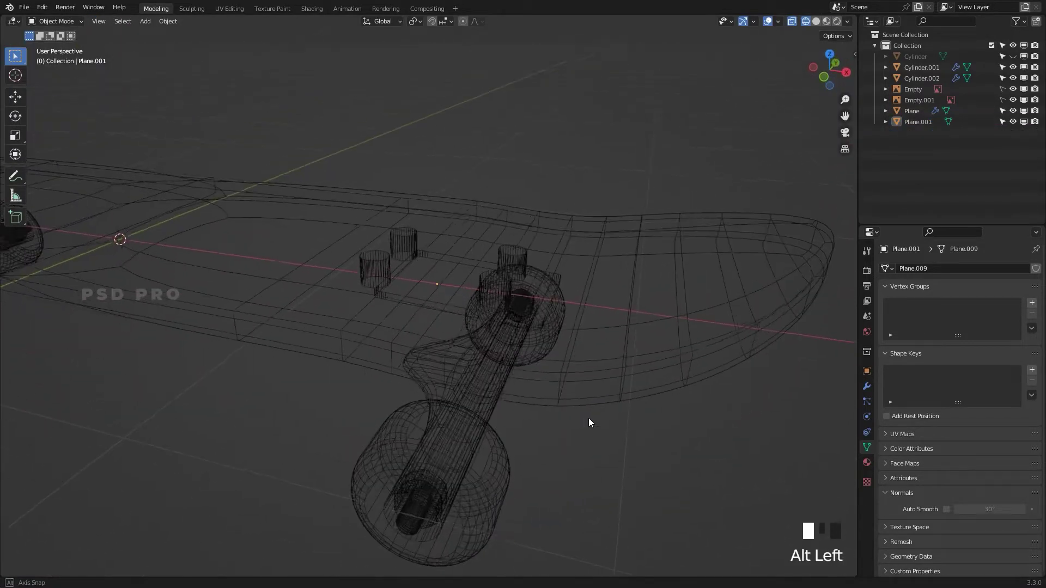
key(z)
drag(599, 395, 504, 391)
Step: Undo stray changes, look straight down on the board and start nudging the plate over the bolt holes
key(ctrl+z)
key(ctrl+z)
key(ctrl+z)
key(ctrl+z)
key(ctrl+z)
click(566, 438)
key(`)
click(481, 282)
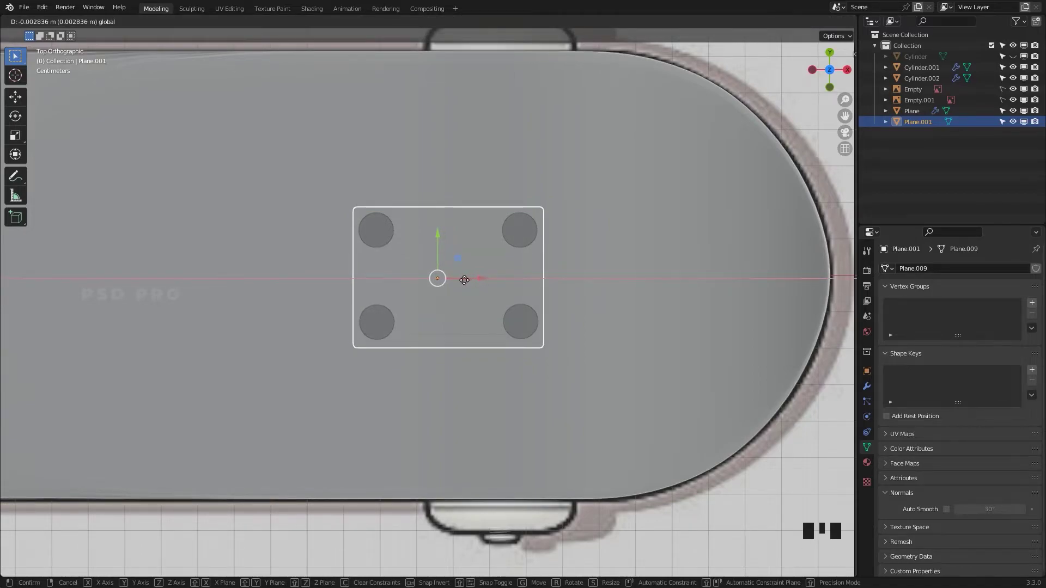
Step: Centre the plate over the four bolt holes and unhide everything while viewing under the deck
drag(441, 243, 437, 224)
key(ctrl+z)
drag(443, 243, 439, 232)
drag(586, 334, 523, 295)
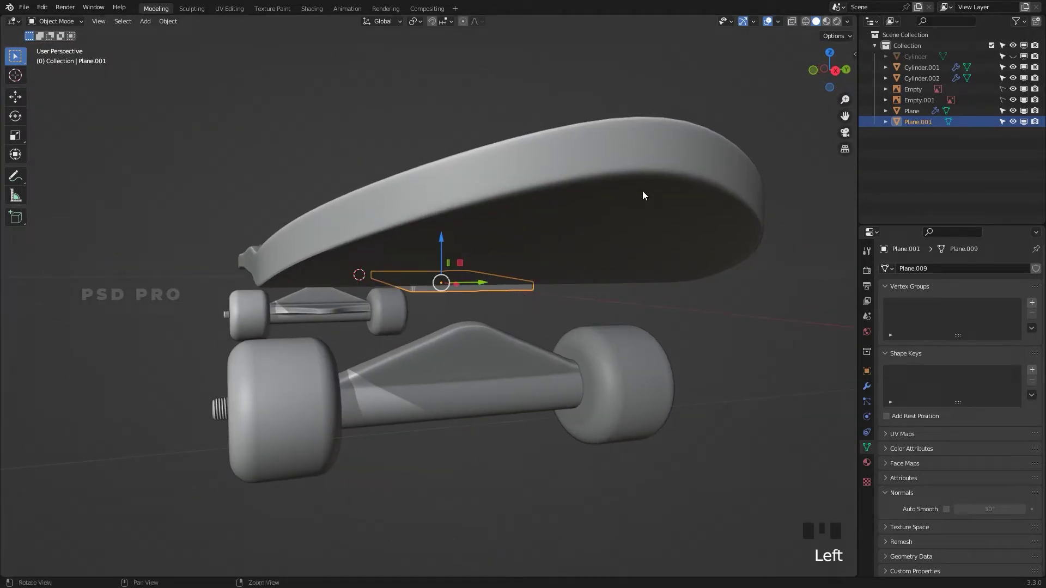
key(alt+h)
Step: Give Plane.001 a Boolean Difference modifier using the bolt Cylinder as the cutting object
click(706, 320)
click(533, 294)
drag(580, 352, 884, 389)
drag(946, 269, 858, 499)
click(1022, 336)
Step: Mirror the baseplate on X and inspect both mirrored plates from below
drag(591, 250, 489, 262)
click(740, 329)
drag(502, 293, 501, 280)
drag(935, 274, 920, 401)
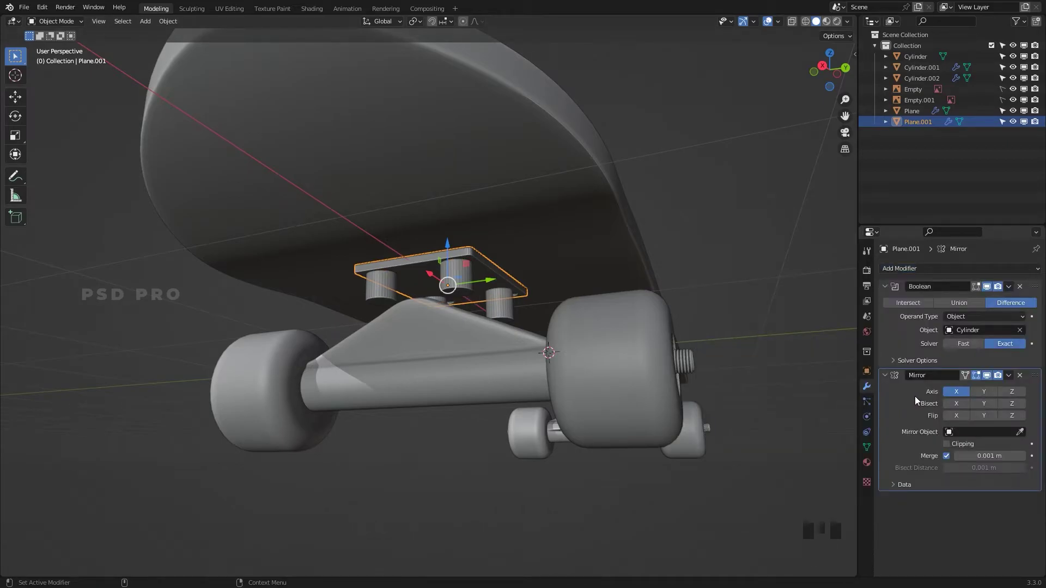
drag(640, 399, 644, 369)
right_click(644, 369)
drag(602, 365, 499, 285)
right_click(608, 367)
key(s)
key(shift+s)
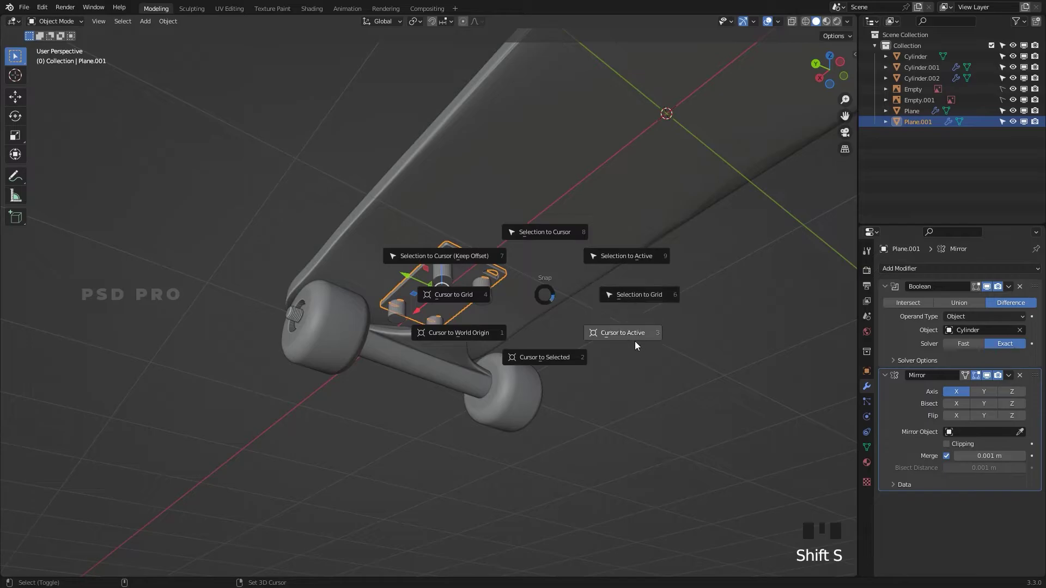
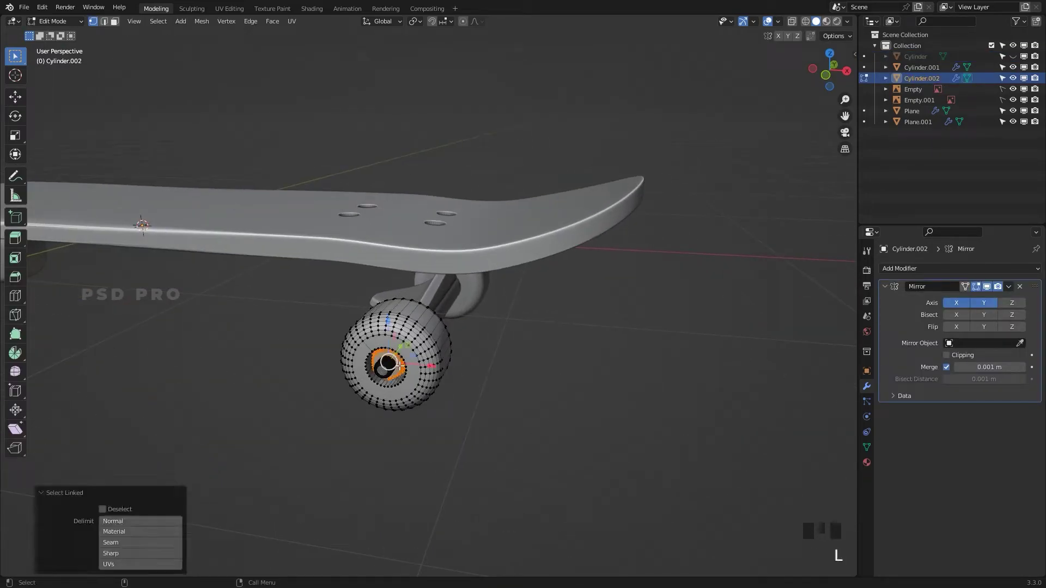
Step: Duplicate the selected wheel nut geometry and attempt to separate it, then undo the attempt
key(l)
key(shift+d)
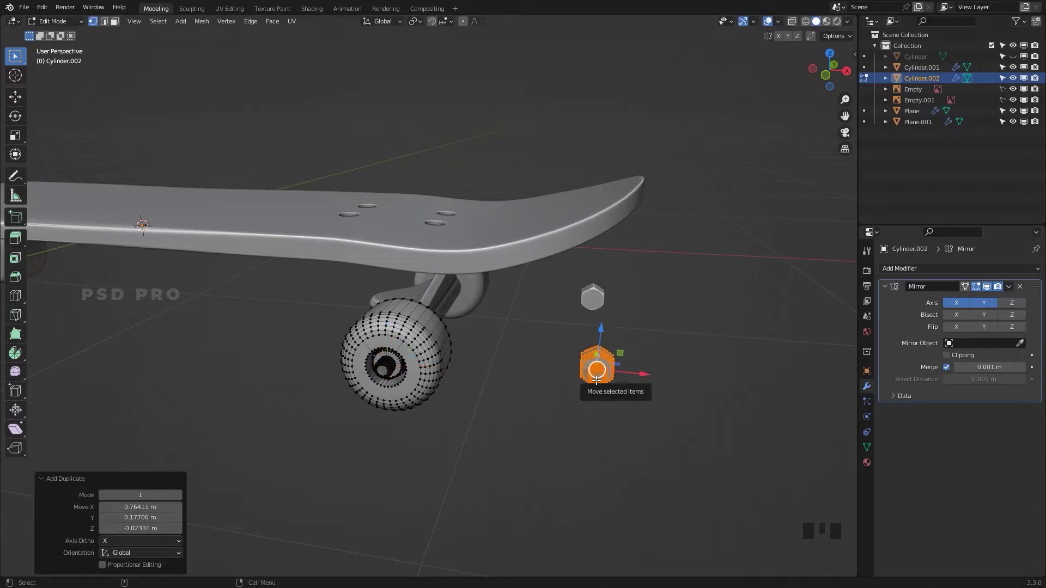
click(1025, 288)
key(p)
click(632, 331)
key(ctrl+z)
key(ctrl+z)
Step: Re-enter Edit Mode on the wheel mesh and reset the selection for a clean retry
drag(610, 399, 543, 390)
key(Tab)
click(360, 323)
right_click(510, 397)
drag(510, 407, 474, 397)
click(91, 223)
click(208, 229)
key(ctrl+z)
key(Tab)
Step: Select all linked nut and axle-tip geometry with L and separate it into its own object, Cylinder.003
click(421, 366)
key(z)
click(425, 361)
key(z)
key(l)
key(l)
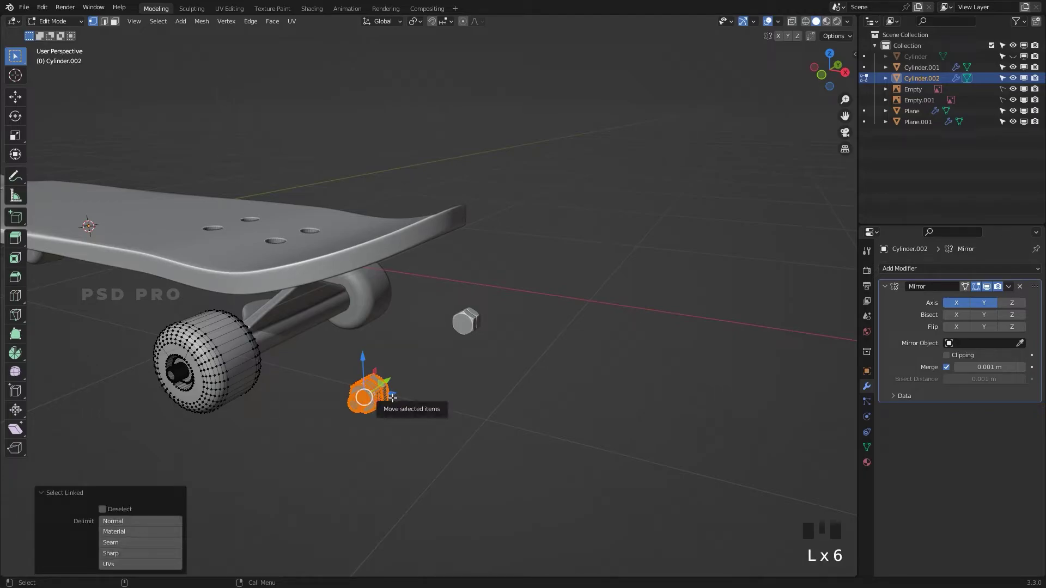
key(p)
key(Tab)
Step: Move Cylinder.003 beside the board, remove its Mirror modifier and switch to Bottom view
drag(1022, 291, 482, 374)
key(ctrl+z)
click(477, 335)
click(1024, 294)
key(`)
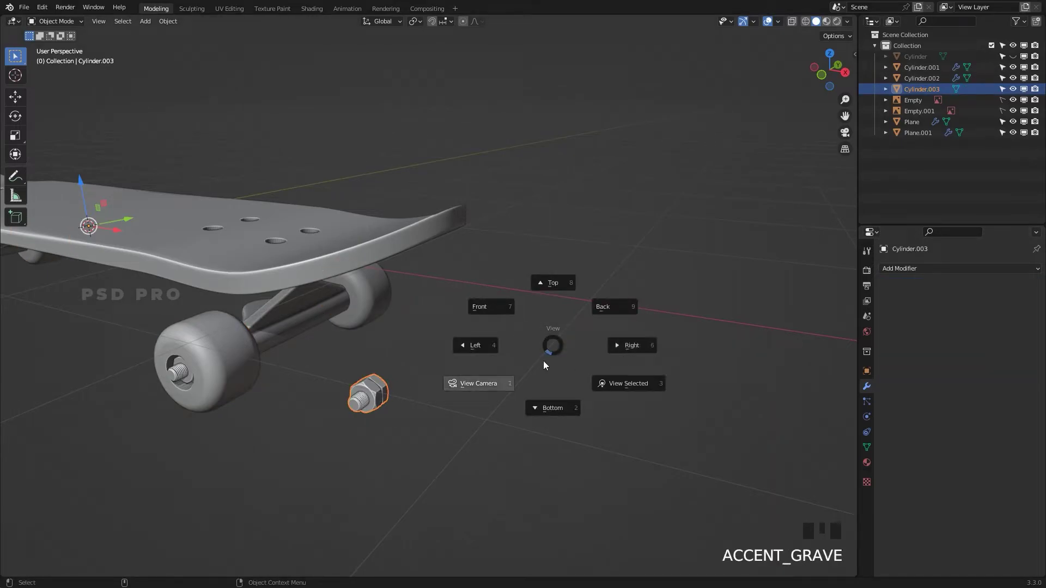
key(`)
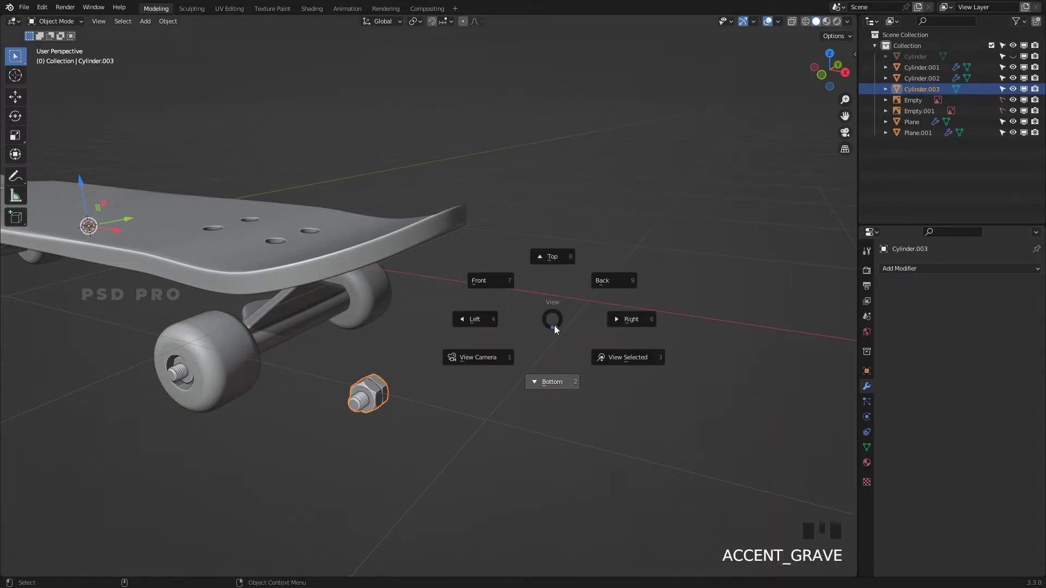
key(`)
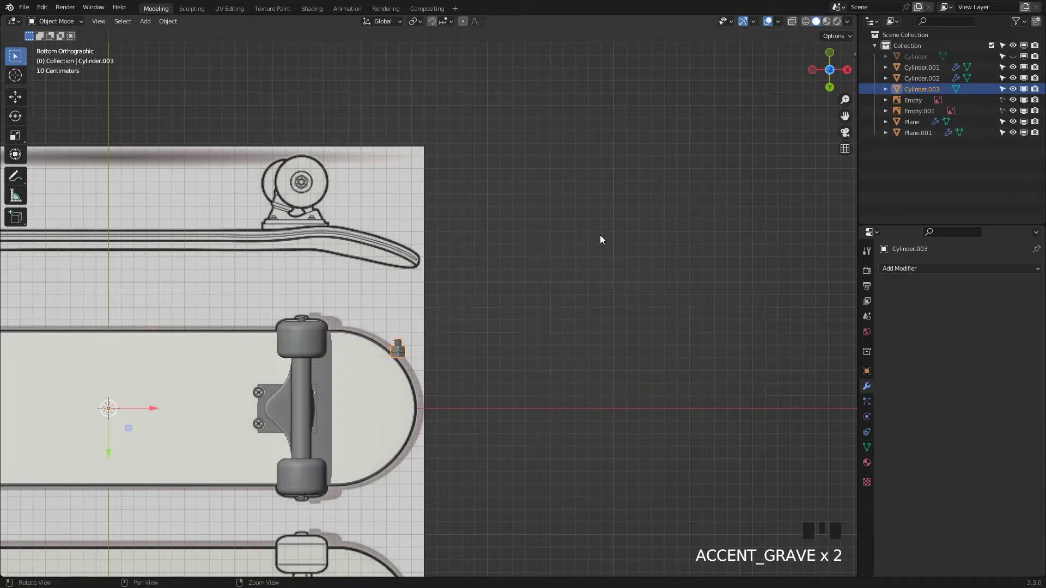
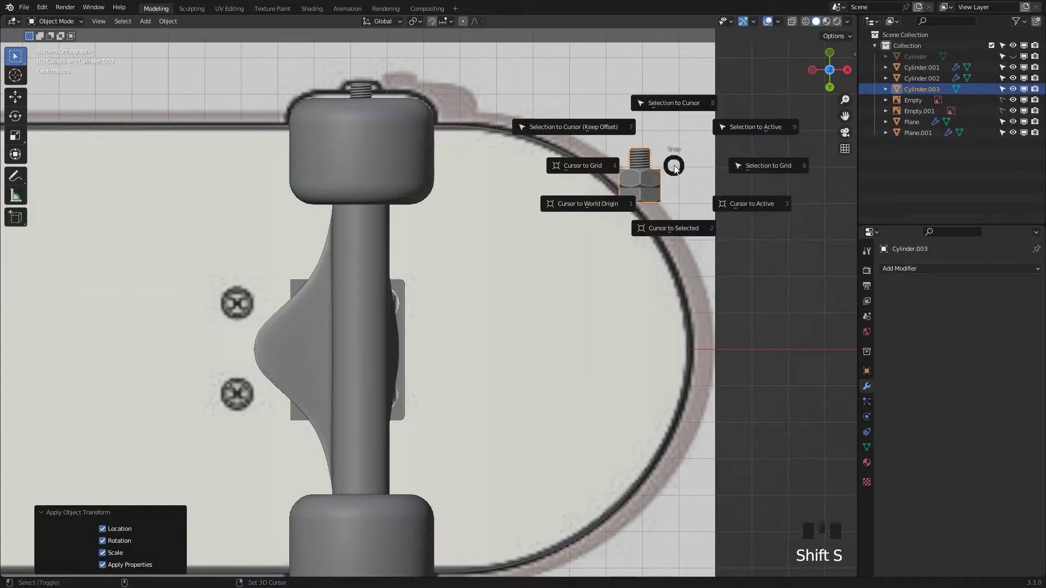
Step: Apply transforms, set the nut's origin to geometry, rotate it 90° on X and raise it into the plate hole
click(171, 31)
drag(176, 24, 776, 232)
key(r)
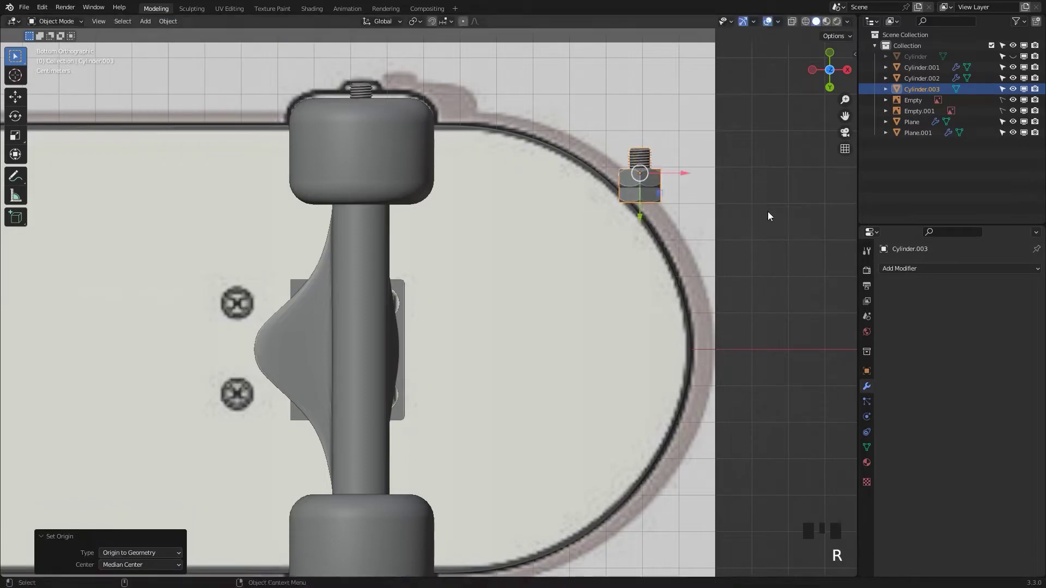
key(r)
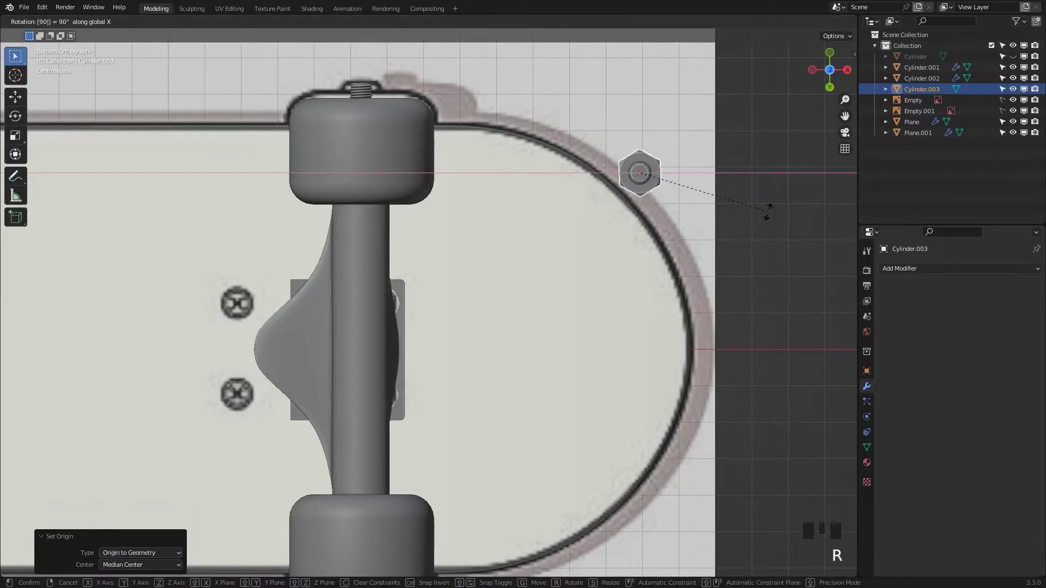
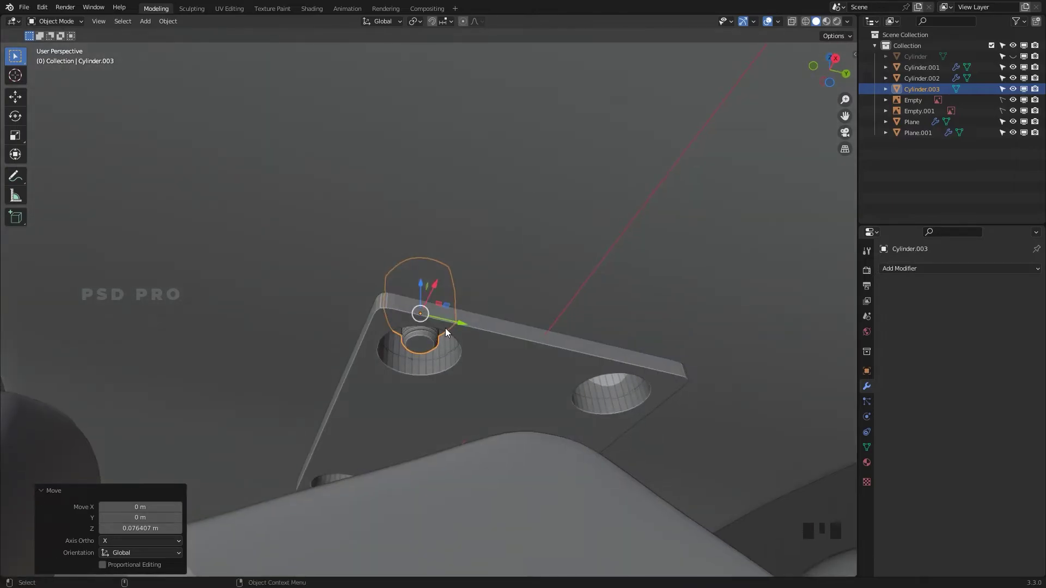
click(435, 342)
Step: Delete the separated nut object Cylinder.003 from the scene
key(Delete)
right_click(502, 351)
drag(516, 446, 522, 396)
drag(522, 396, 437, 283)
key(shift+a)
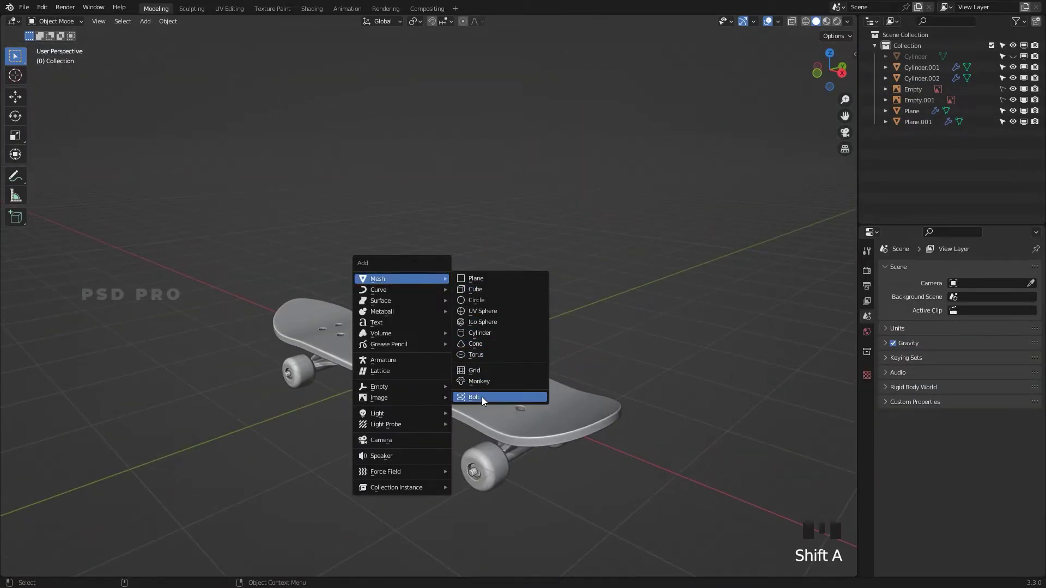
Step: Add a hex Bolt mesh and adjust its head height in the Add Bolt panel
scroll(down, 3)
scroll(up, 3)
click(255, 475)
key(shift+a)
drag(123, 338, 123, 372)
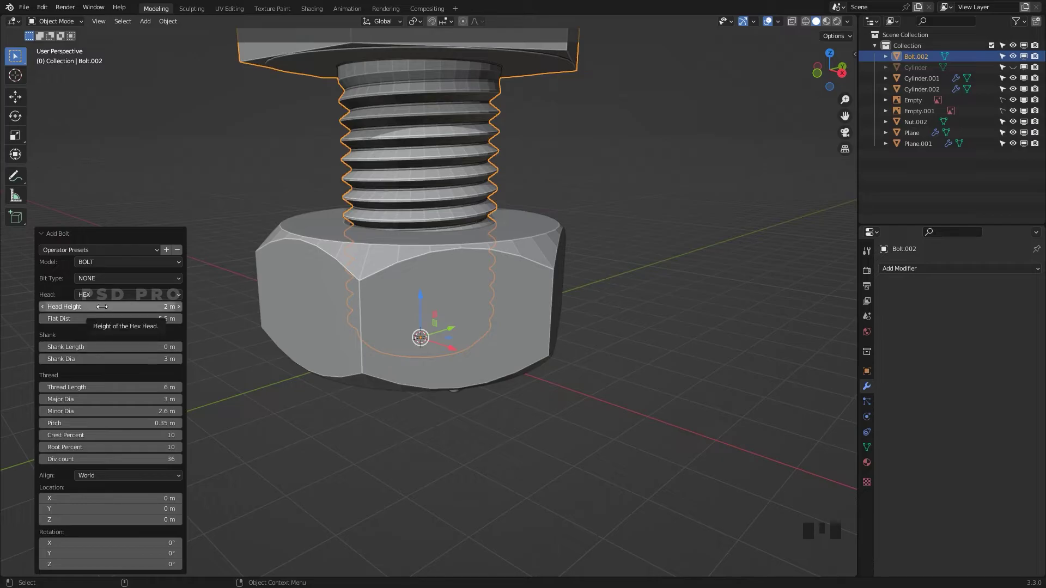
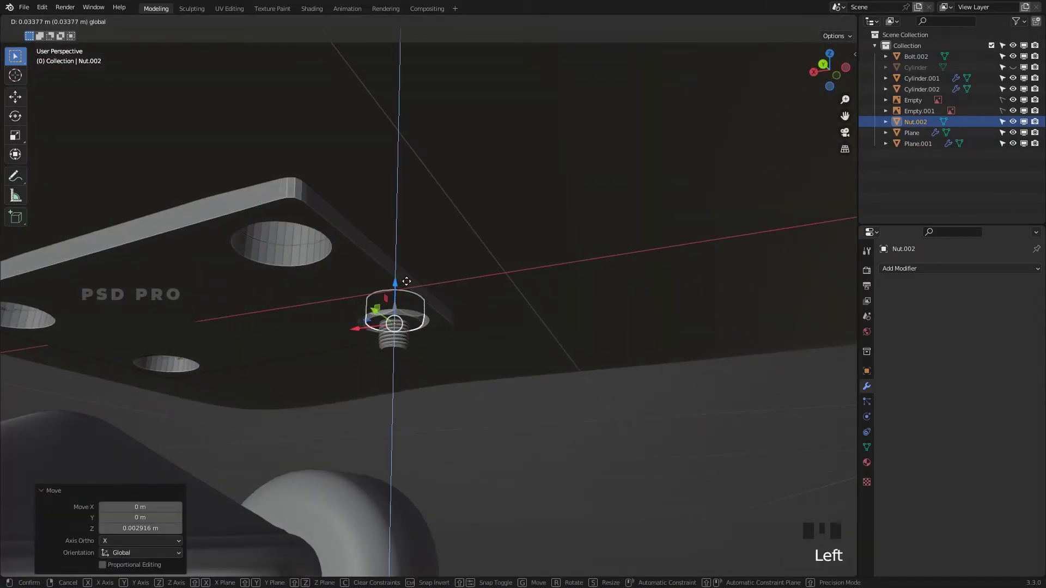
Step: Position the nut under the plate and push the bolt up along Z into the corner hole
click(573, 452)
drag(407, 362, 614, 509)
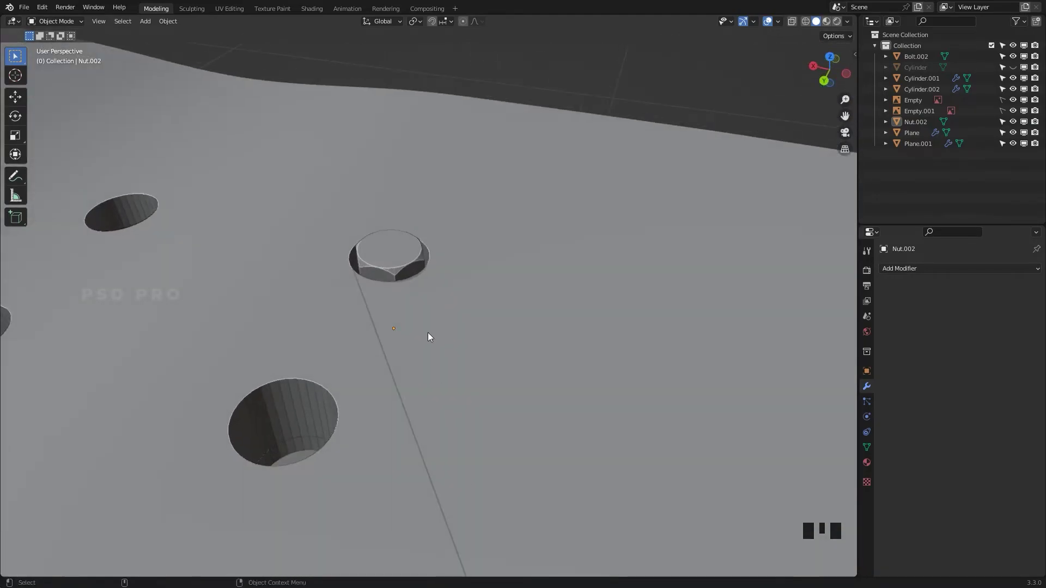
click(402, 270)
drag(442, 293, 392, 326)
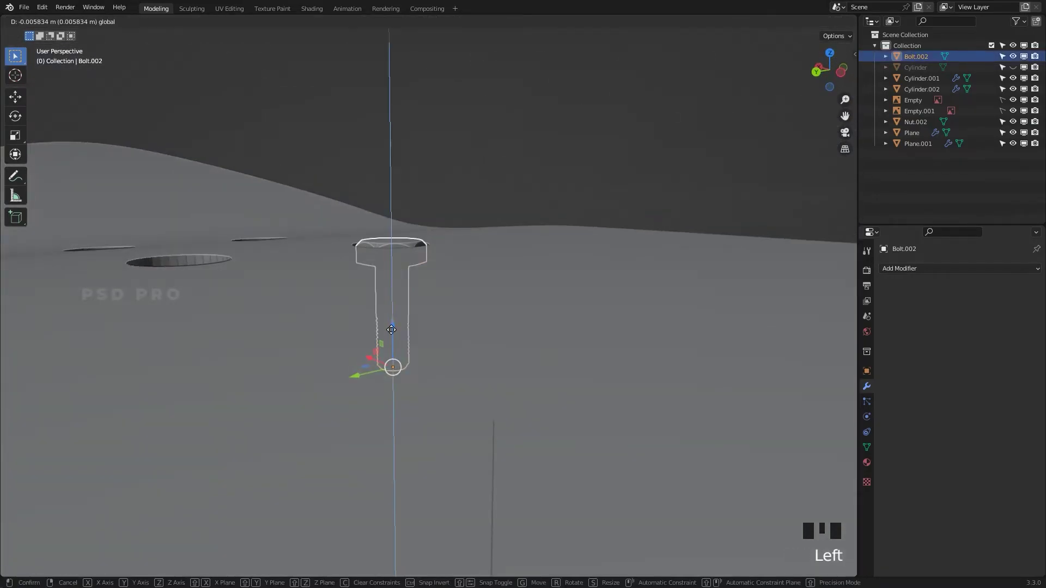
drag(499, 363, 616, 459)
click(618, 462)
Step: Select the bolt and nut together and join them into one object, Nut.002
drag(533, 474, 498, 430)
drag(498, 430, 489, 308)
key(`)
click(500, 305)
drag(453, 340, 451, 315)
drag(451, 315, 438, 340)
click(430, 334)
click(369, 396)
click(416, 351)
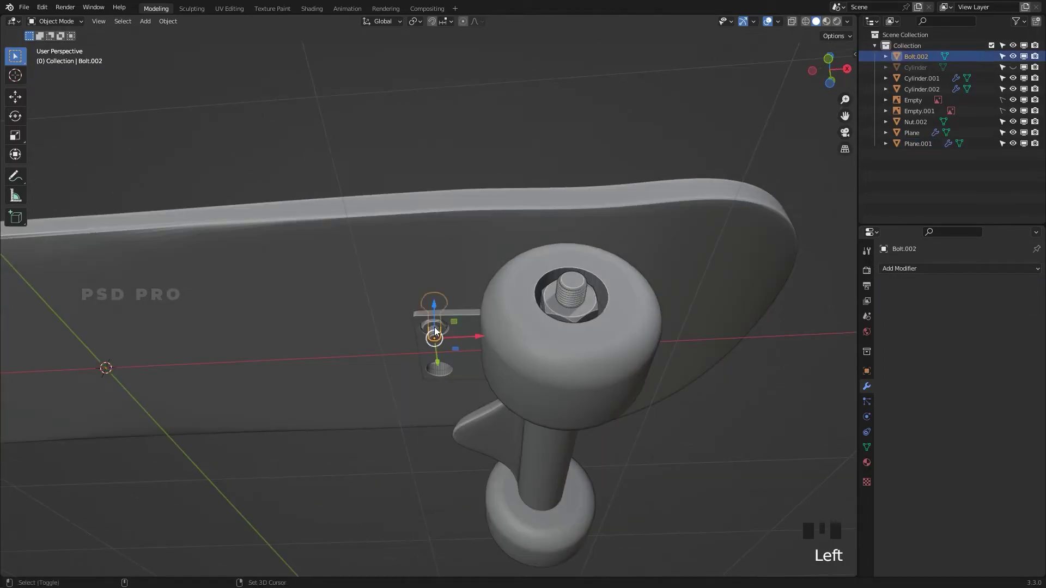
click(430, 326)
key(ctrl+j)
Step: From a straight-down view, duplicate the nut into the remaining baseplate holes and nudge each onto its hole
key(`)
scroll(up, 3)
key(`)
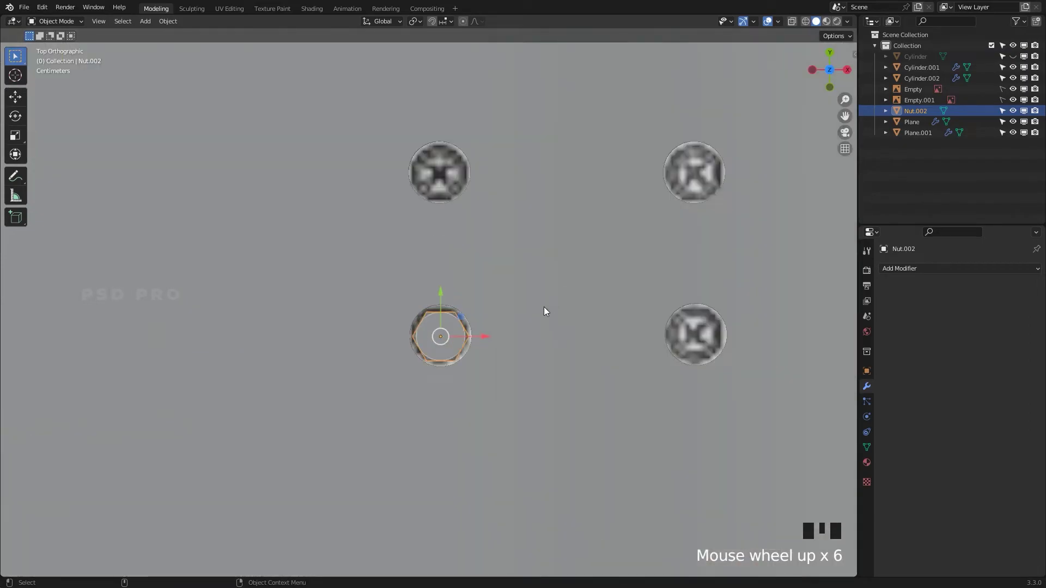
key(shift+d)
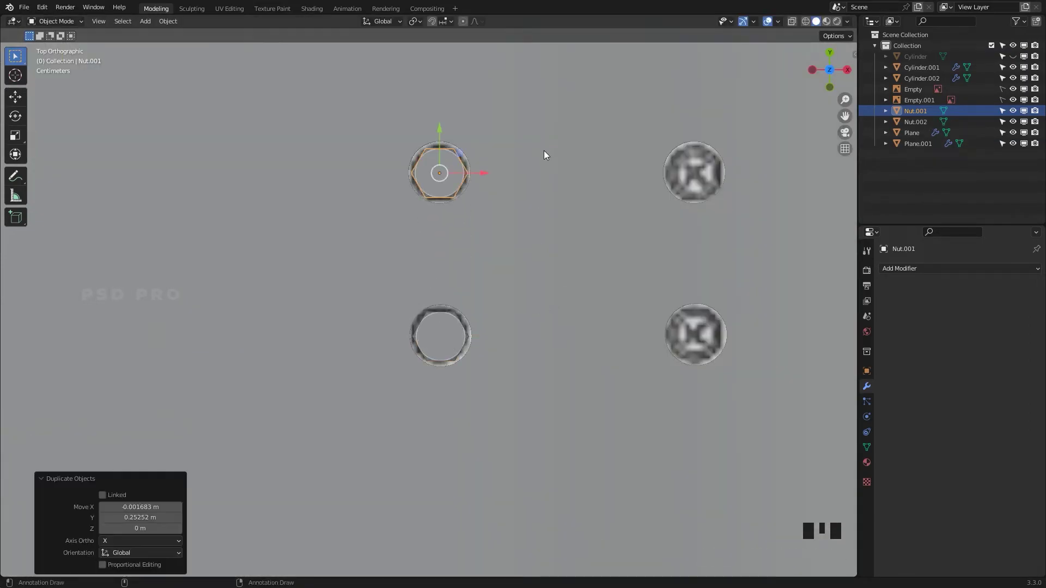
key(shift+d)
key(shift+d)
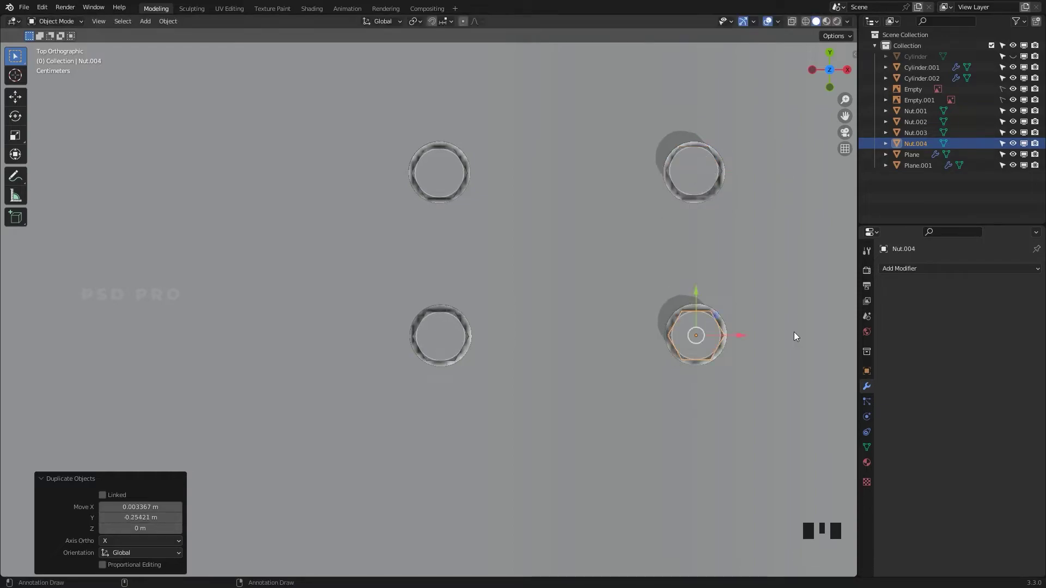
click(706, 182)
key(g)
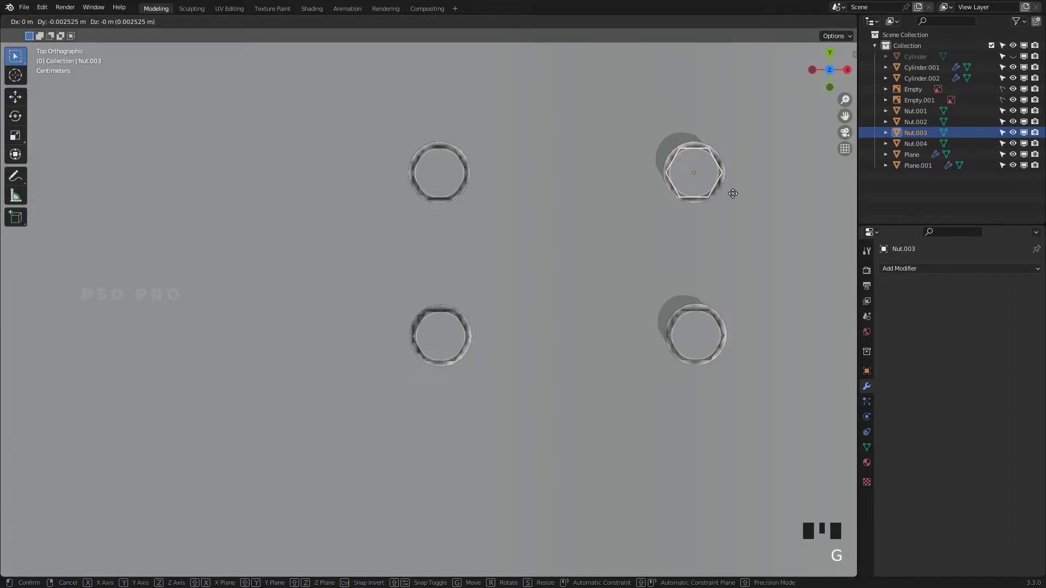
Step: Adjust a nut's position by dragging, confirm it, then undo the misplaced moves
right_click(732, 369)
click(722, 269)
drag(633, 313, 463, 226)
drag(427, 260, 436, 291)
click(435, 291)
click(341, 341)
drag(567, 392, 369, 365)
click(355, 376)
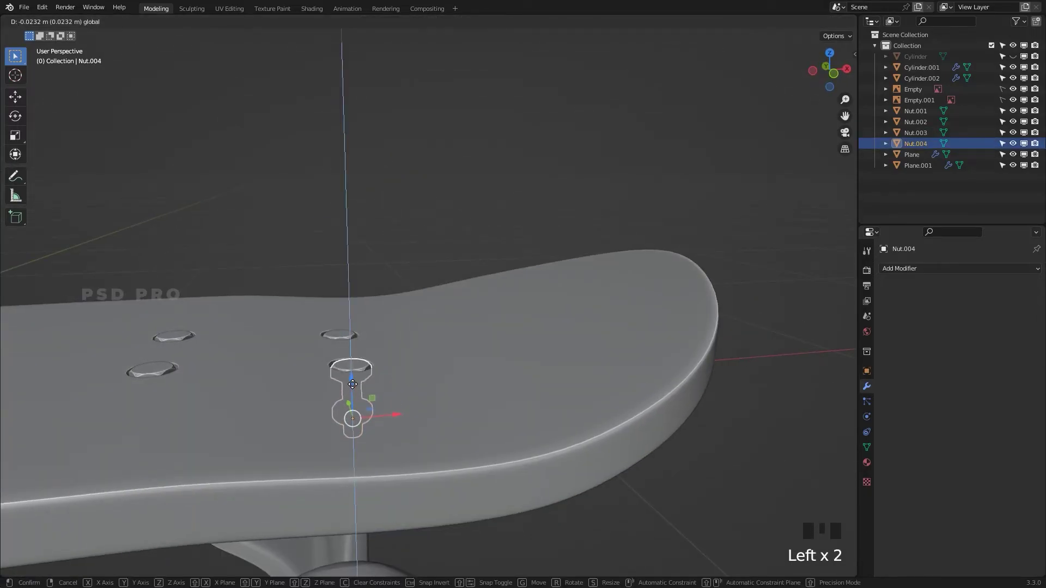
click(455, 384)
key(ctrl+z)
key(ctrl+z)
Step: Orbit under the deck and select a nut beneath the baseplate to check its fit
click(355, 364)
double_click(375, 358)
drag(407, 383, 438, 405)
click(706, 404)
click(634, 383)
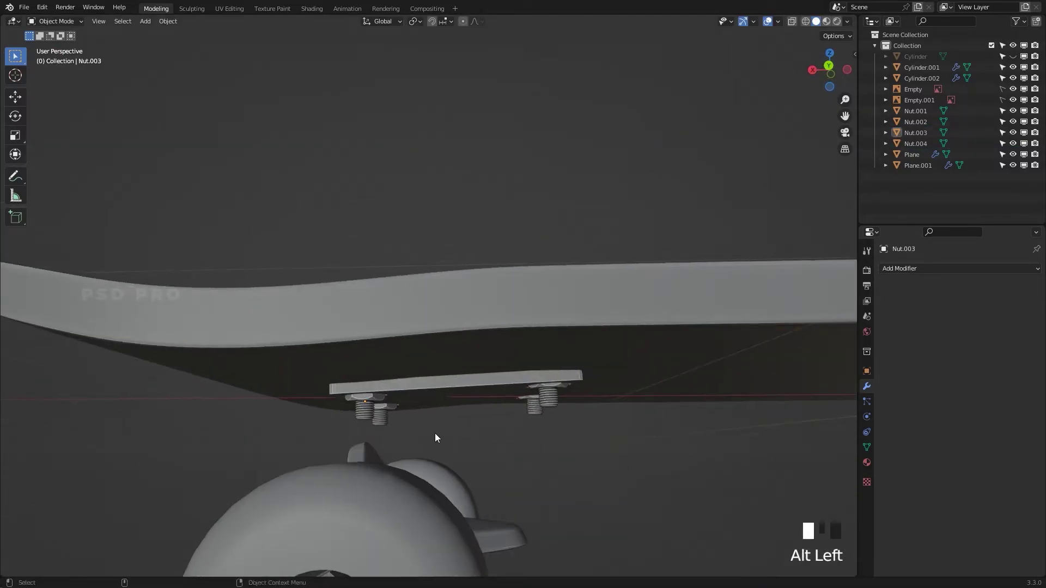
Step: Look under the baseplate, select a nut and briefly enter its edit mode
right_click(435, 399)
drag(432, 409, 435, 398)
drag(436, 399, 455, 367)
drag(454, 366, 384, 390)
click(384, 390)
key(Tab)
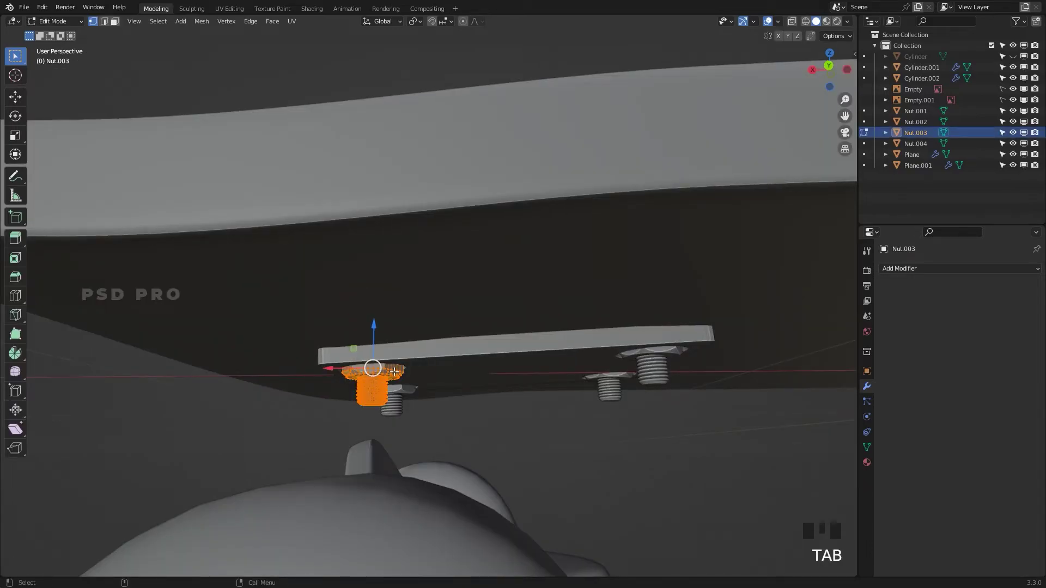
key(Tab)
Step: Select Nut.003 and Nut.004 together and open them for joint mesh editing
click(404, 399)
click(375, 377)
key(Tab)
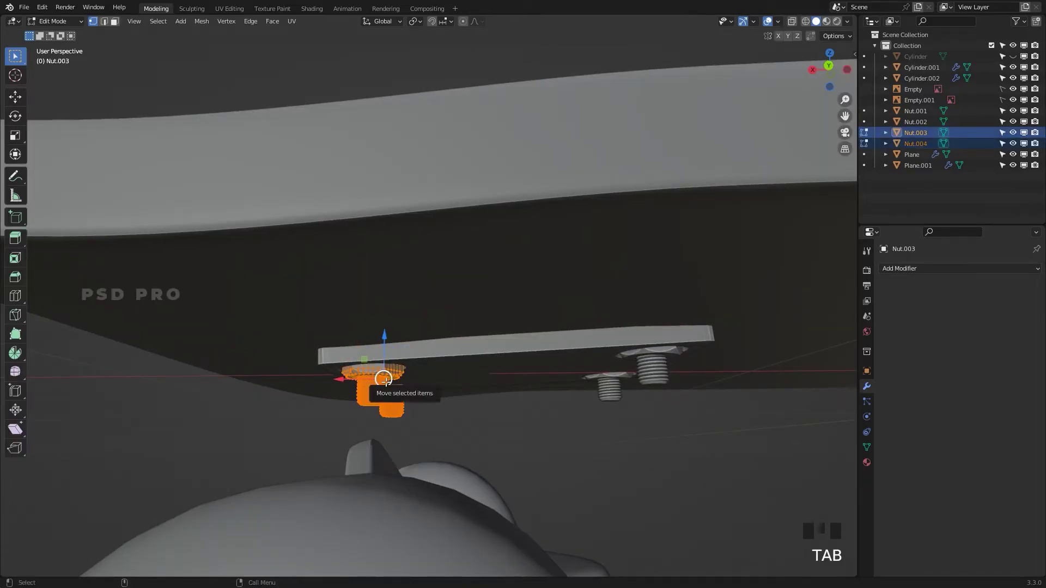
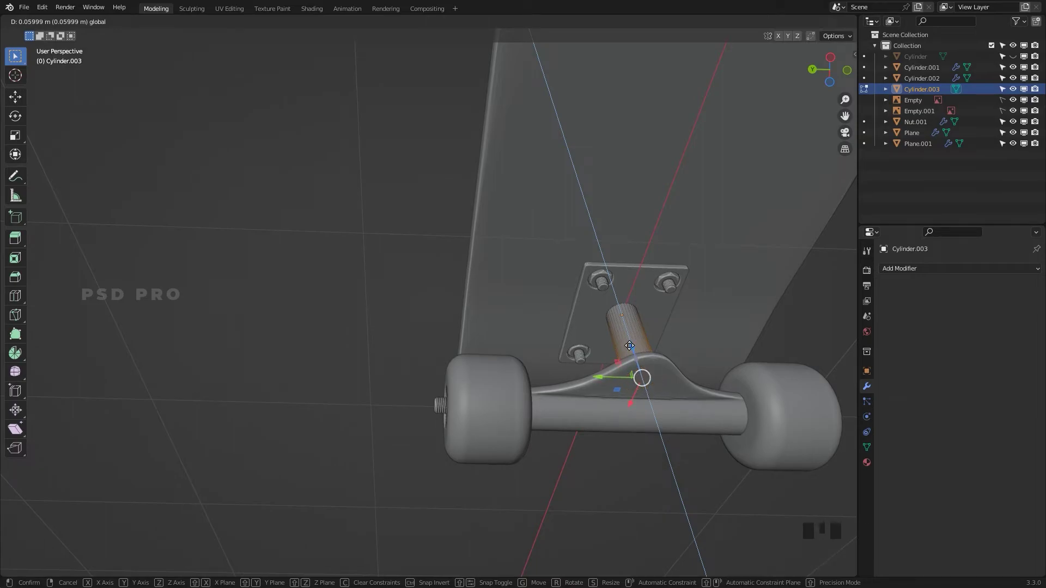
Step: Duplicate the kingpin cylinder, hide the original and orbit to inspect the copy by the truck
key(Tab)
drag(671, 451, 701, 382)
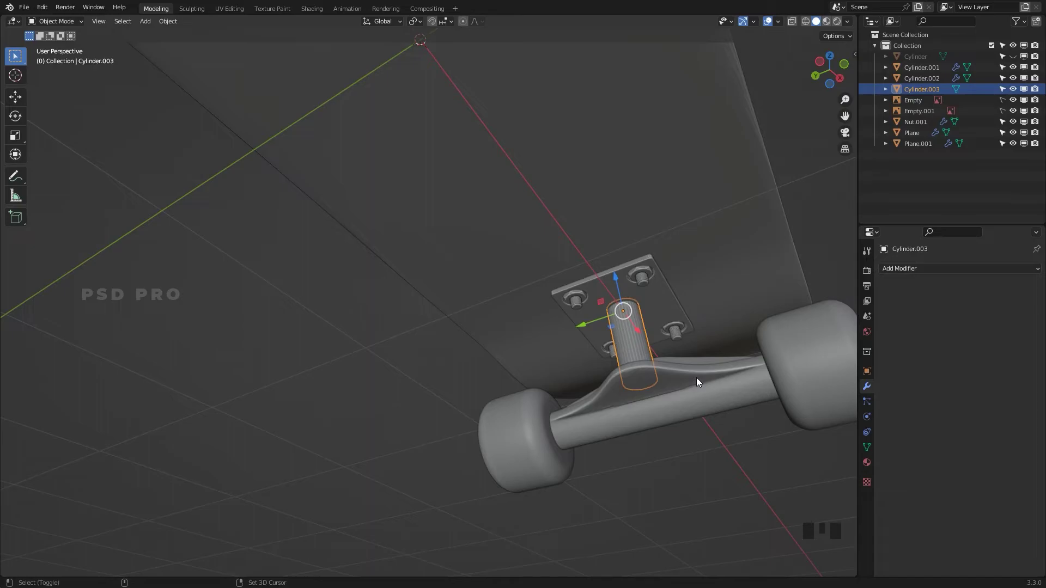
key(shift+d)
key(`)
drag(629, 273, 630, 264)
drag(630, 263, 564, 336)
middle_click(564, 337)
key(h)
click(478, 336)
drag(562, 361, 590, 336)
click(590, 336)
Step: Delete the extra cylinder copy and restore the needed one in the outliner
key(shift+d)
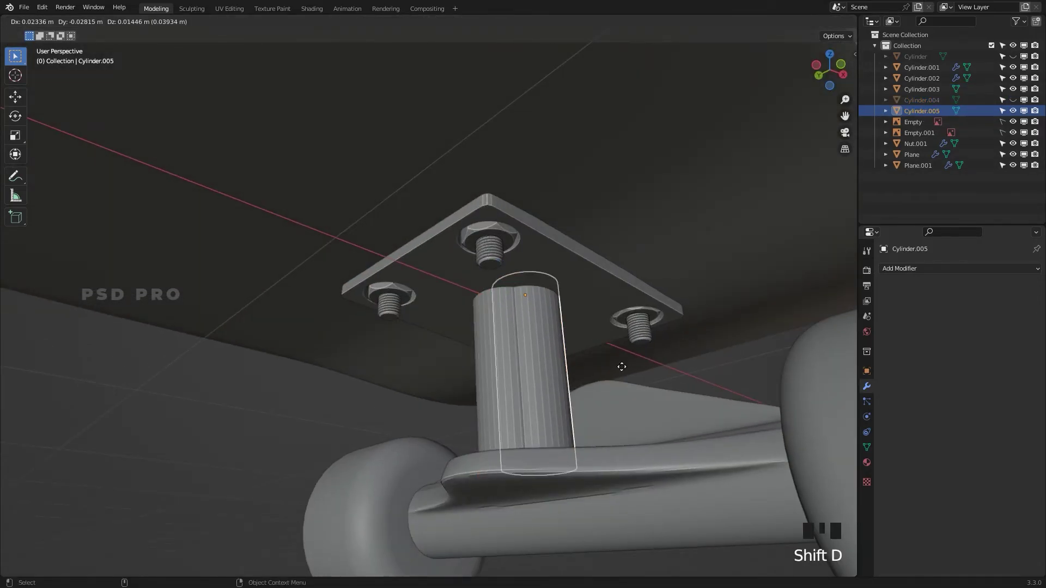
key(Delete)
click(514, 371)
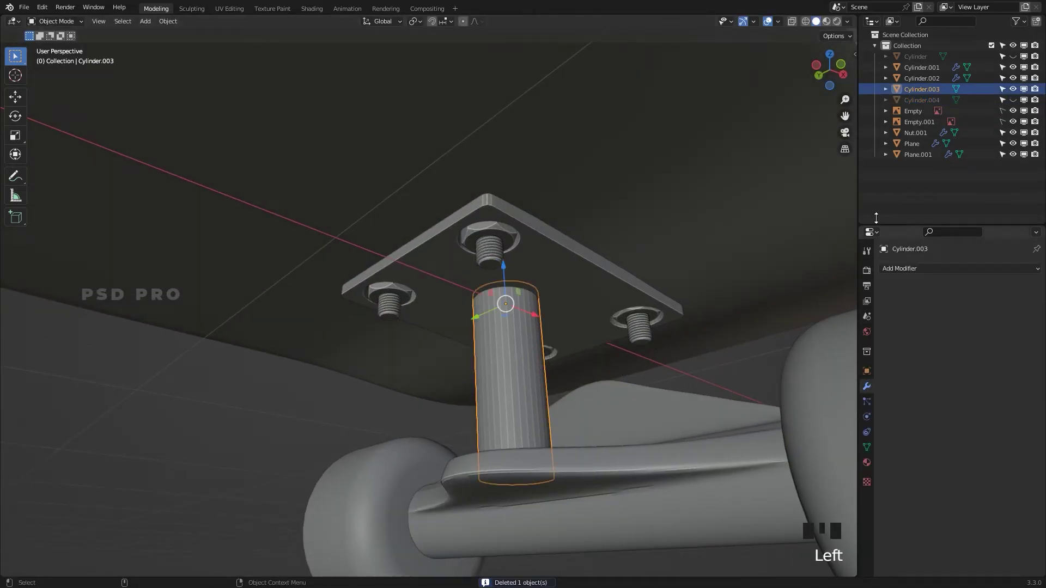
click(1018, 103)
click(512, 308)
key(ctrl+z)
click(1017, 94)
click(513, 371)
Step: Scale the copy, Cylinder.004, down into a thin pin in edit mode
key(s)
key(Tab)
key(a)
key(a)
key(s)
drag(529, 368, 509, 403)
key(Tab)
Step: Place the thin cylinder through the truck hanger, apply its transforms and zoom out to view the board
click(589, 437)
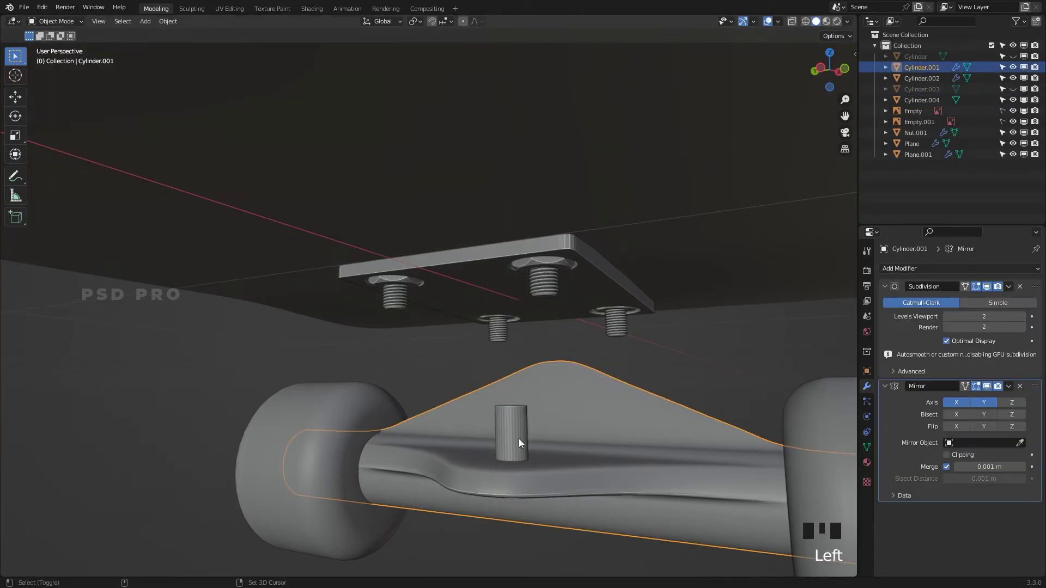
click(522, 442)
click(678, 376)
click(622, 429)
right_click(554, 385)
drag(274, 496, 645, 307)
click(632, 308)
key(ctrl+a)
drag(939, 270, 1014, 289)
right_click(348, 457)
drag(1013, 292, 532, 324)
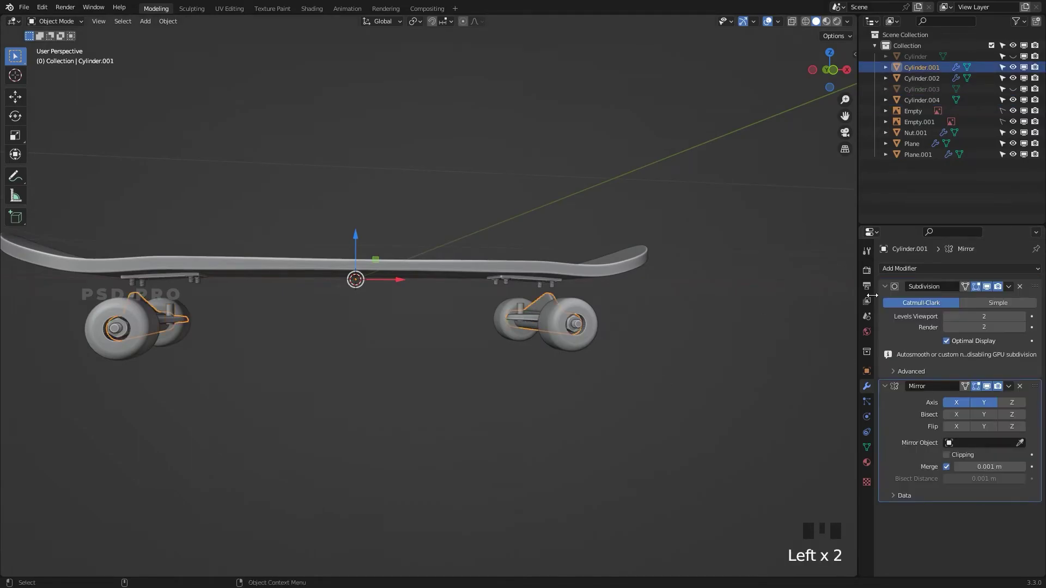
Step: Hide the cutter Cylinder.004 and select the truck hanger Cylinder.001 for a Boolean
drag(929, 267, 836, 330)
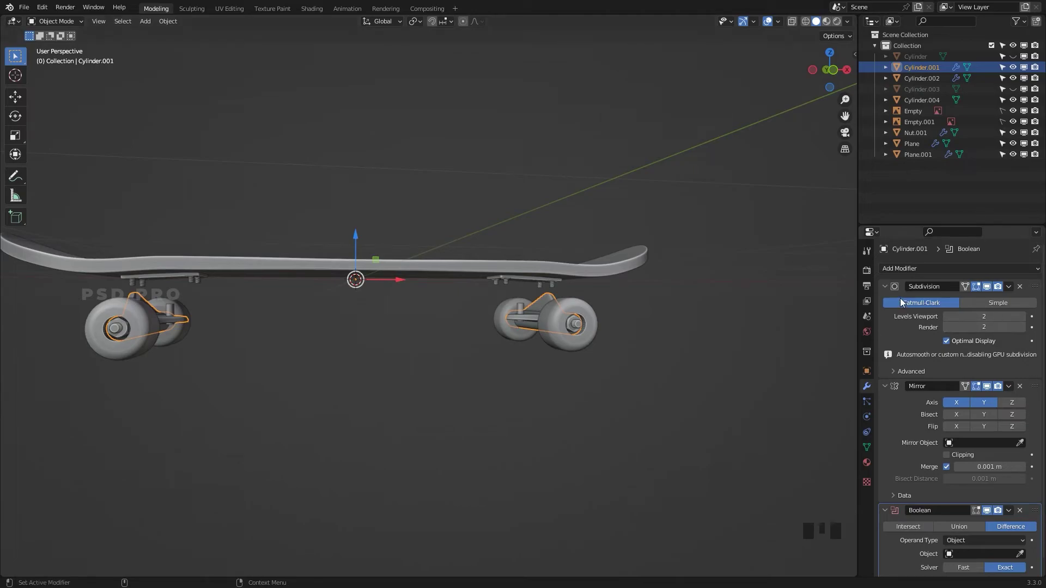
drag(889, 289, 1022, 363)
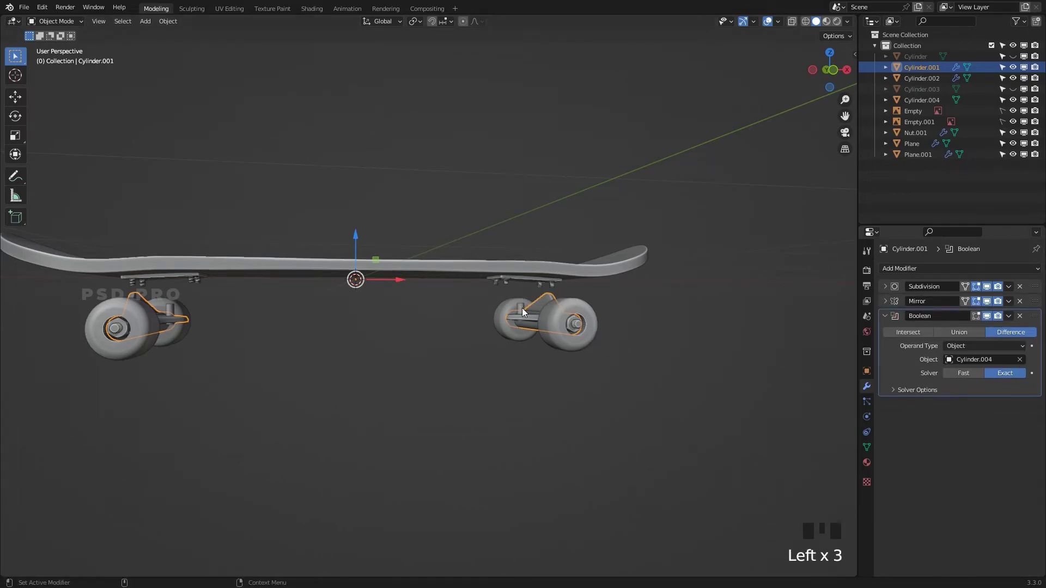
click(527, 312)
key(h)
click(660, 348)
click(592, 418)
click(1016, 91)
drag(702, 261, 636, 320)
drag(637, 320, 684, 318)
drag(684, 318, 675, 298)
Step: Add a Boolean modifier to the hanger set to Difference with Cylinder.004 as object
click(556, 404)
drag(544, 451, 549, 488)
click(661, 299)
drag(660, 300, 664, 304)
click(664, 303)
click(870, 455)
click(889, 497)
Step: Select the kingpin Cylinder.003, apply its transforms and add a Mirror modifier onto the other truck
drag(665, 426, 561, 459)
drag(561, 459, 545, 413)
drag(545, 413, 510, 394)
right_click(511, 394)
click(570, 431)
right_click(568, 426)
drag(556, 492, 533, 454)
drag(533, 454, 532, 461)
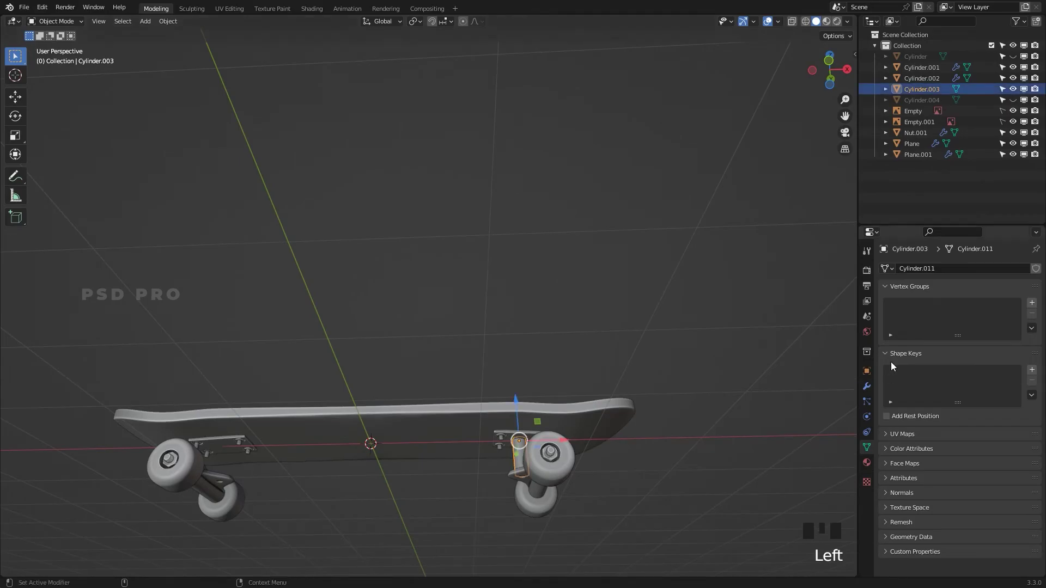
key(ctrl+a)
click(871, 391)
Step: Orbit around the skateboard and check the hanger's cut in and out of edit mode
drag(955, 276, 458, 342)
drag(501, 366, 412, 365)
click(430, 365)
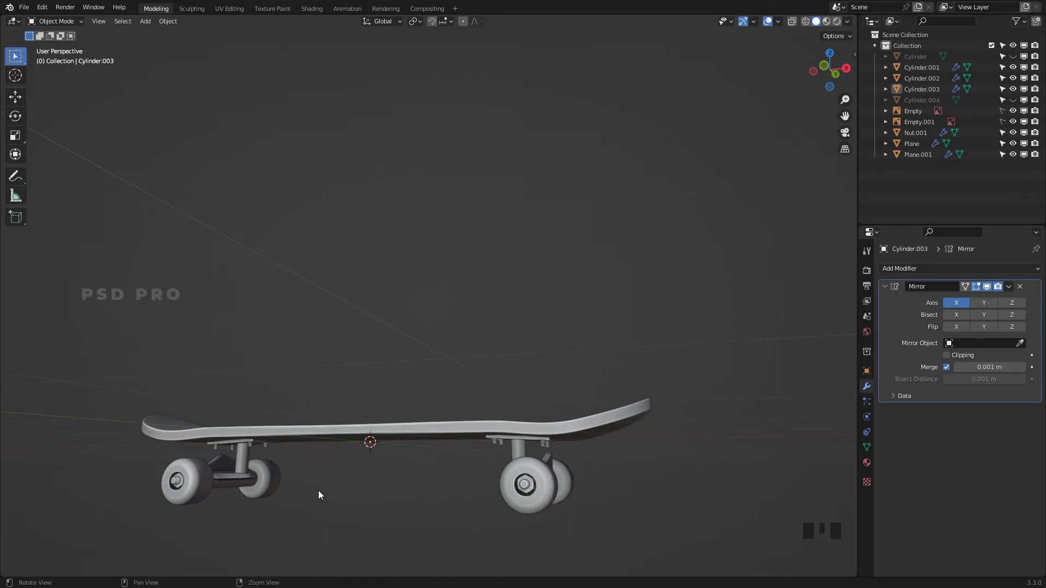
click(356, 498)
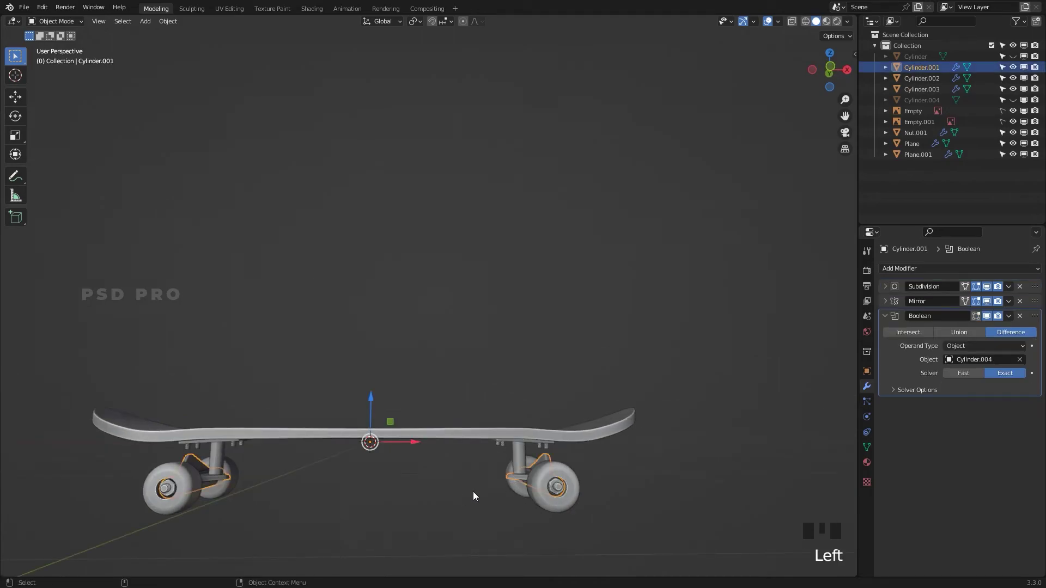
key(Tab)
key(Tab)
Step: Add a new hex bolt mesh and rotate it -90 degrees around Y
click(471, 486)
key(shift+a)
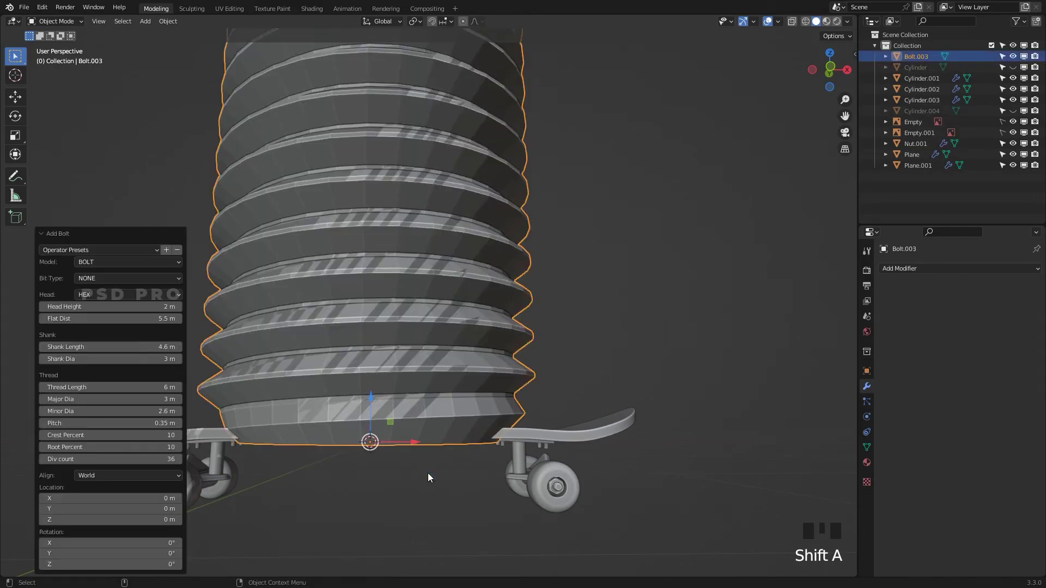
scroll(down, 3)
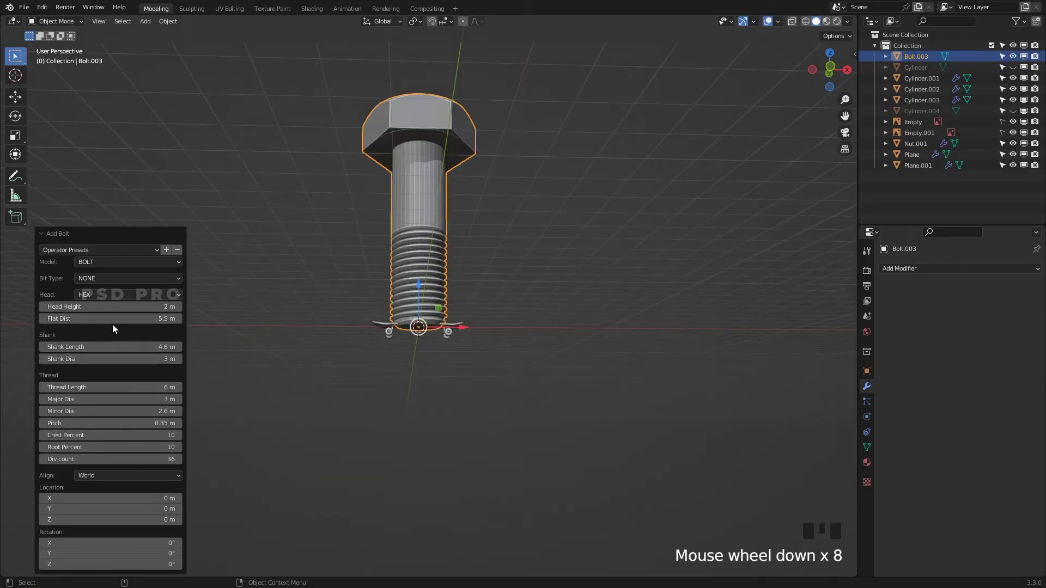
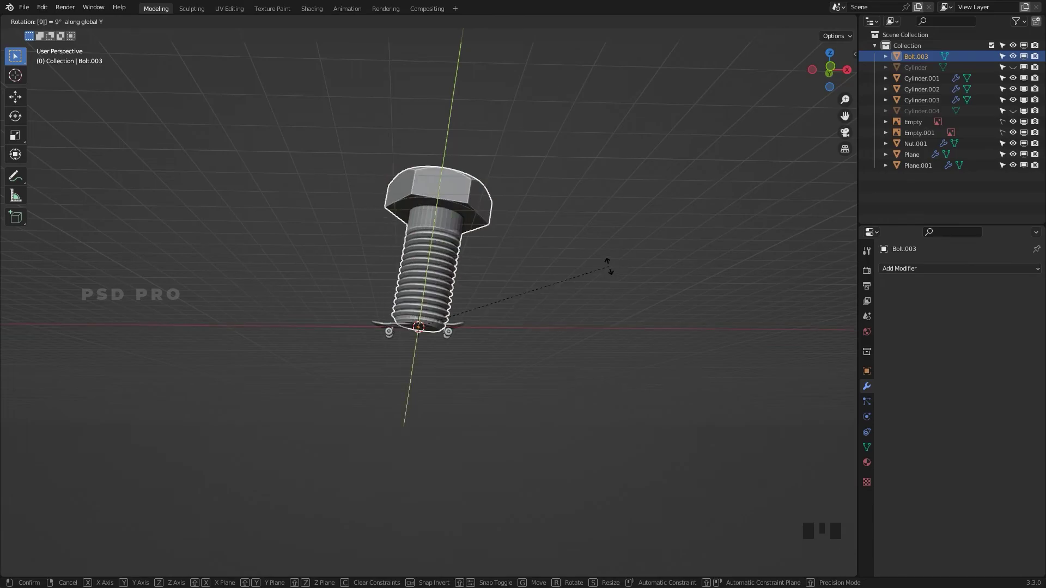
key(r)
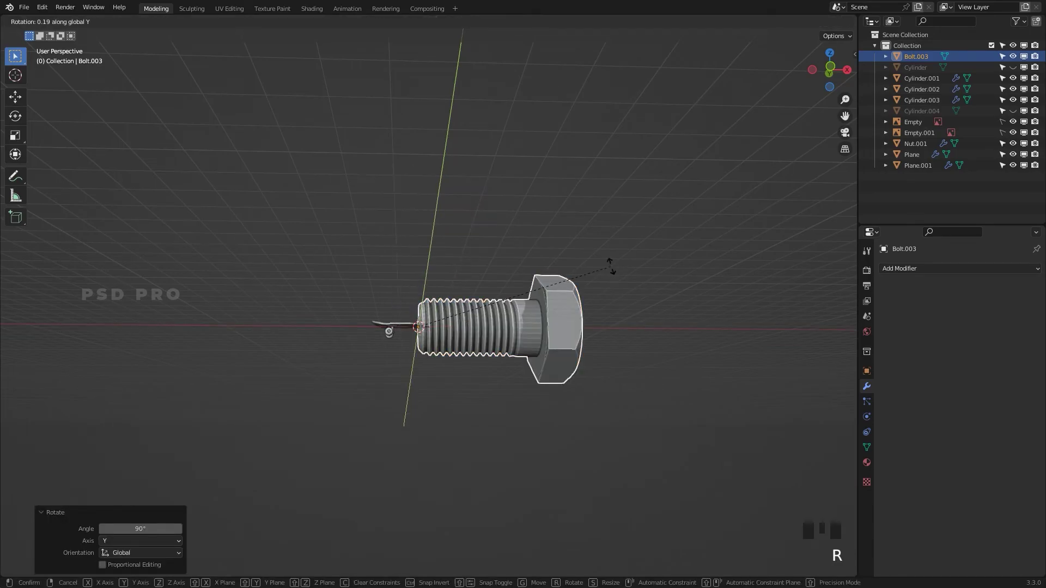
key(`)
Step: Switch to top view and scale the bolt to 0.1 of its size
scroll(up, 3)
drag(650, 166, 620, 241)
key(z)
key(s)
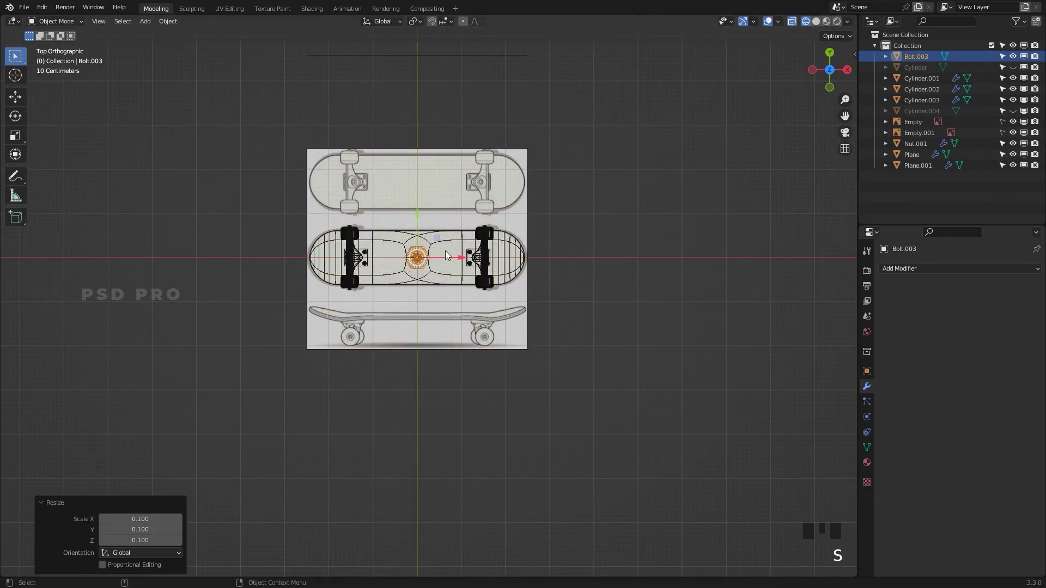
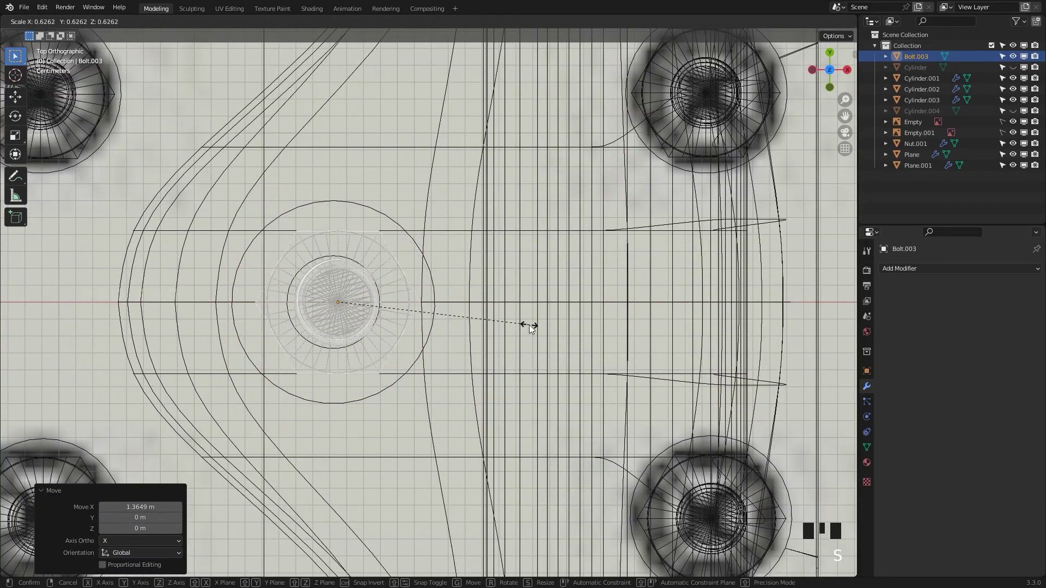
Step: Move the bolt along X over the kingpin and scale it slightly larger
click(382, 303)
key(s)
click(379, 306)
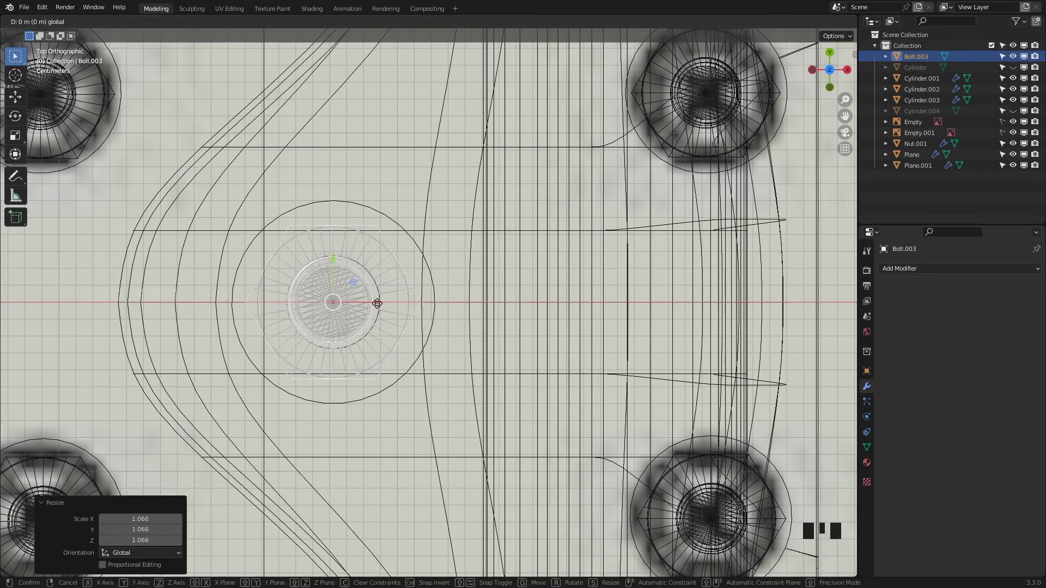
drag(472, 343, 471, 406)
drag(472, 405, 475, 307)
right_click(475, 307)
drag(520, 305, 501, 377)
drag(501, 378, 417, 249)
click(417, 249)
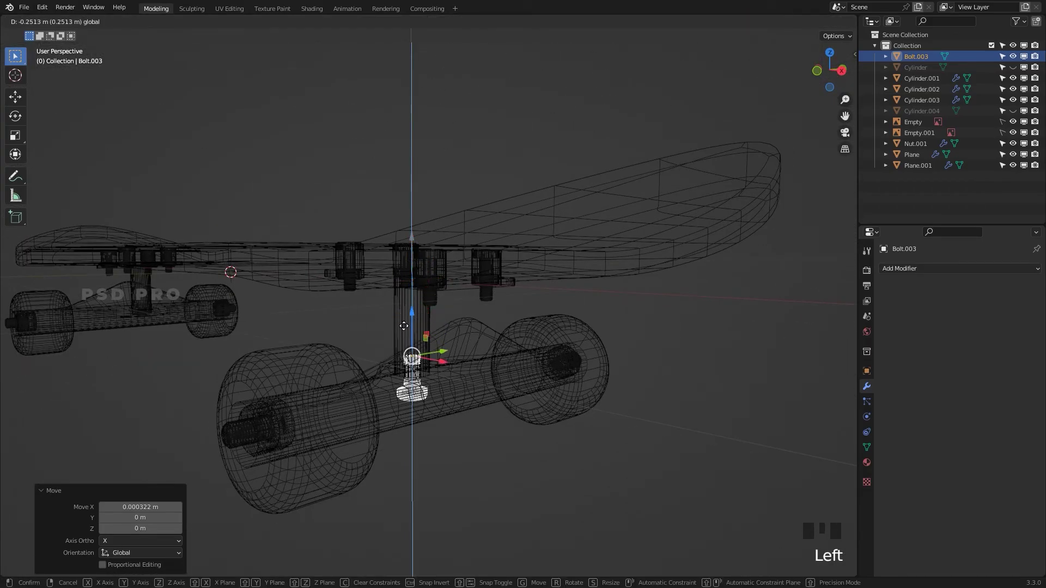
Step: In wireframe view, move the bolt along Z into the truck hanger with its hex head underneath
drag(545, 442, 542, 397)
drag(543, 397, 713, 371)
key(z)
click(707, 506)
right_click(704, 507)
click(725, 469)
right_click(538, 391)
middle_click(578, 379)
right_click(570, 384)
middle_click(578, 379)
right_click(676, 345)
middle_click(676, 345)
drag(668, 350, 680, 354)
drag(680, 355, 687, 214)
drag(687, 214, 688, 198)
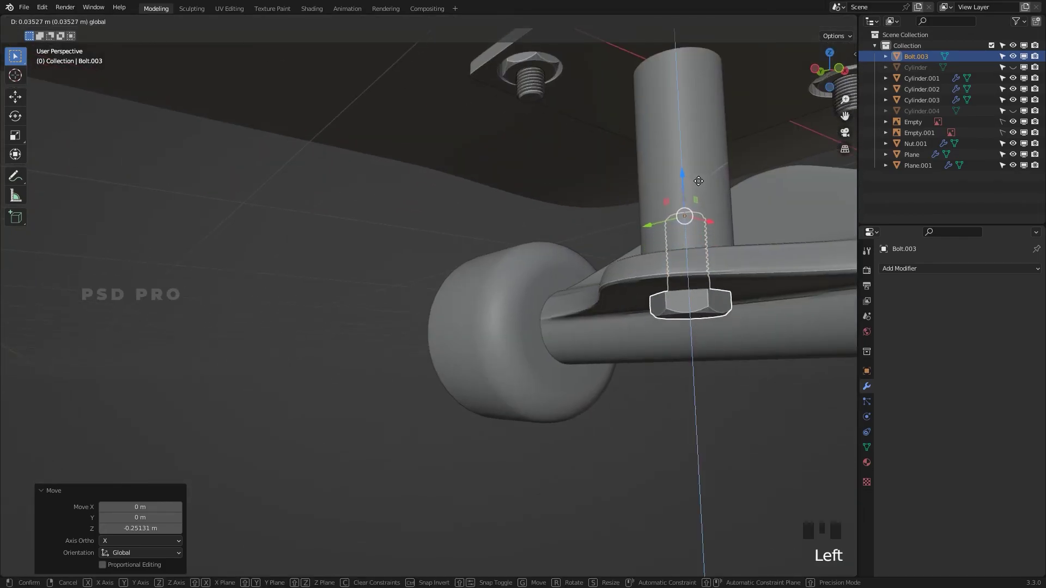
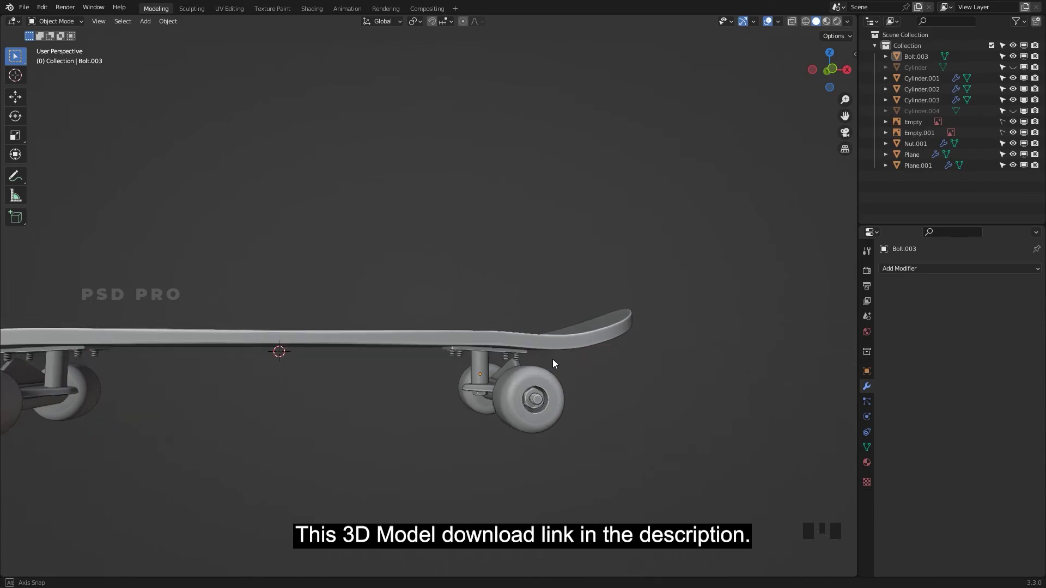
drag(298, 427, 421, 462)
drag(422, 462, 509, 364)
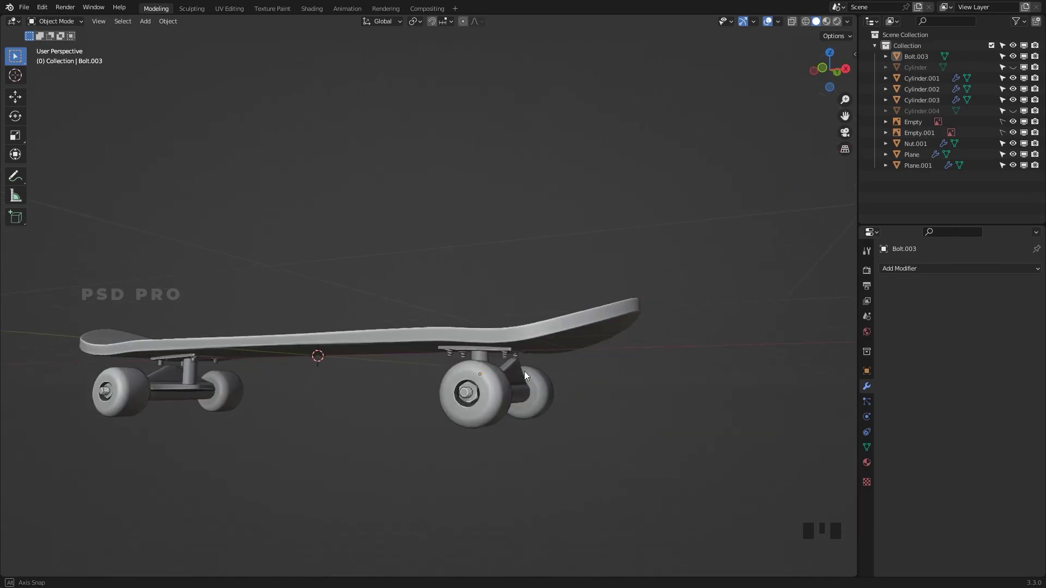